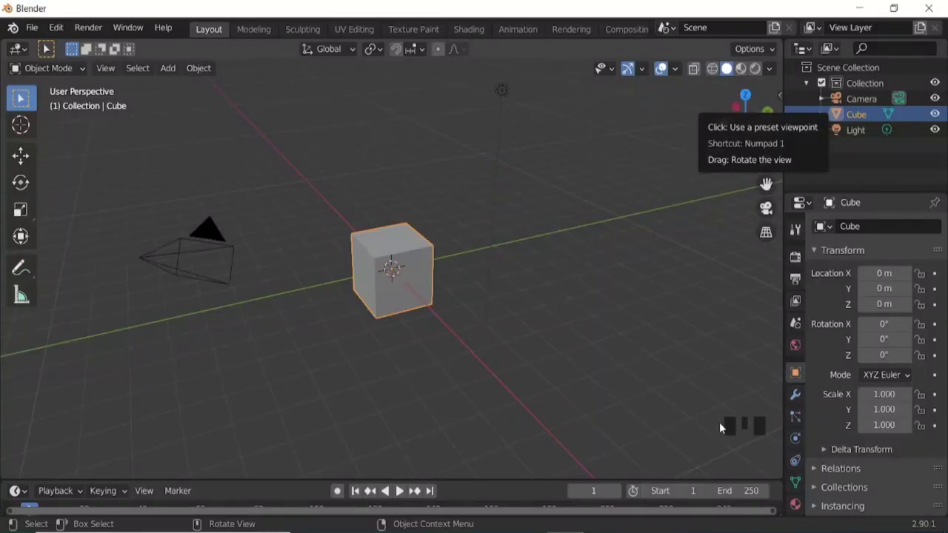
- Delete the default objects and scale a new cube into a flat, long slab
key("a")
key("shift+a")
key("KP_3")
key("s")
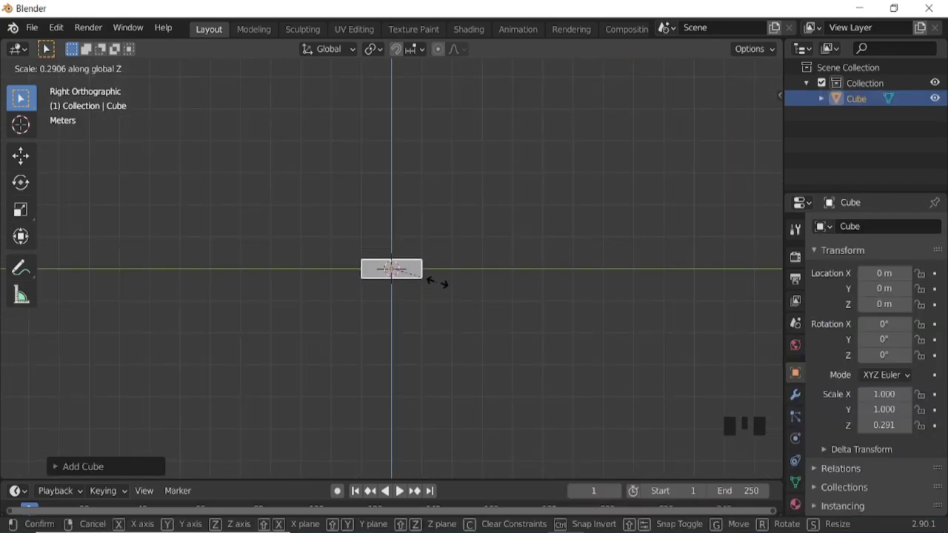
key("s")
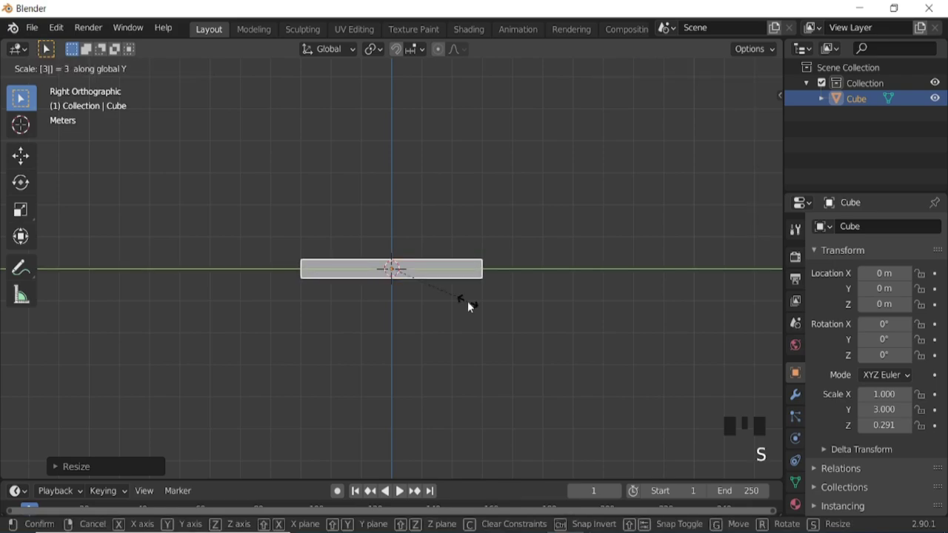
key("s")
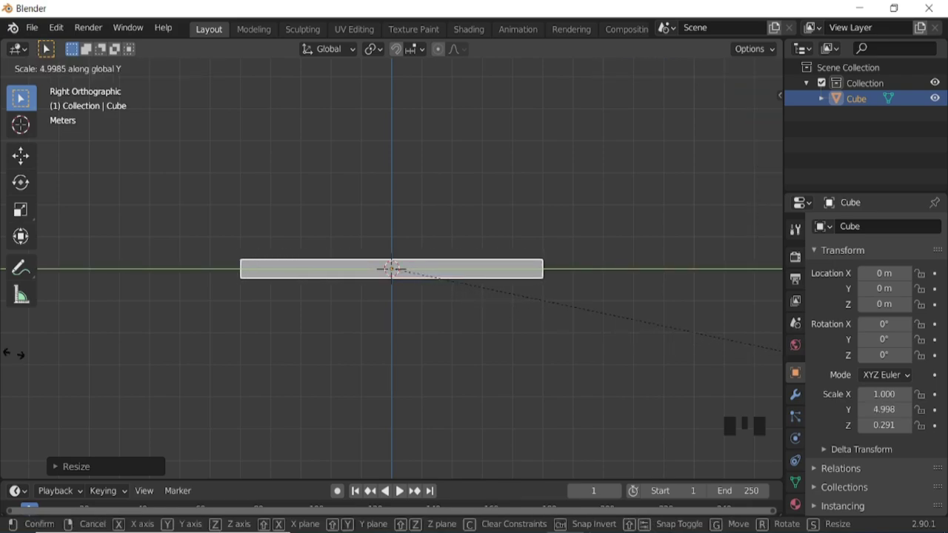
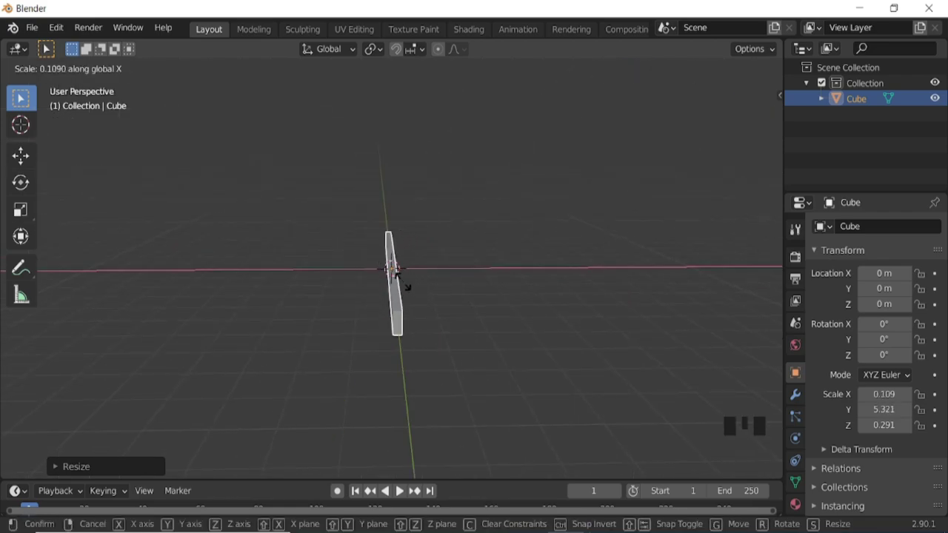
- Thin the slab's depth and tune its height and length into the swing's top beam
key("KP_3")
left_click_drag(490, 327, 418, 314)
key("KP_1")
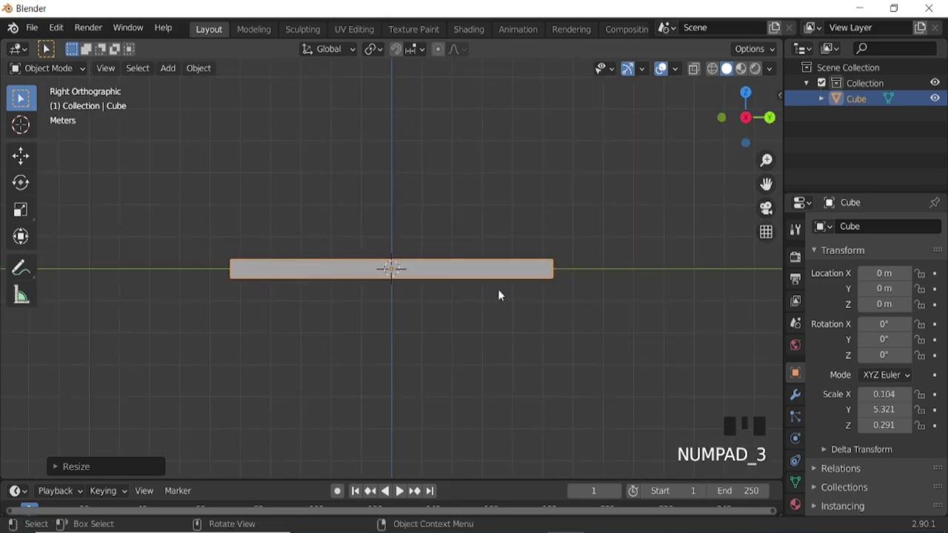
key("s")
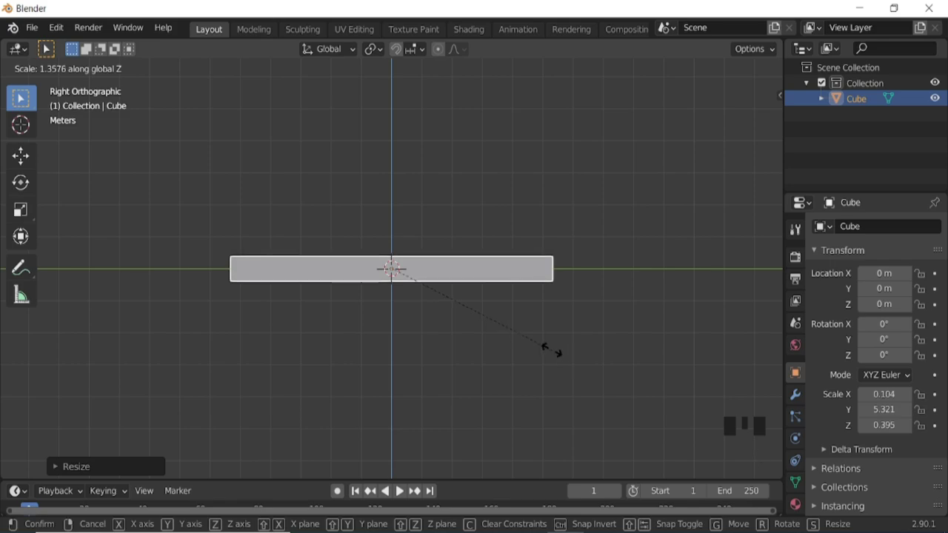
key("s")
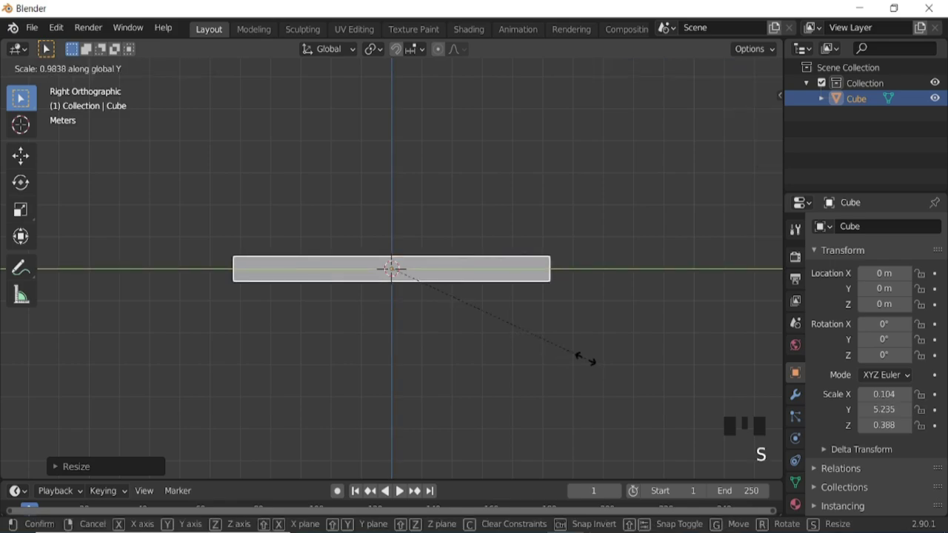
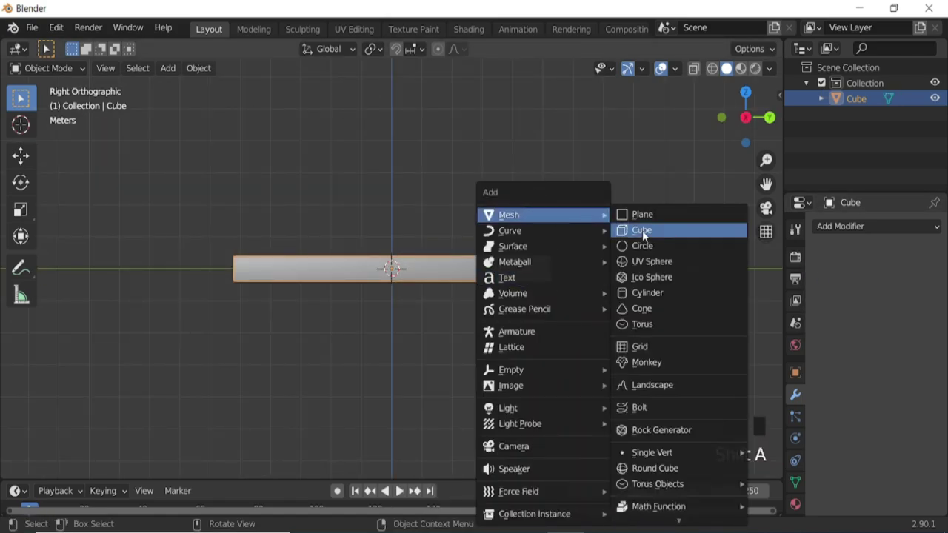
- Add a second cube and scale it into a tall, slender post
key("s")
key("s")
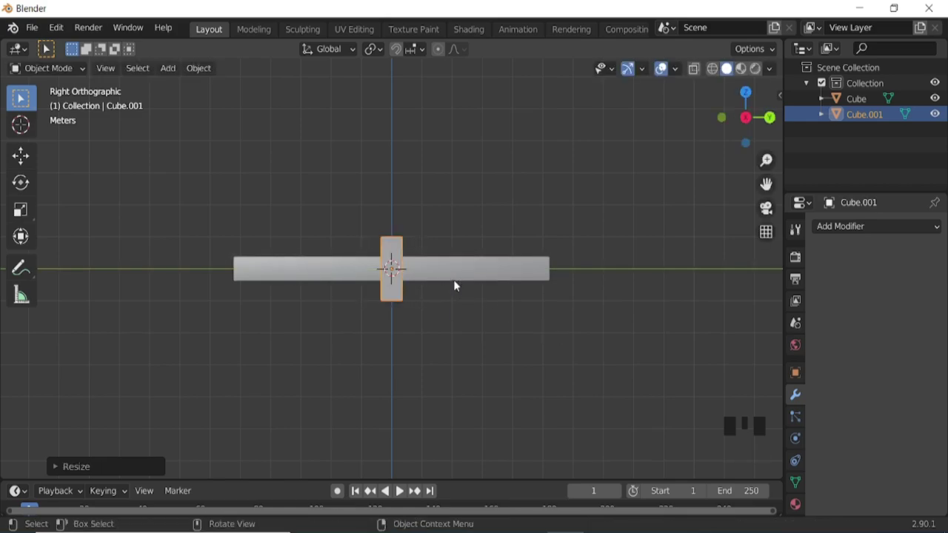
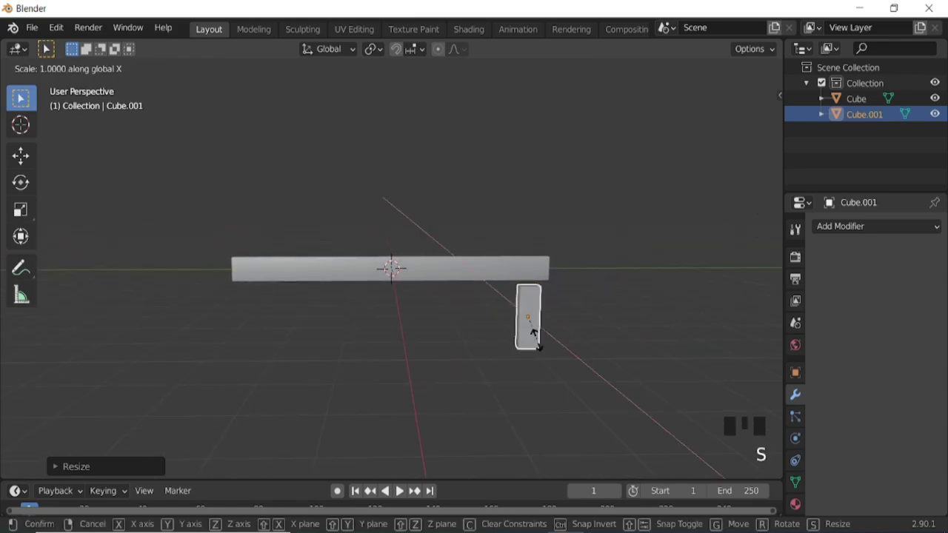
key("s")
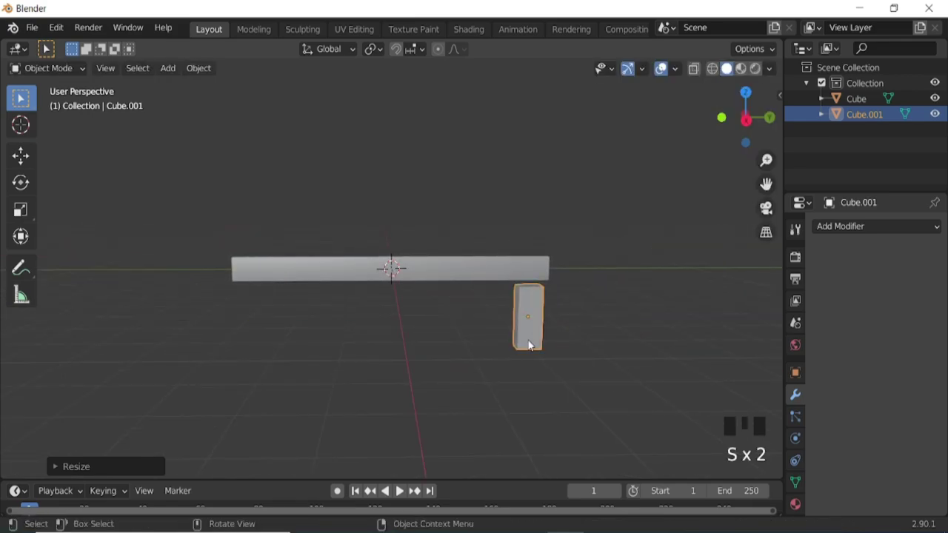
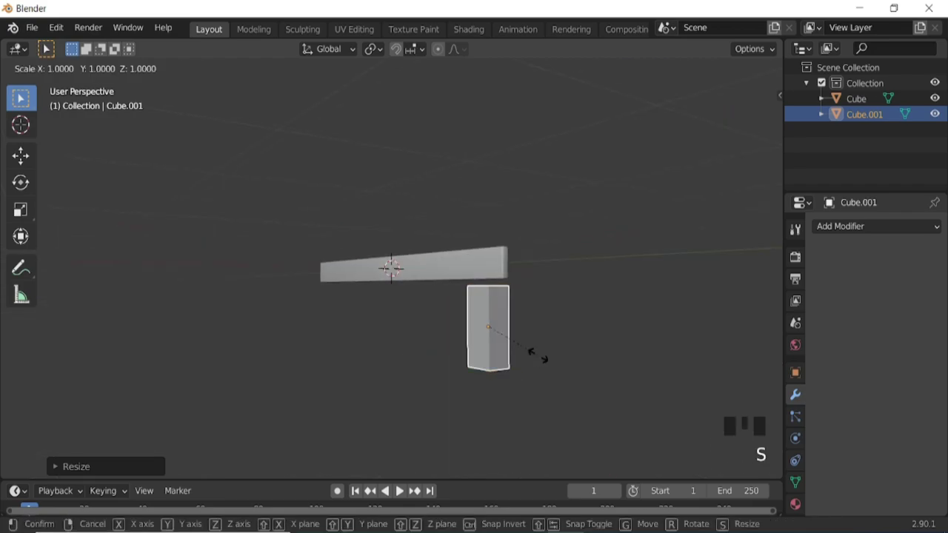
key("KP_3")
key("s")
scroll("down", 3)
- Lengthen the post downward and place it below one end of the top beam
key("g")
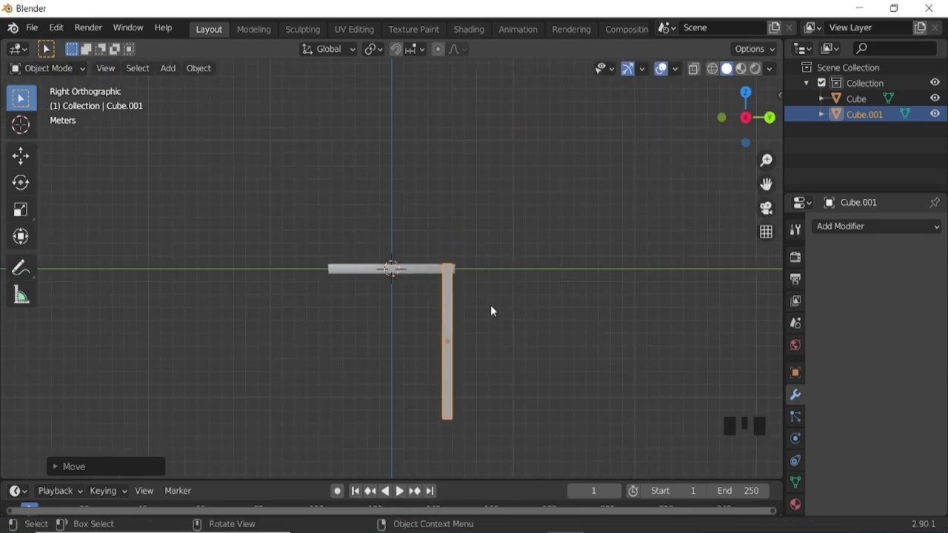
key("ctrl+KP_2")
key("s")
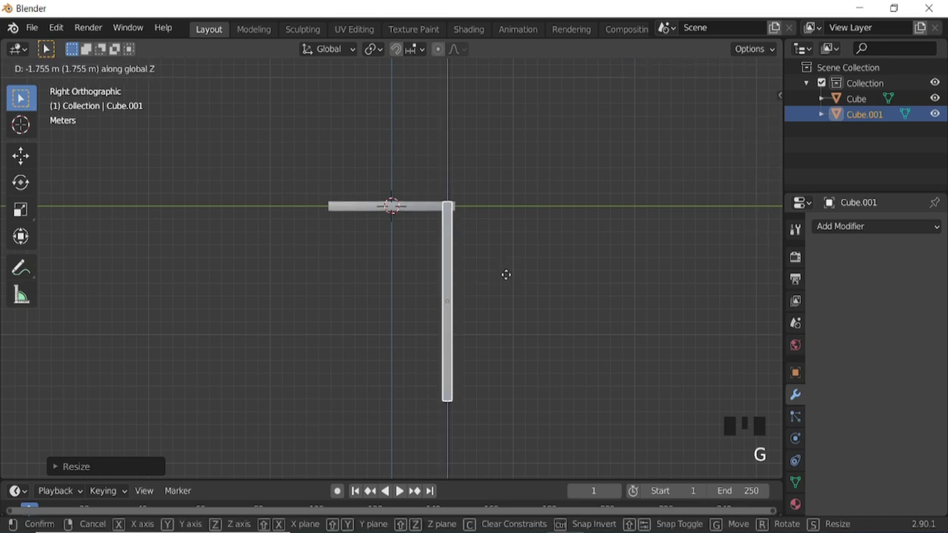
key("ctrl+KP_1")
scroll("up", 3)
key("s")
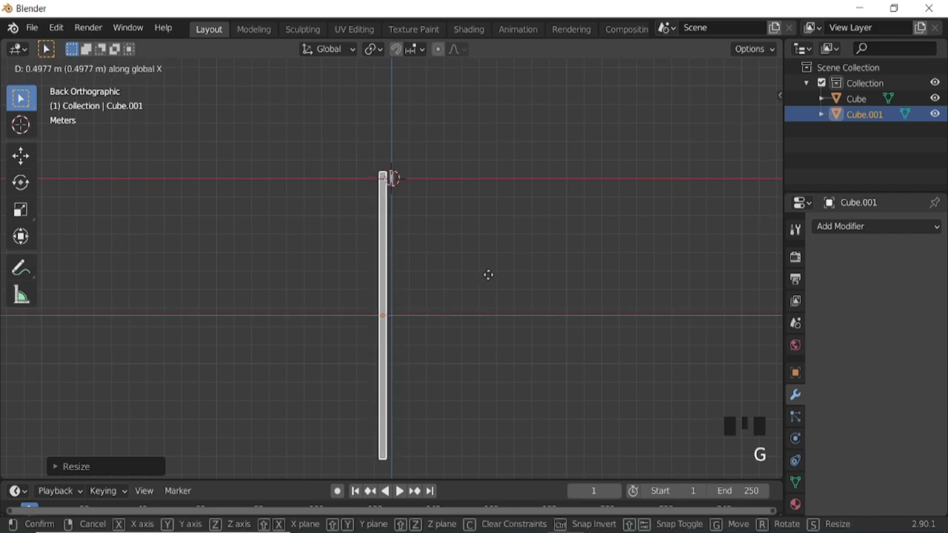
scroll("up", 3)
- Shift the post sideways so it lines up with the beam's end
key("ctrl+KP_8")
key("ctrl+KP_8")
key("ctrl+KP_8")
key("s")
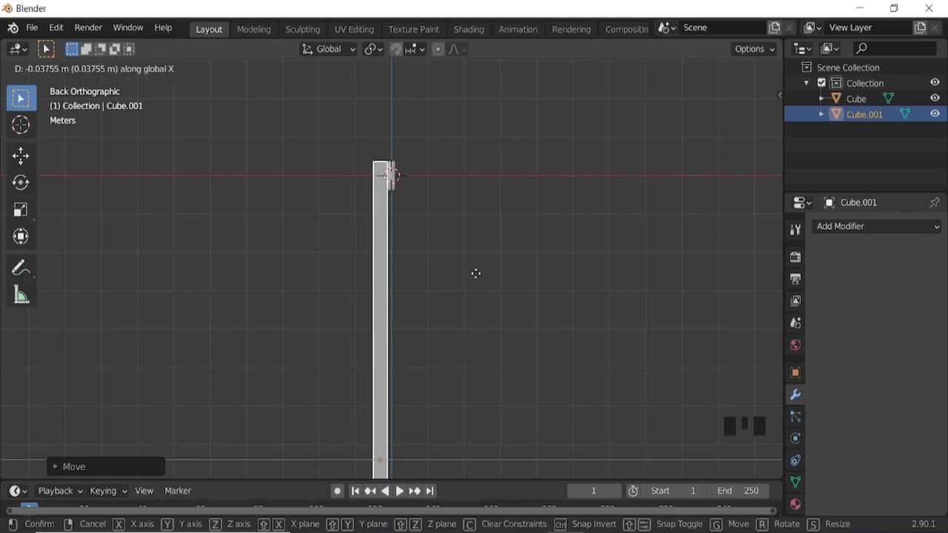
key("KP_7")
scroll("down", 3)
key("r")
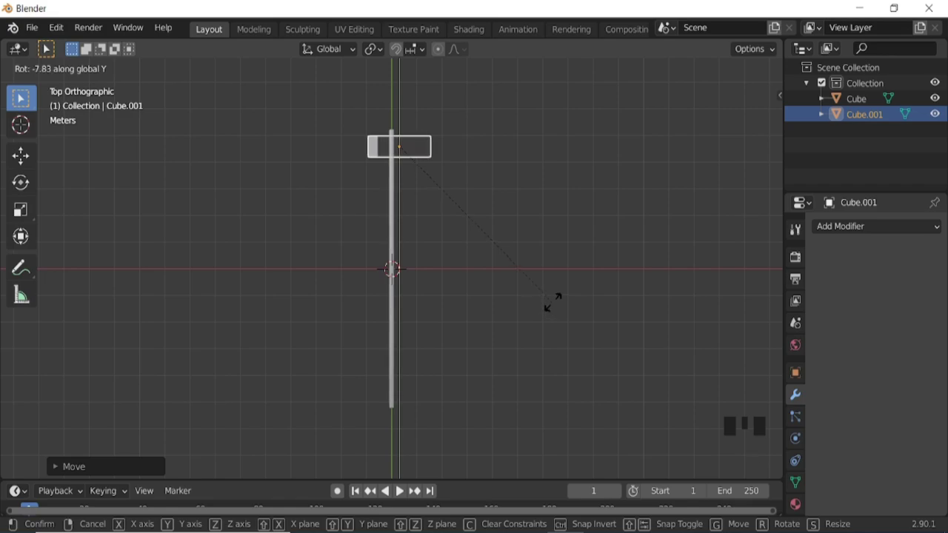
- Rotate and tilt the post into a slanted leg and raise its top to meet the beam
key("r")
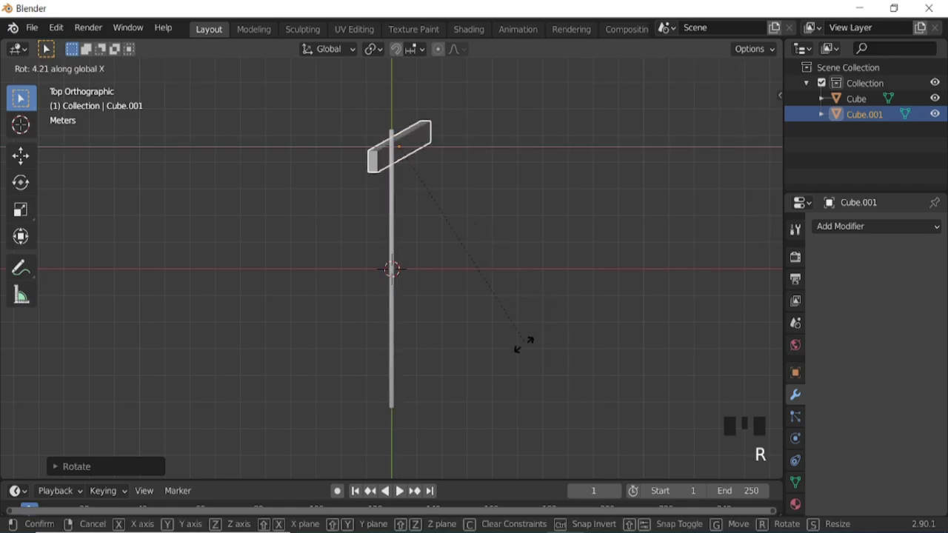
key("g")
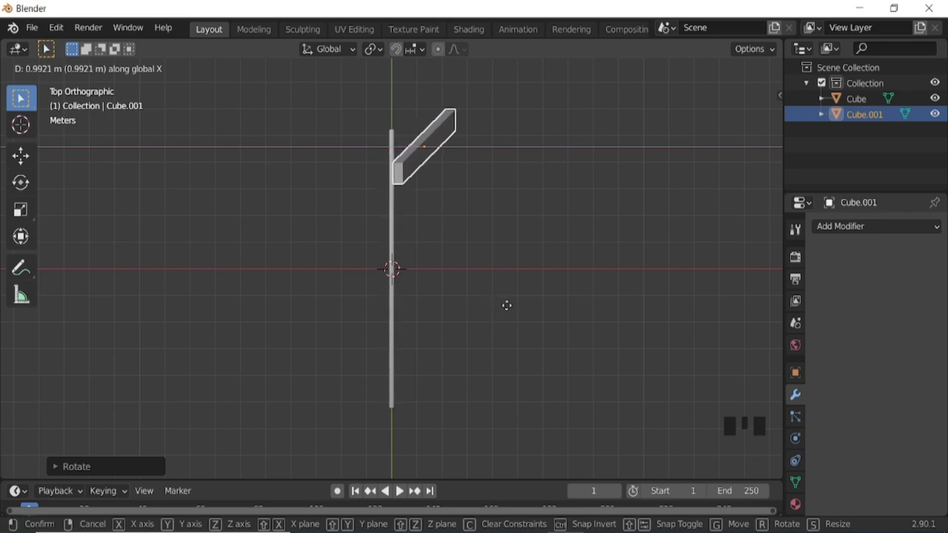
key("g")
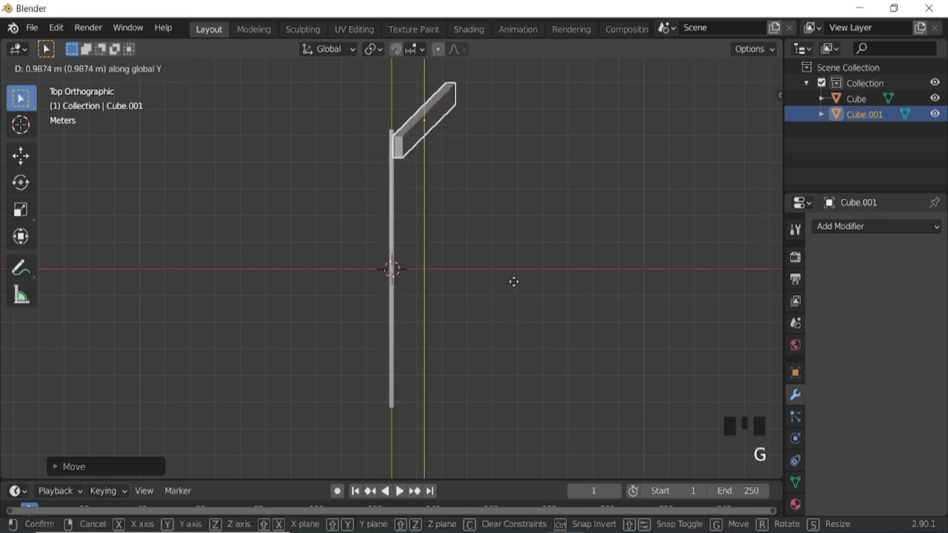
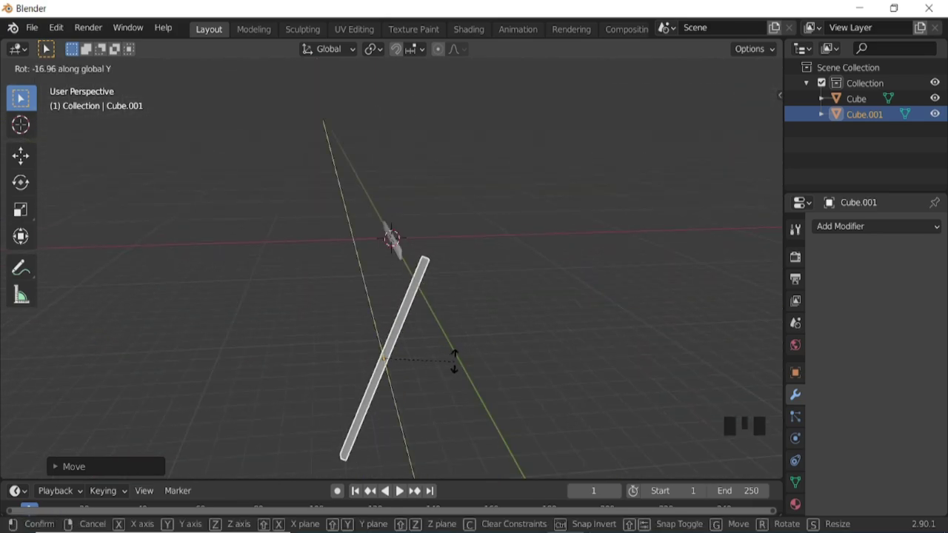
key("ctrl+KP_1")
key("g")
scroll("up", 3)
key("g")
key("g")
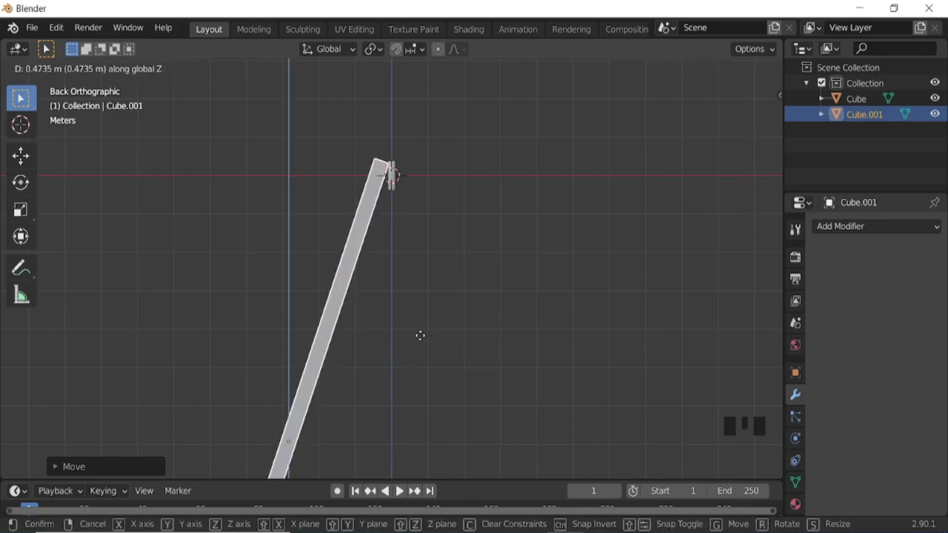
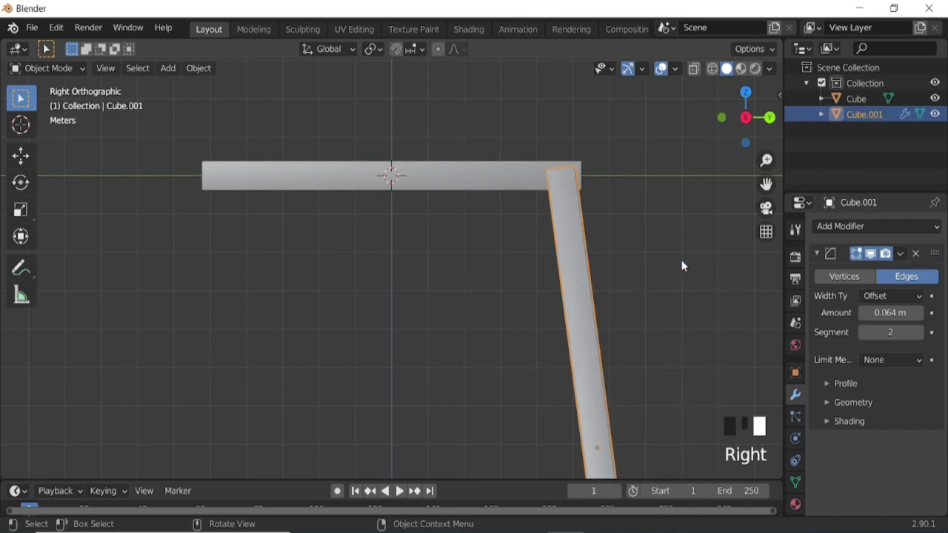
- Mirror the leg across the beam's Cube, flatten the foot ends level, and start adding a new object
left_click_drag(908, 261, 845, 228)
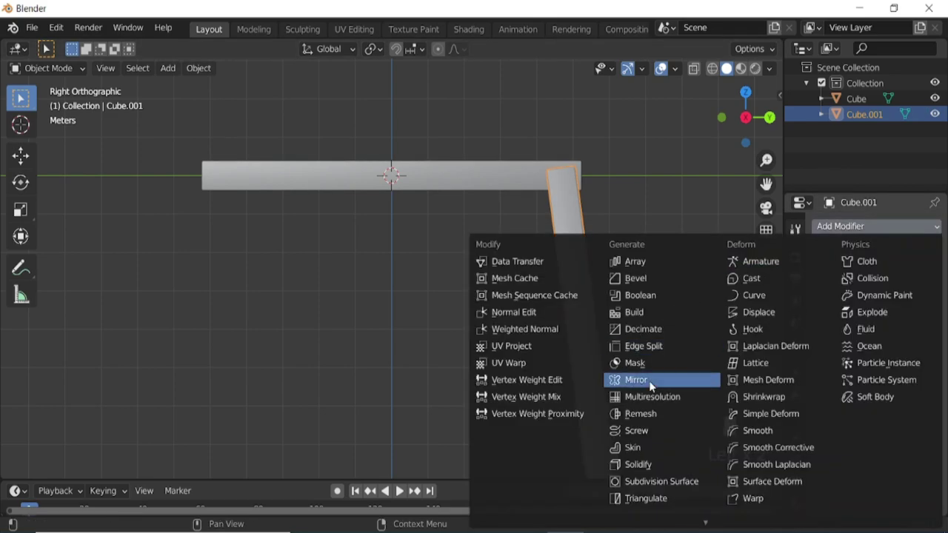
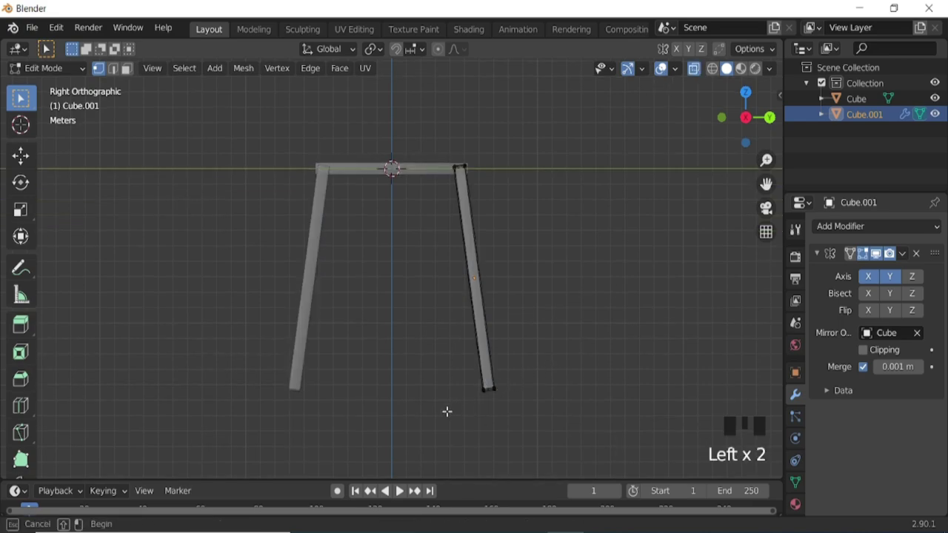
key("s")
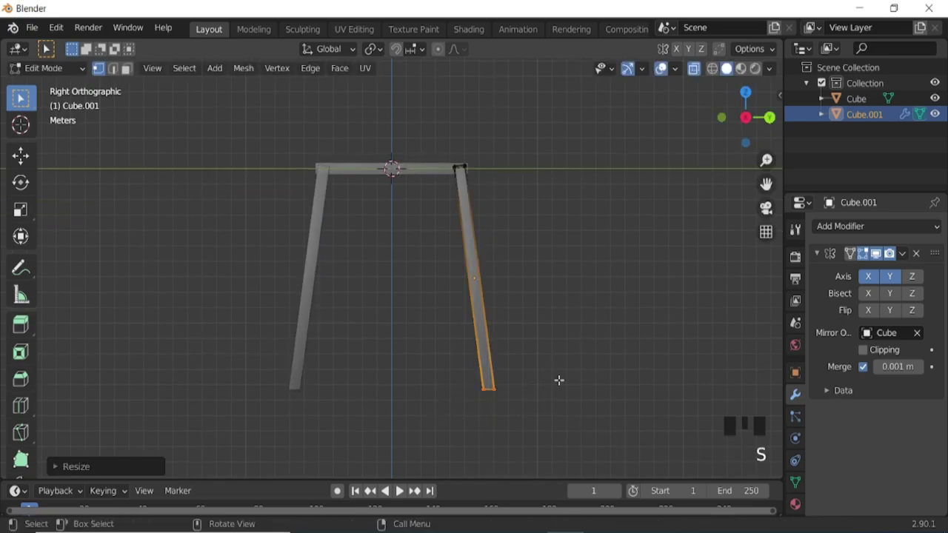
left_click_drag(126, 469, 499, 317)
key("Tab")
key("shift+a")
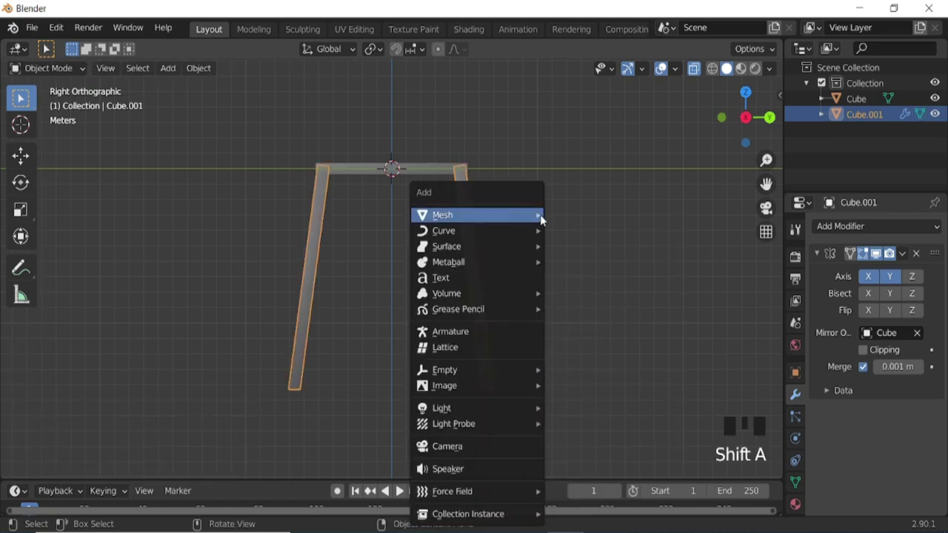
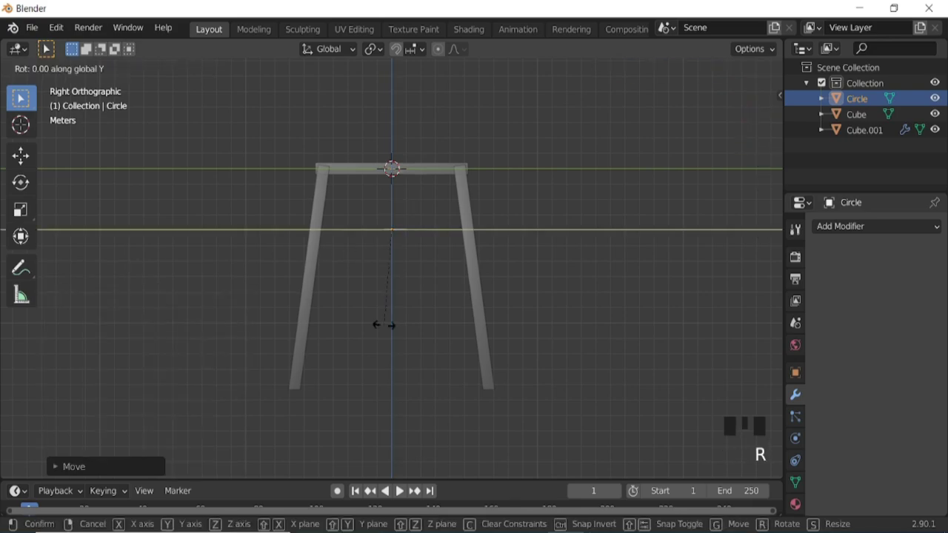
- Raise and tilt the triangle, then slide it into the corner where the left leg meets the beam
scroll("up", 3)
key("g")
key("g")
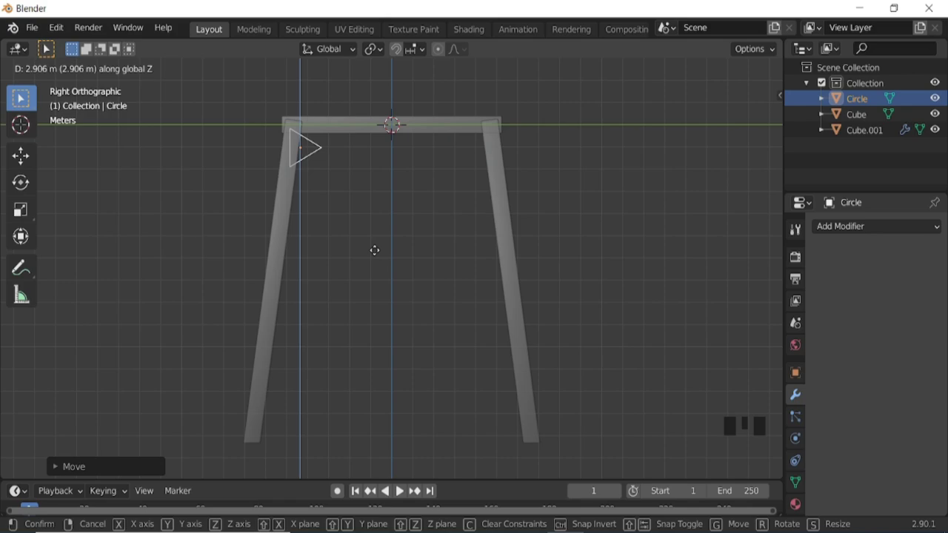
key("r")
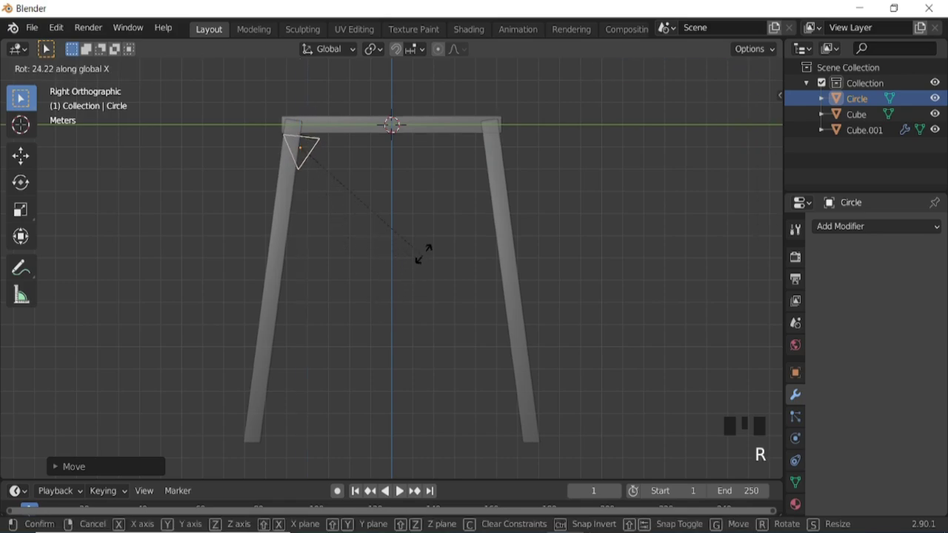
key("g")
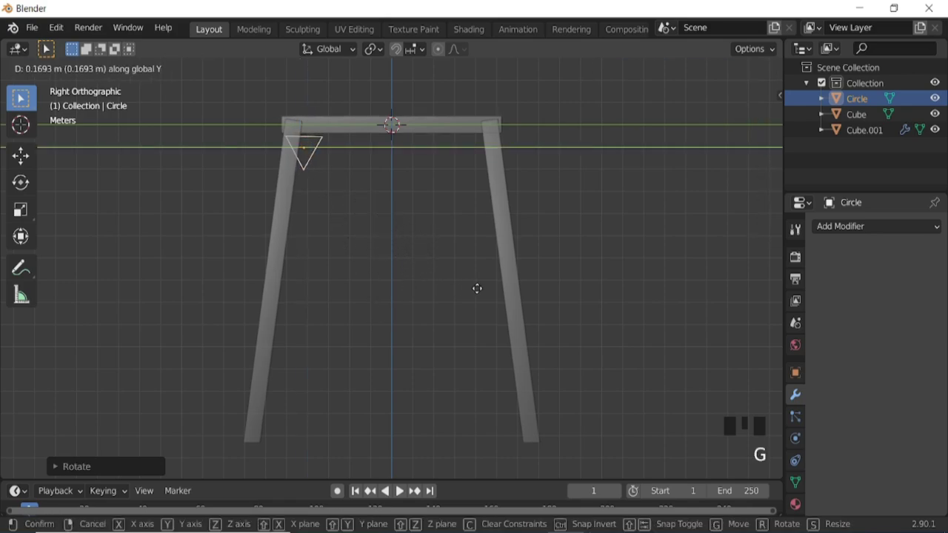
key("g")
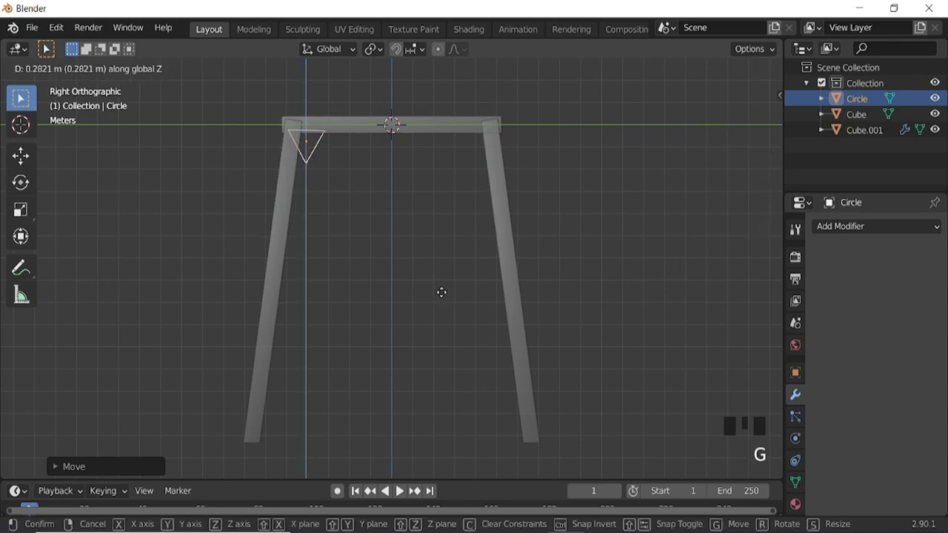
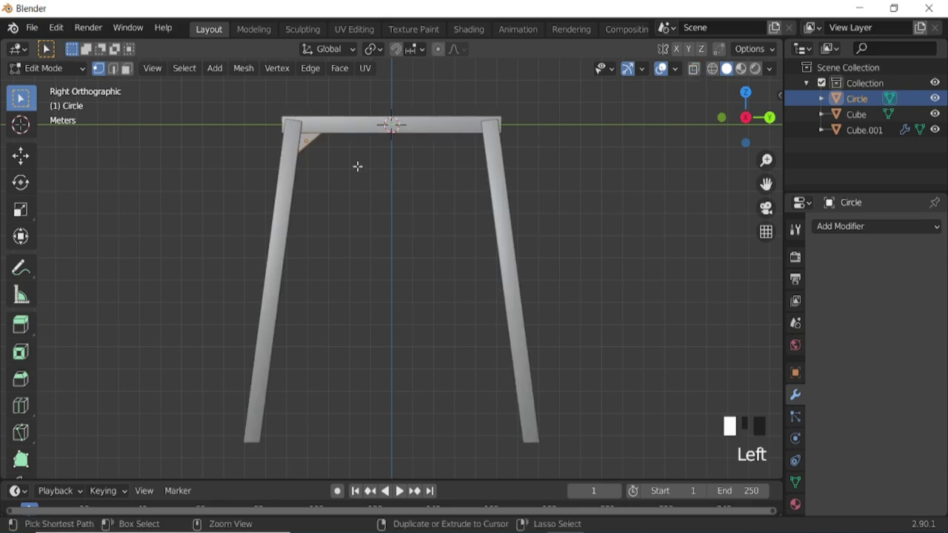
- Nudge the brace's vertices sideways and vertically from the back view to fit the corner
scroll("up", 3)
key("ctrl+KP_8")
key("ctrl+KP_8")
key("g")
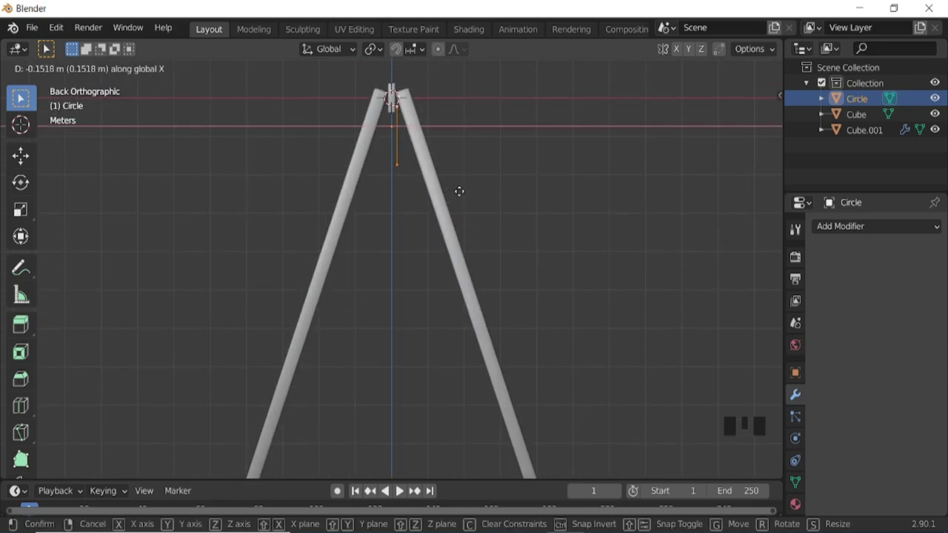
key("g")
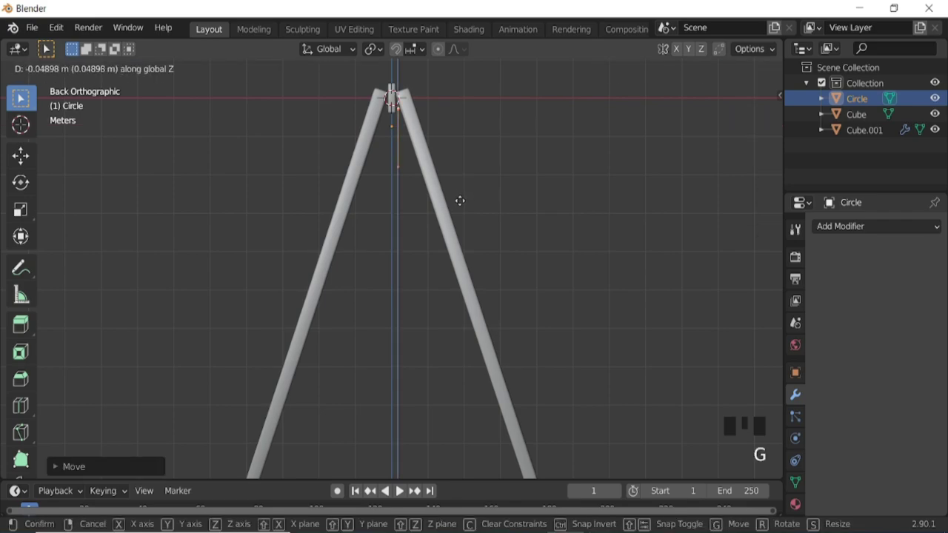
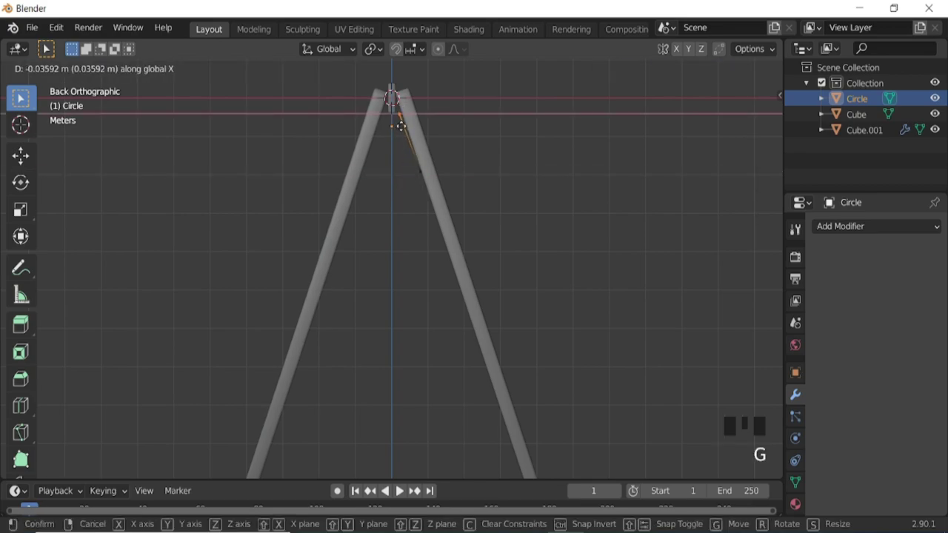
key("Tab")
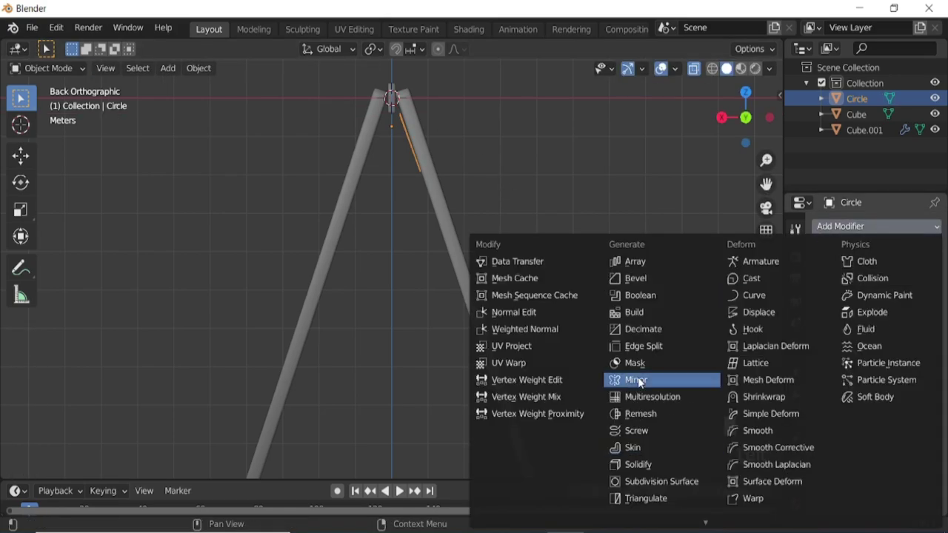
- Mirror the brace around the top beam Cube and extrude it into a thick piece
left_click(642, 380)
left_click(920, 336)
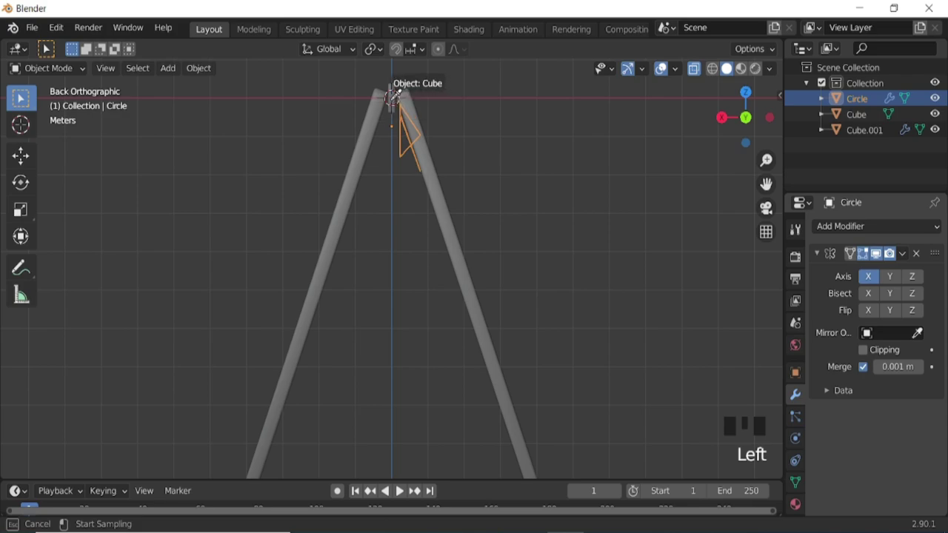
left_click(866, 347)
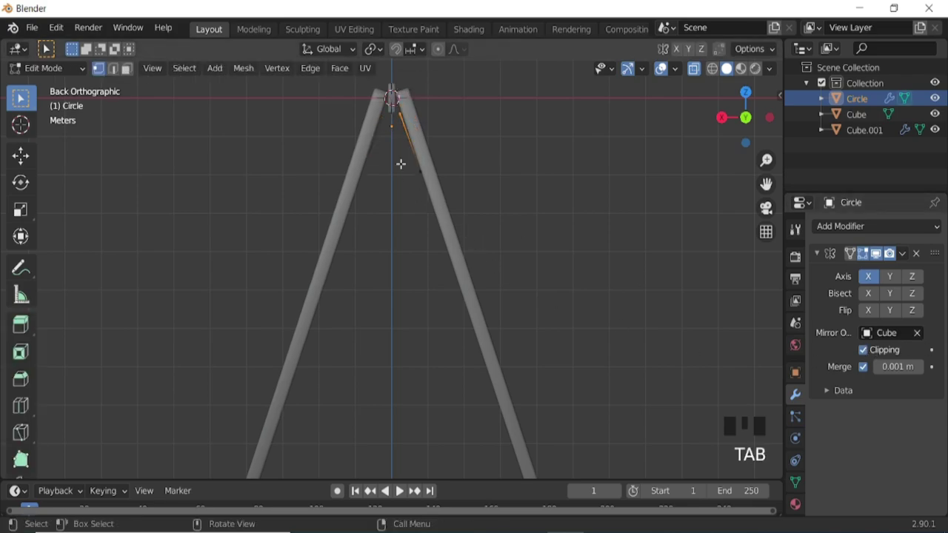
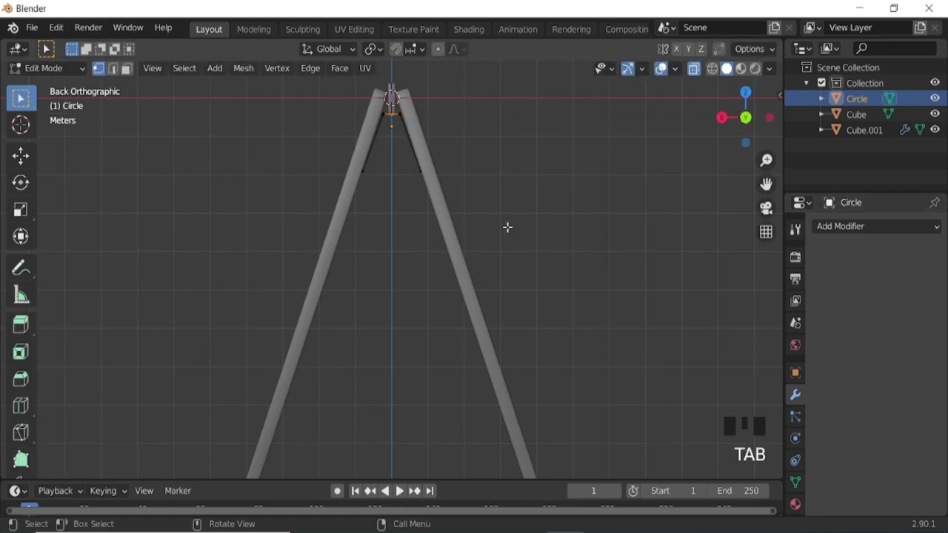
key("alt+e")
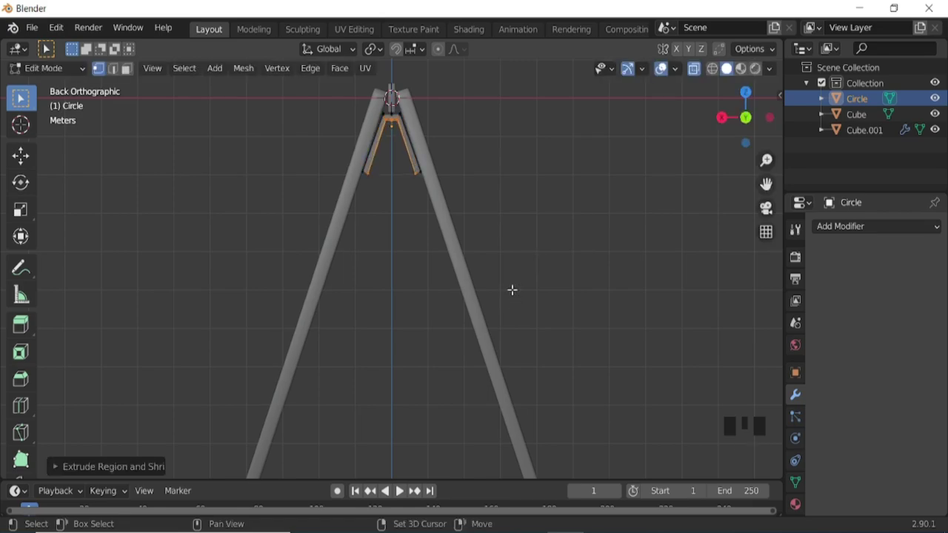
key("Tab")
left_click_drag(691, 76, 449, 224)
left_click_drag(449, 224, 834, 240)
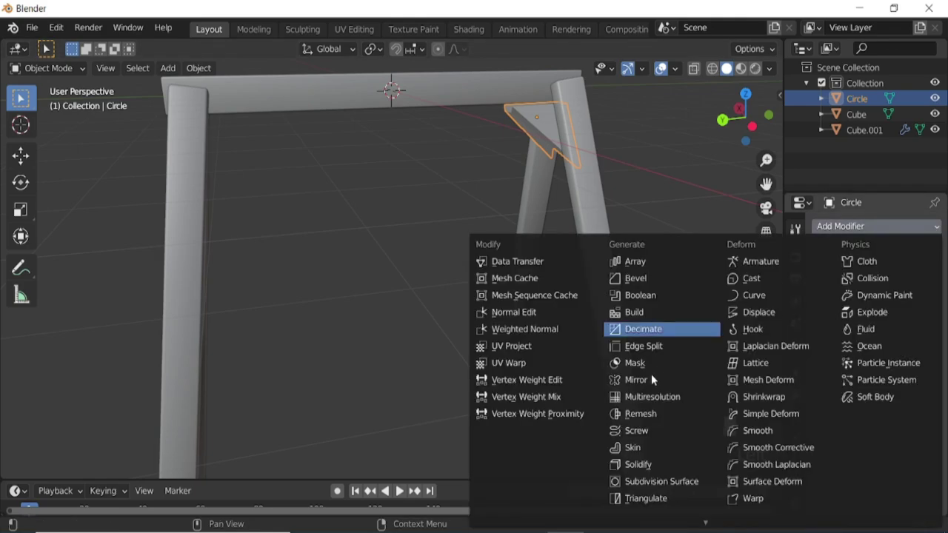
- Add a second Y-axis Mirror around the Cube so braces fill the opposite side's corners
left_click(648, 386)
scroll("down", 3)
left_click(895, 278)
left_click_drag(479, 221, 495, 218)
key("KP_3")
- Add a cylinder, view it in wireframe, and shrink and lower it toward the brace
key("shift+a")
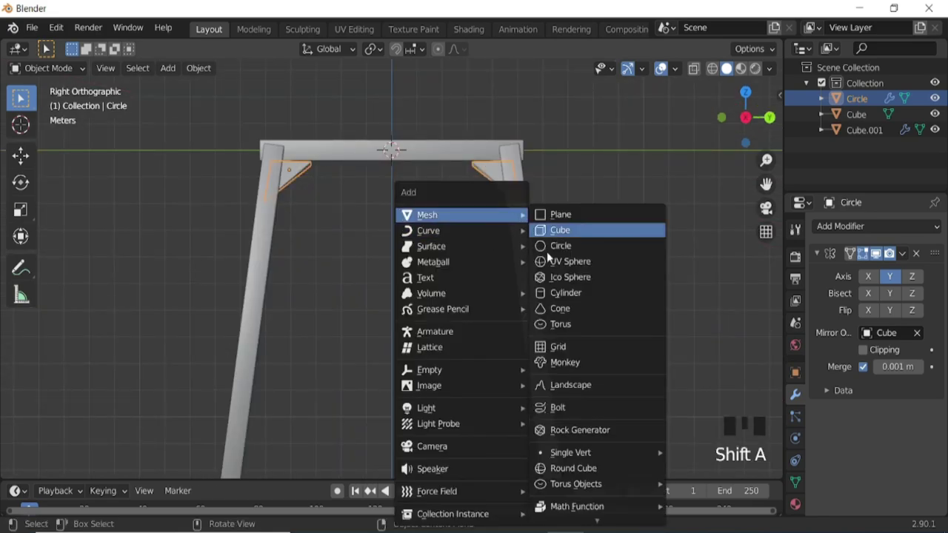
key("r")
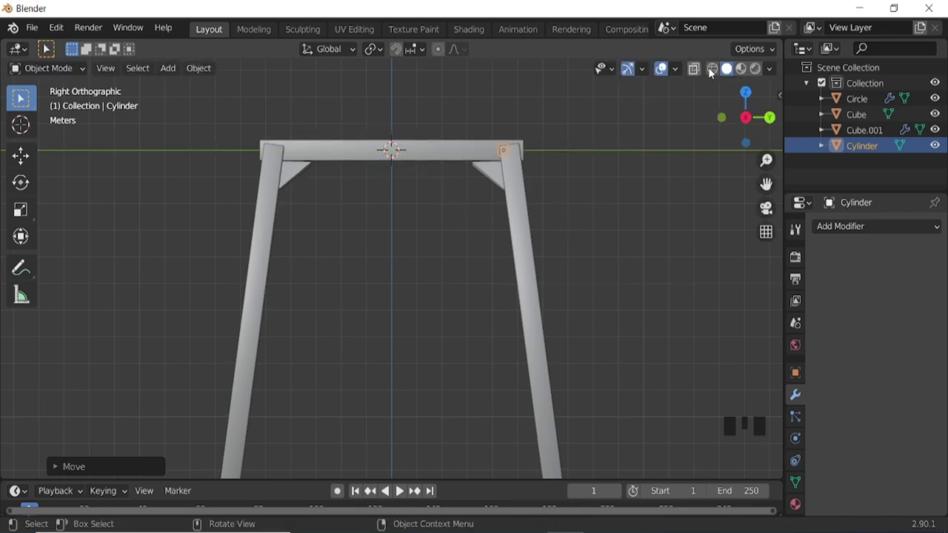
left_click(508, 159)
key("g")
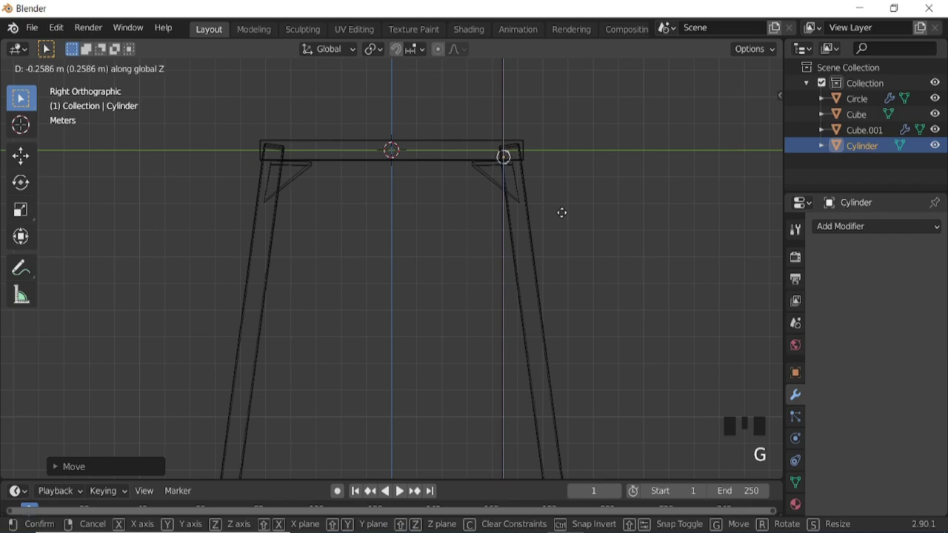
key("g")
key("s")
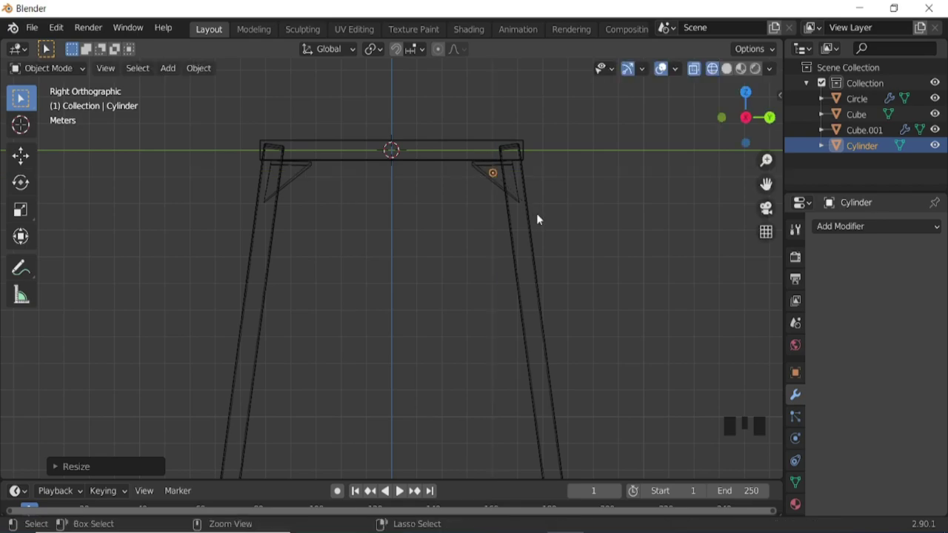
- Squash the cylinder into a thin peg and set it onto the brace from the back view
key("ctrl+KP_1")
scroll("up", 3)
key("ctrl+KP_8")
key("ctrl+KP_8")
scroll("up", 3)
key("s")
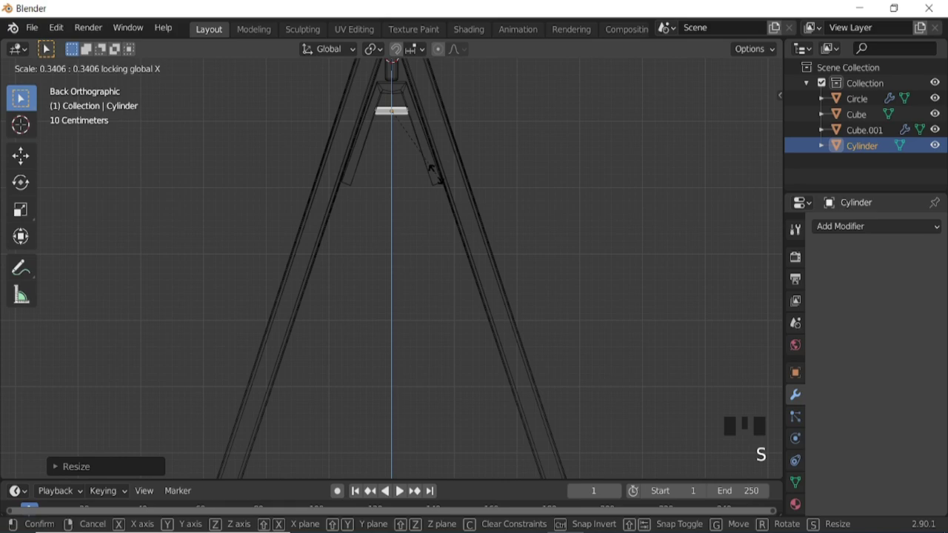
key("g")
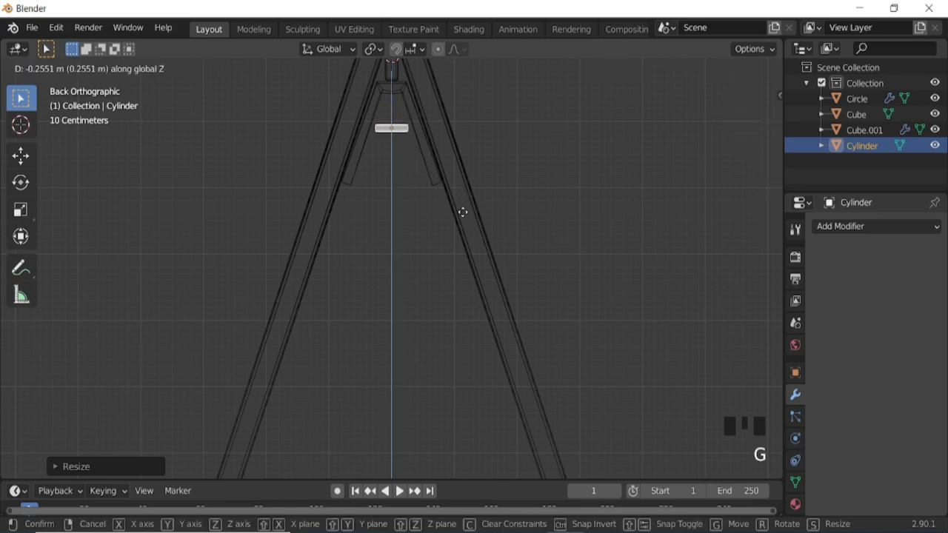
key("s")
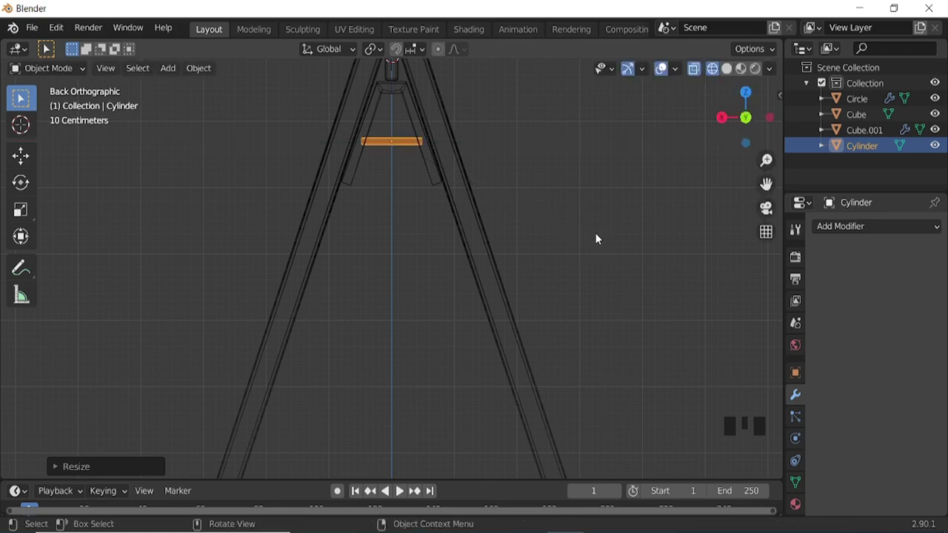
- Check the peg in solid view and lower it into the brace from the side
left_click(732, 75)
left_click_drag(498, 212, 555, 227)
scroll("down", 3)
left_click_drag(567, 257, 593, 274)
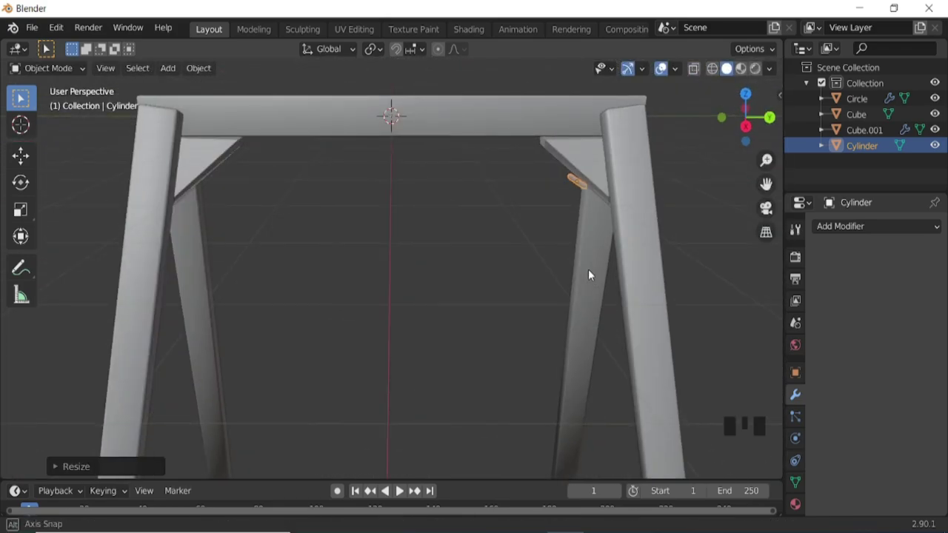
key("KP_3")
key("g")
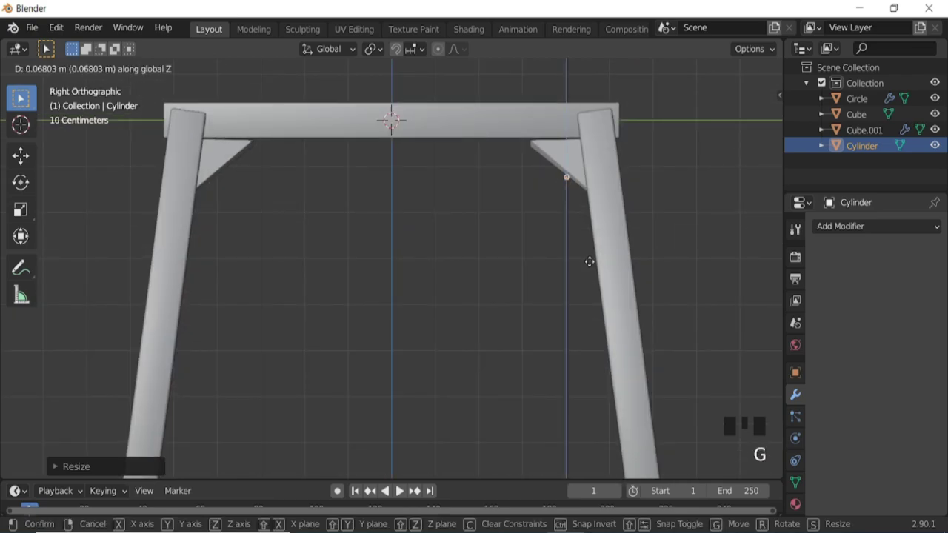
left_click_drag(523, 222, 871, 229)
- Mirror the peg across Y around the Cube so one sits at each end of the frame
left_click(636, 381)
left_click(919, 336)
scroll("down", 3)
left_click_drag(374, 285, 437, 275)
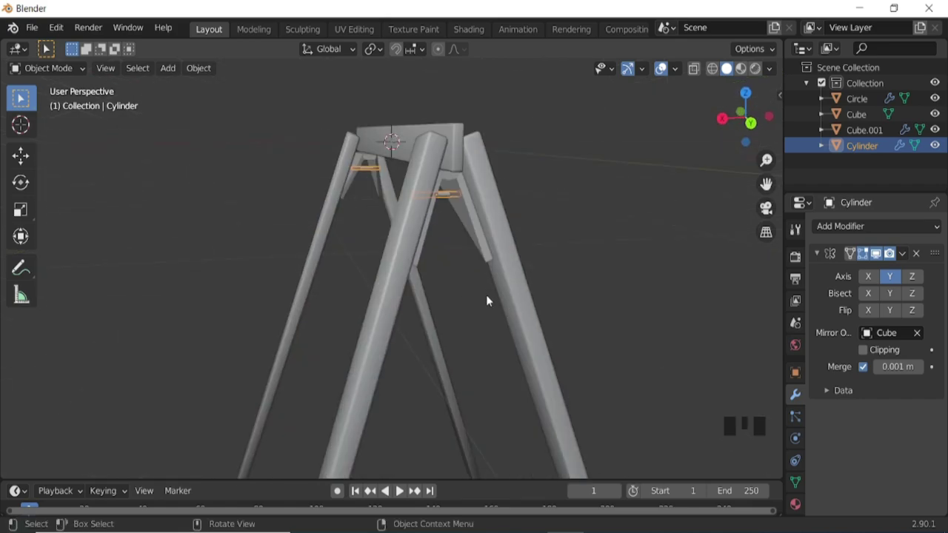
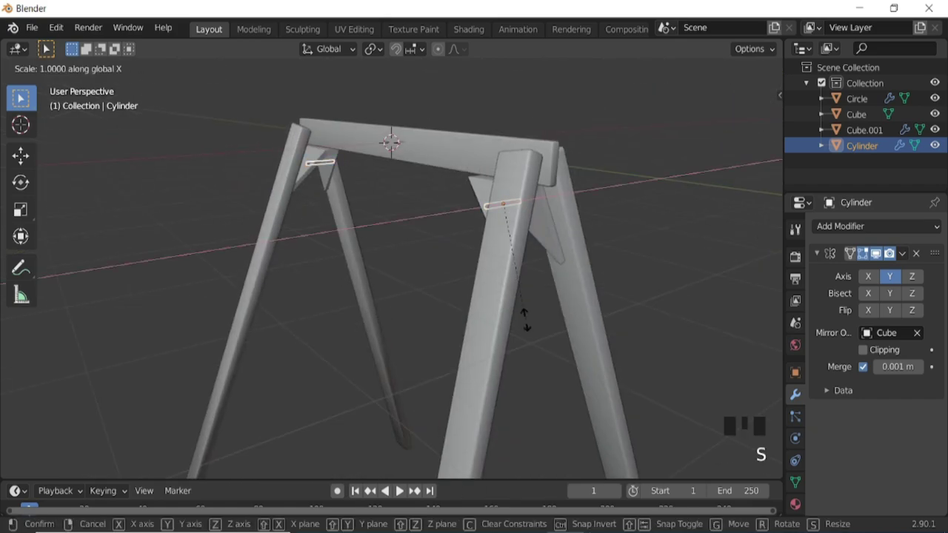
left_click_drag(481, 277, 558, 280)
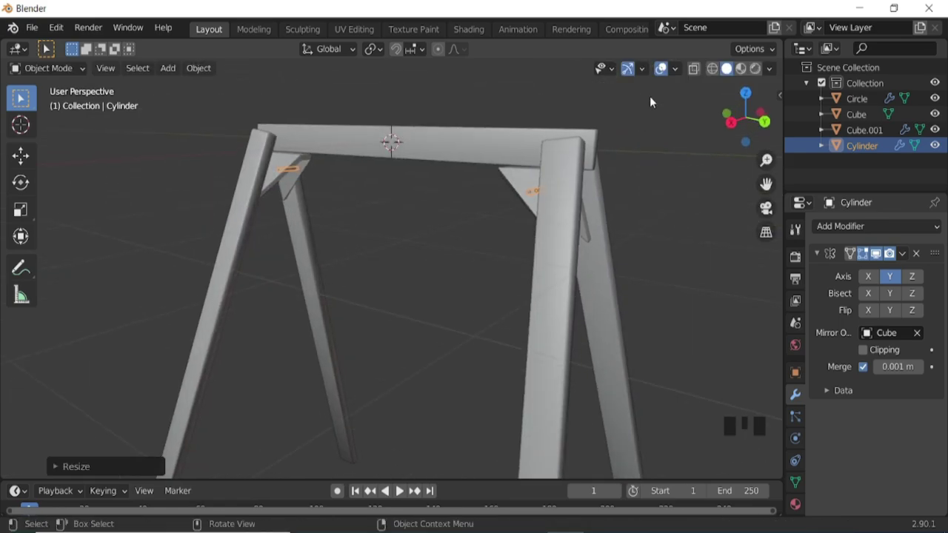
- Stretch the peg along its single length axis so it passes through the brace
left_click(544, 192)
key("s")
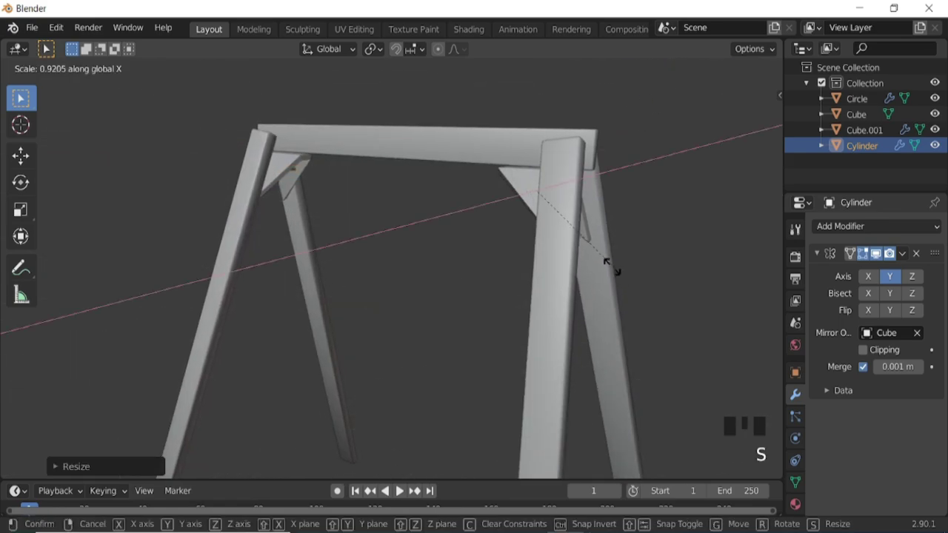
middle_click(460, 282)
key("KP_3")
left_click(663, 71)
scroll("down", 3)
- Add a cube between the legs, then flatten and widen it into a thin seat plank
key("shift+a")
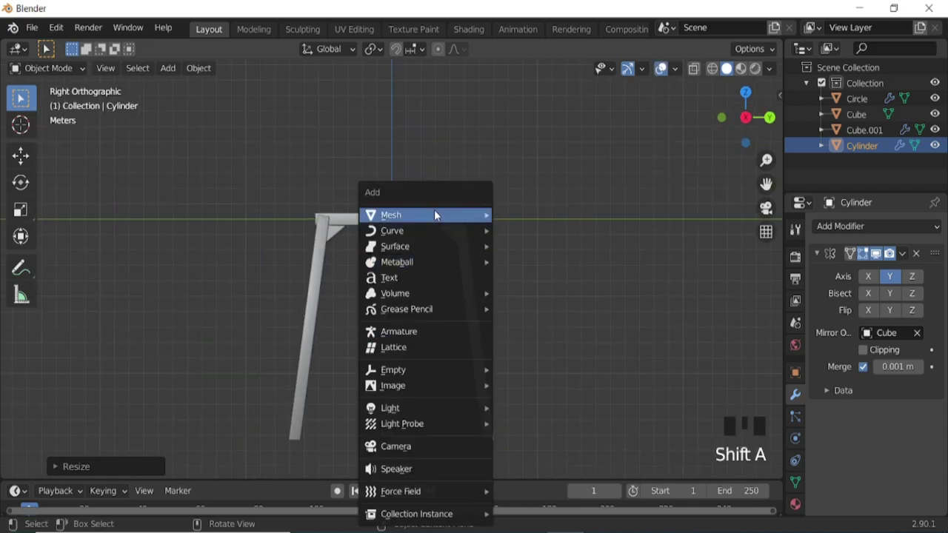
key("g")
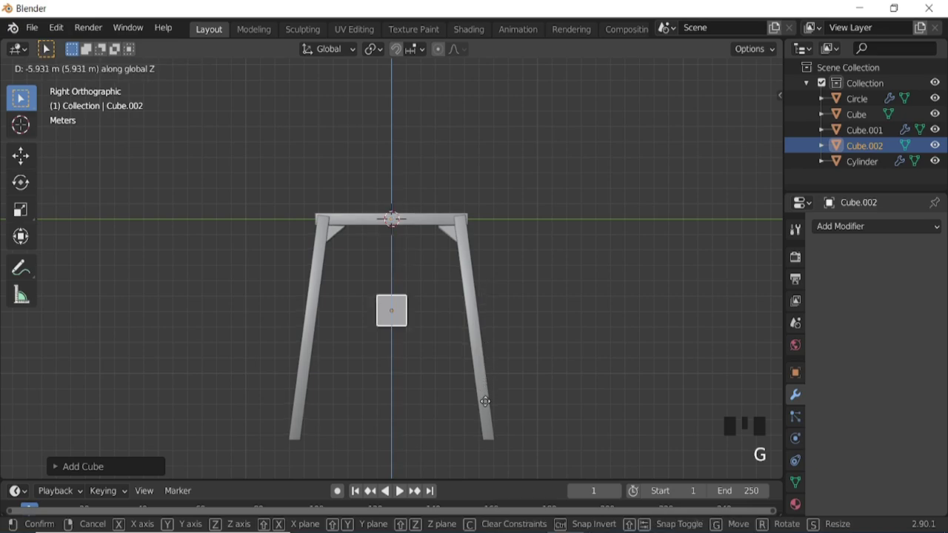
key("ctrl+KP_2")
scroll("up", 3)
key("s")
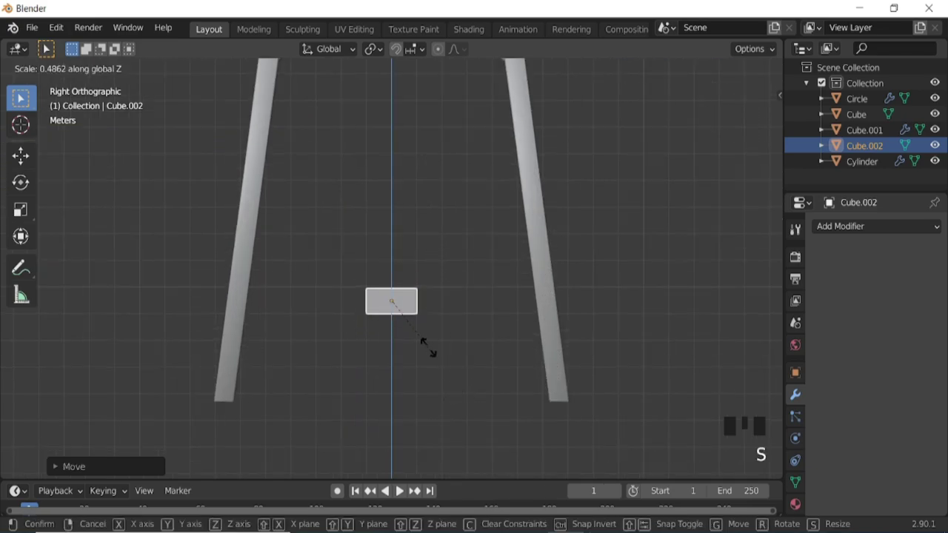
key("s")
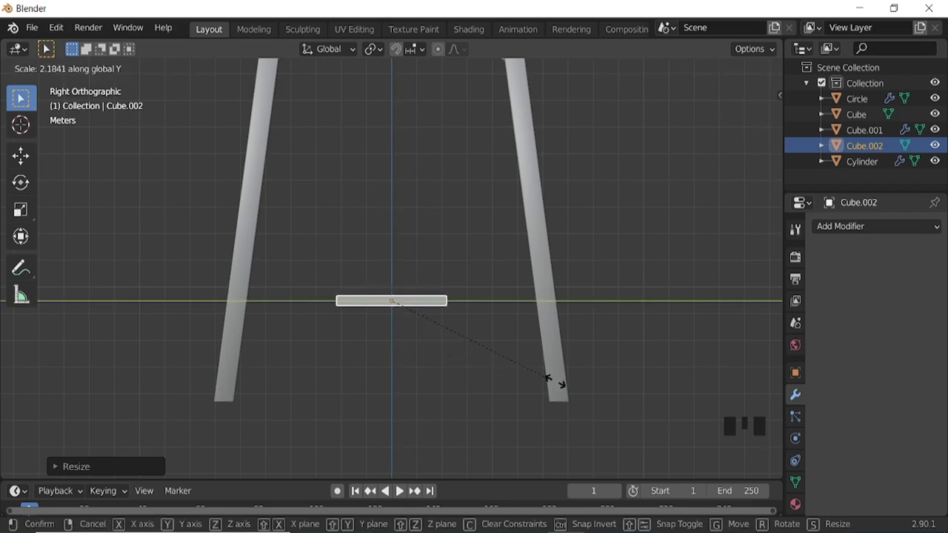
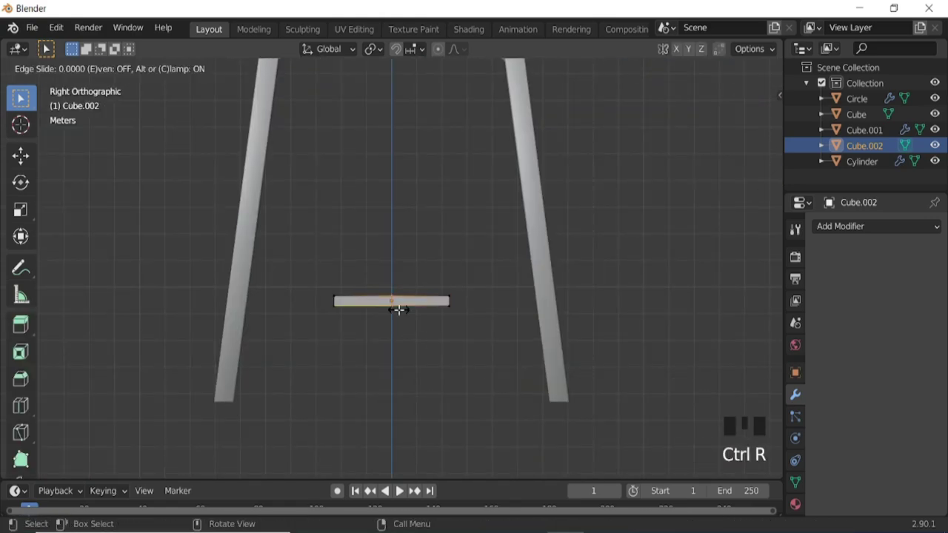
- Bevel the plank, add a middle loop cut and push it down into a gentle bevelled curve
scroll("up", 3)
key("ctrl+b")
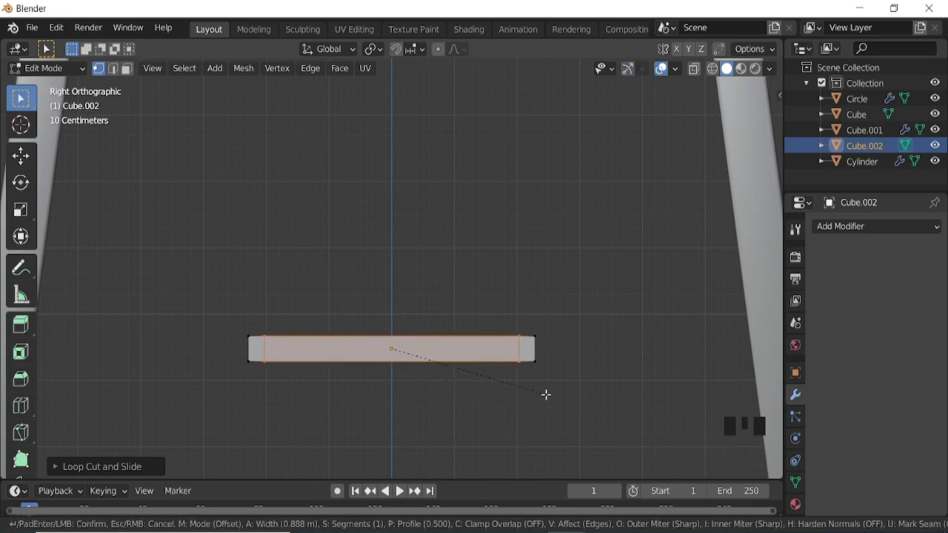
key("ctrl+r")
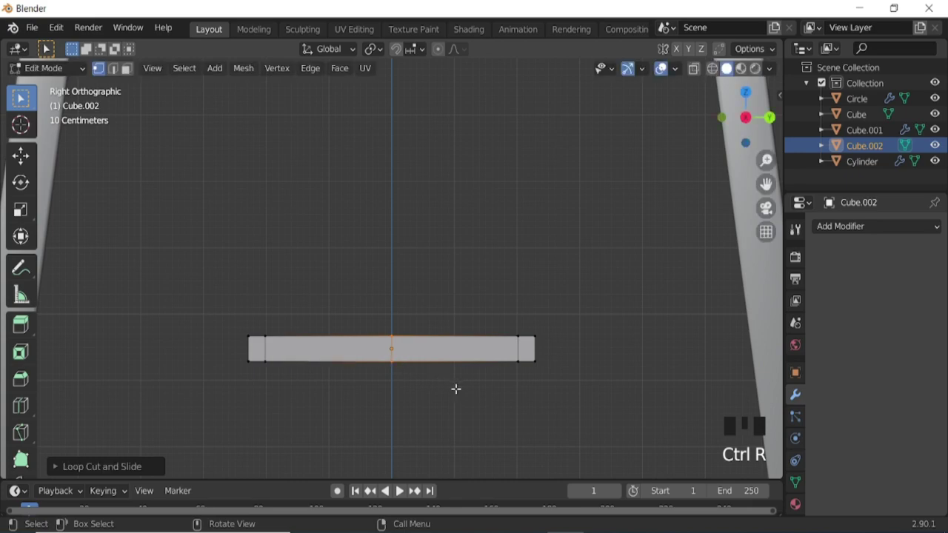
key("g")
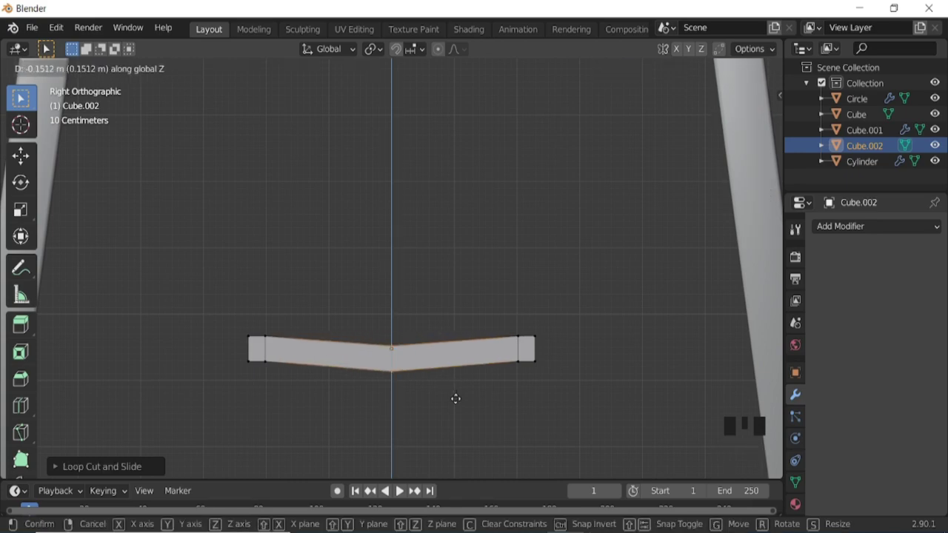
key("ctrl+b")
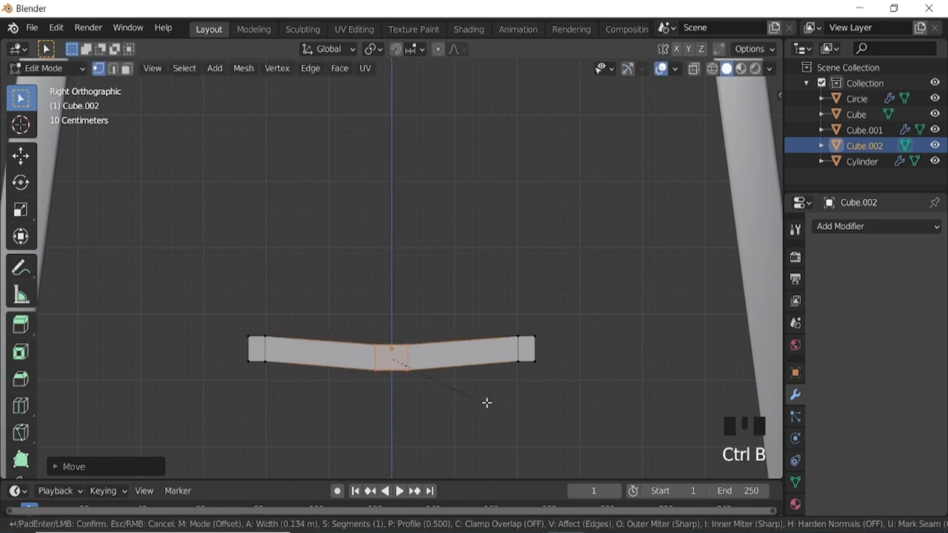
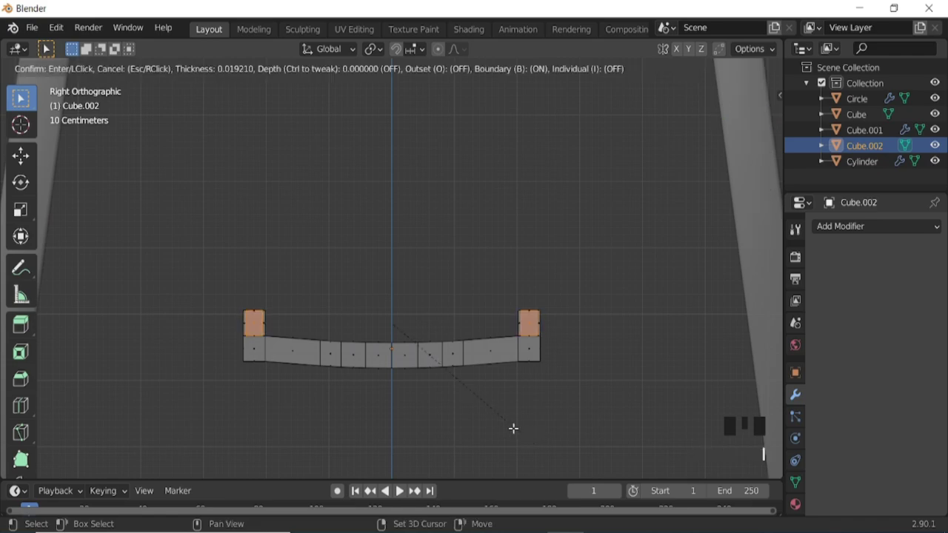
- Squash the inset end faces vertically to finish the raised blocks at both seat ends
key("s")
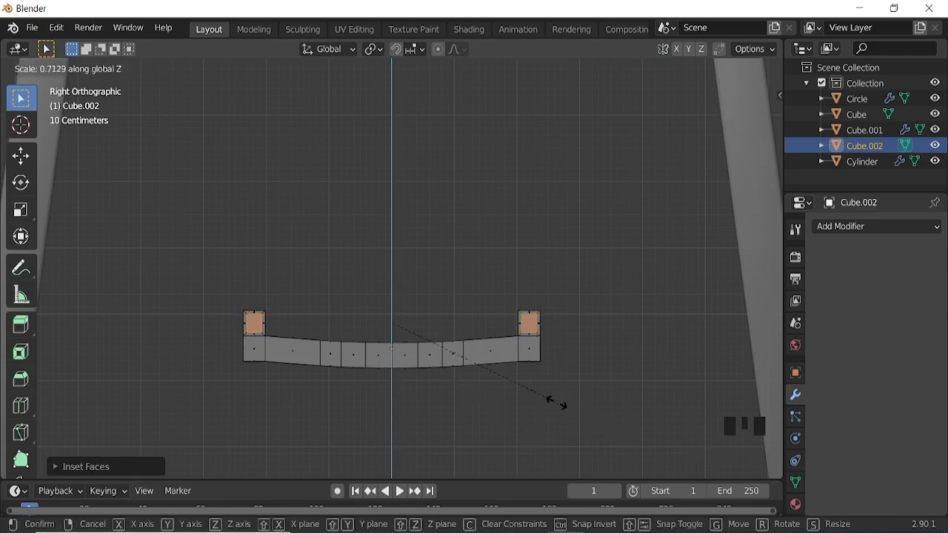
key("x")
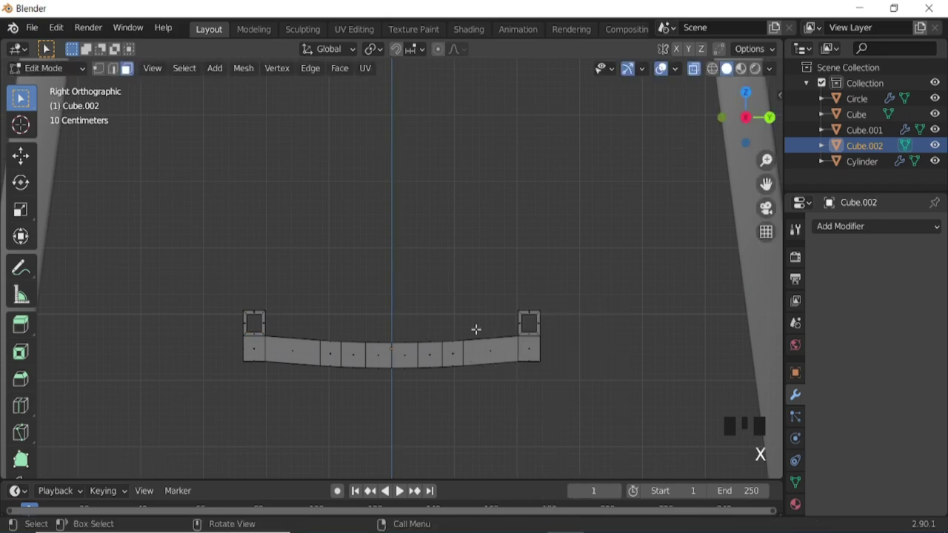
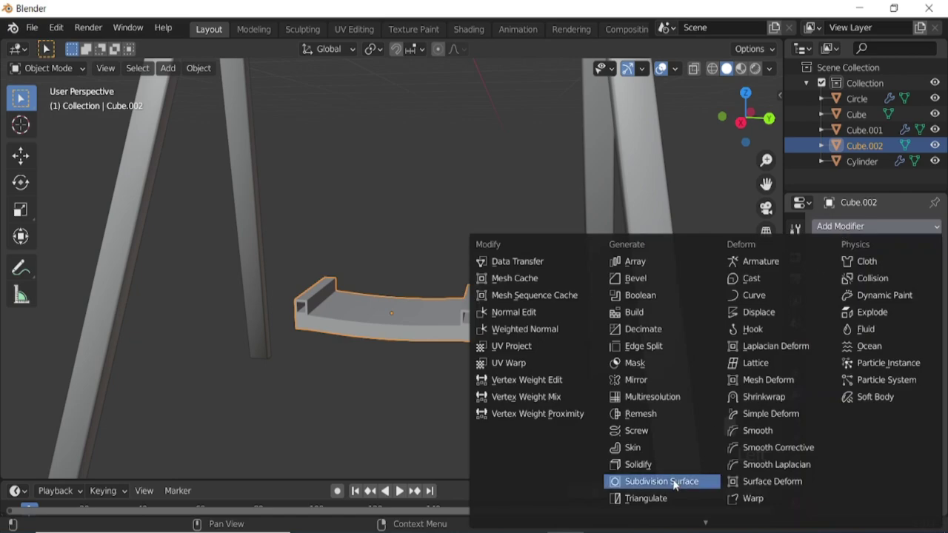
- Add a Subdivision Surface modifier to the seat and enter Edit Mode in side view
left_click_drag(677, 483, 927, 301)
left_click(926, 301)
key("KP_3")
key("ctrl+KP_2")
scroll("up", 3)
key("Tab")
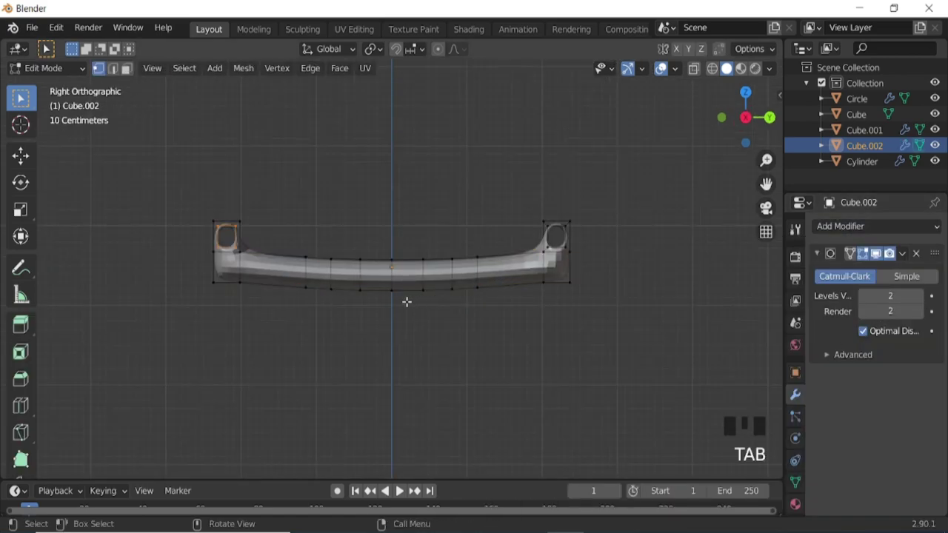
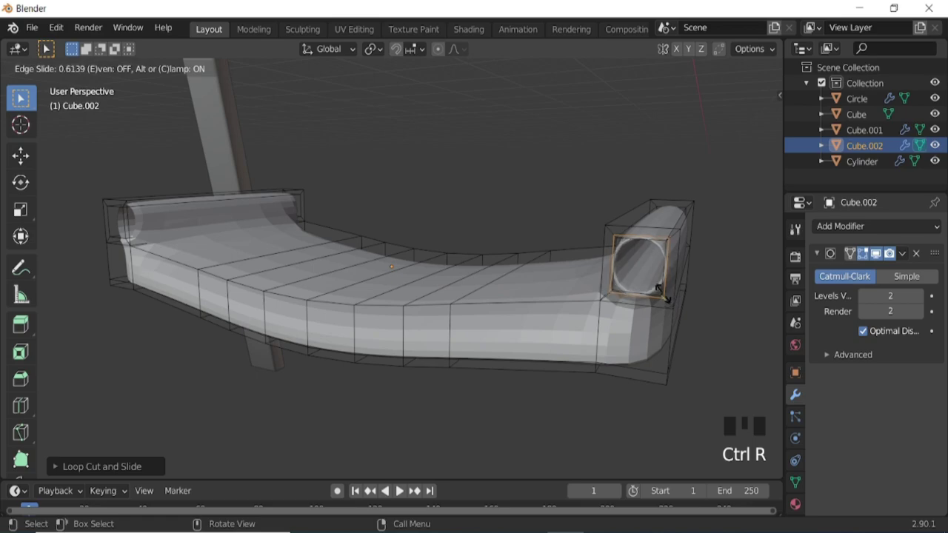
- Add a loop cut tight against the seat's first end ring to keep it crisp
key("ctrl+r")
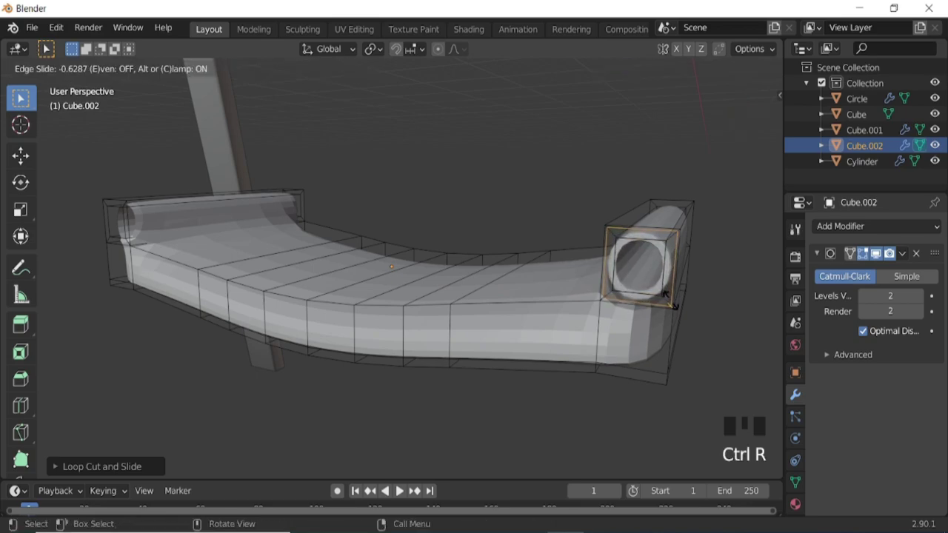
key("KP_3")
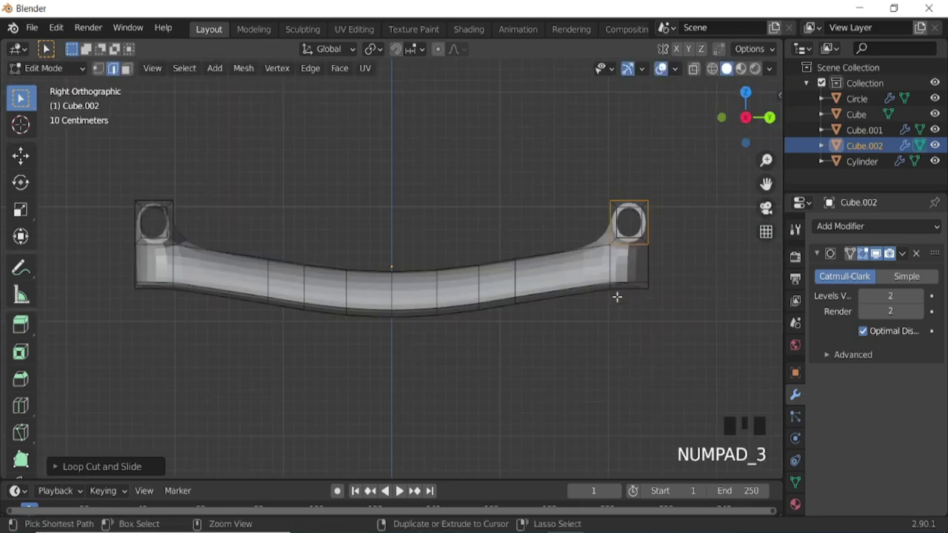
key("ctrl+KP_4")
key("ctrl+KP_4")
key("ctrl+KP_4")
key("ctrl+r")
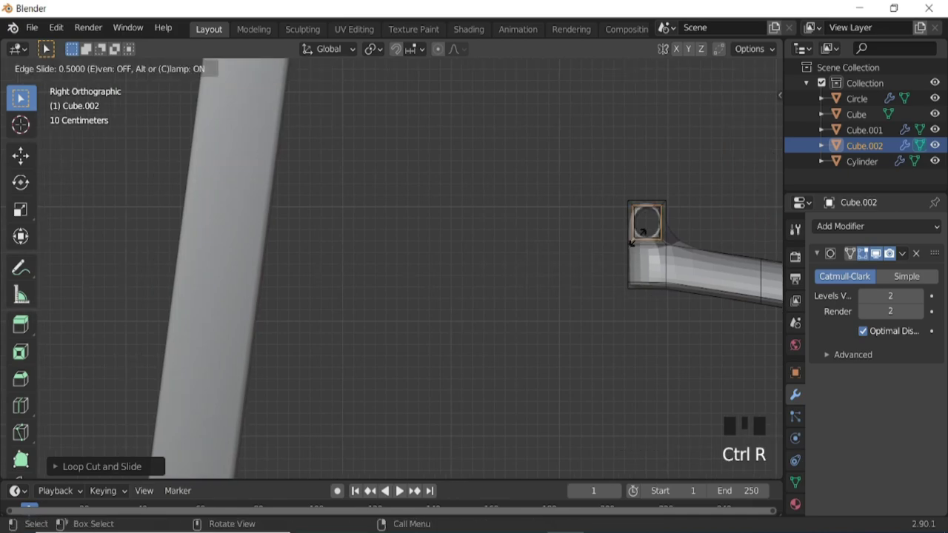
key("ctrl+r")
- Add a matching loop cut against the end ring at the seat's other side
key("ctrl+KP_3")
key("KP_4")
key("KP_4")
key("KP_4")
key("ctrl+r")
key("ctrl+r")
key("ctrl+KP_4")
key("ctrl+r")
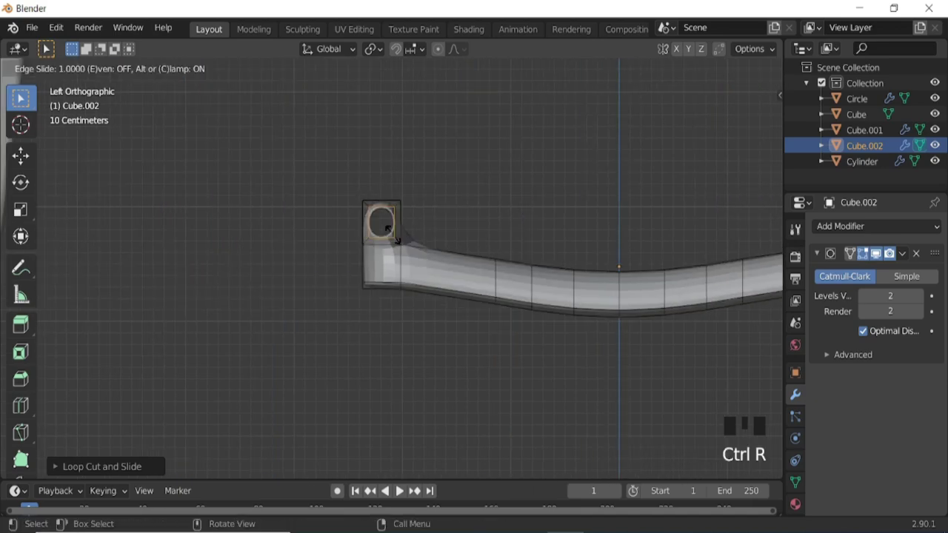
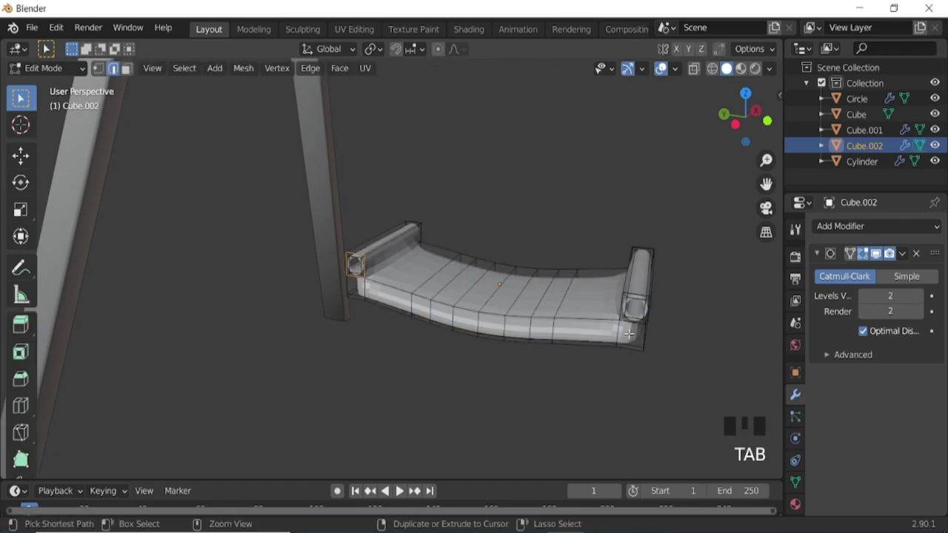
- Add an edge loop along the seat's rim and slide it outward, then leave Edit Mode
key("ctrl+r")
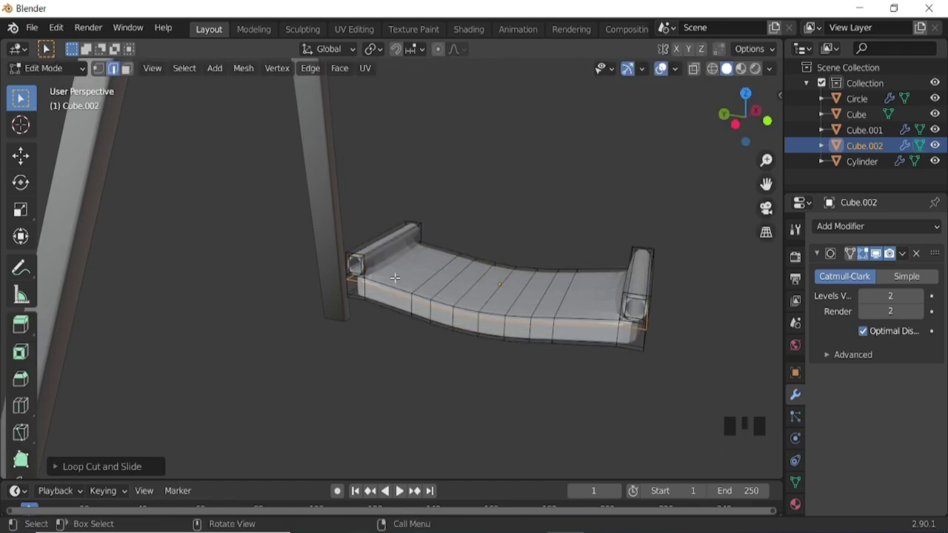
key("ctrl+r")
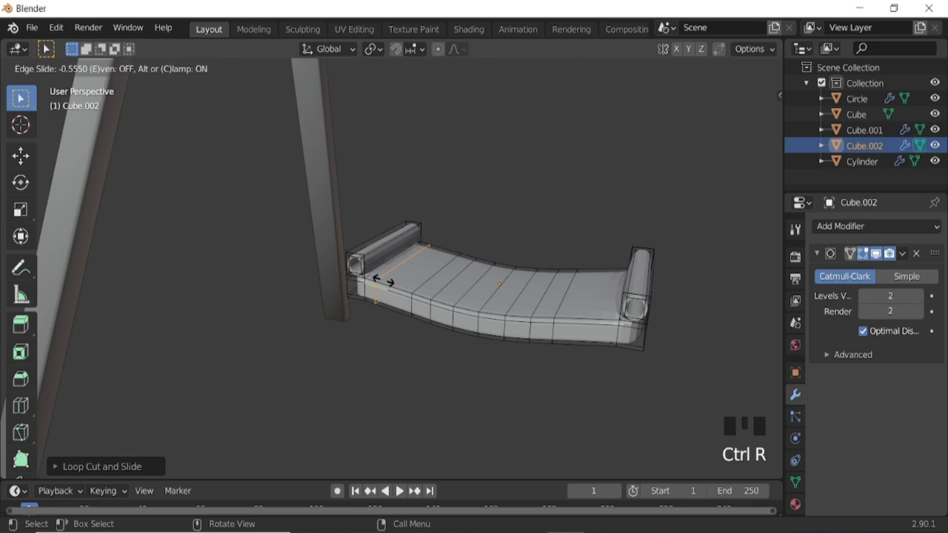
key("ctrl+r")
key("Tab")
- Orbit around the seat to check its edges and frame the whole swing from the side
left_click_drag(482, 186, 463, 288)
scroll("down", 3)
middle_click(481, 297)
key("KP_3")
scroll("down", 3)
key("ctrl+KP_8")
key("ctrl+KP_8")
scroll("up", 3)
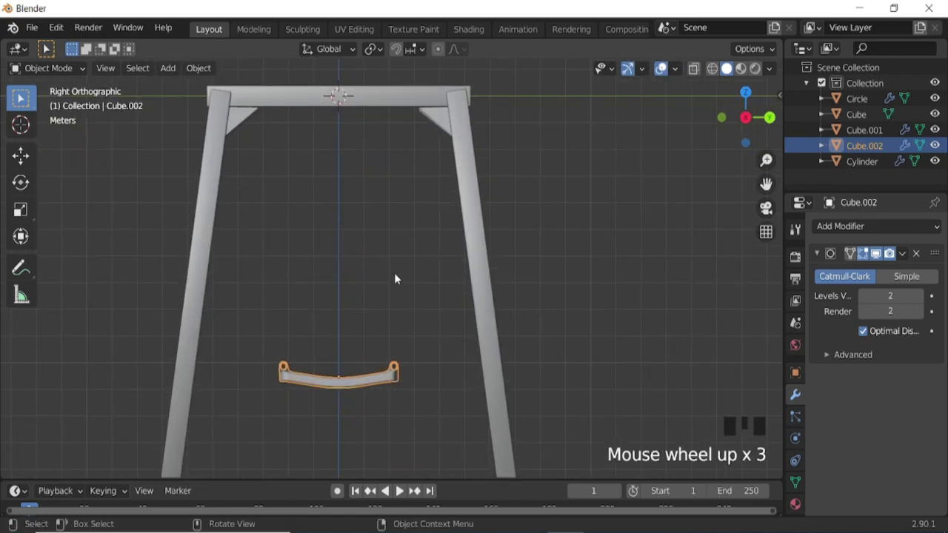
- Add a mesh circle, rotate it upright by 90 degrees and switch to wireframe display
key("shift+a")
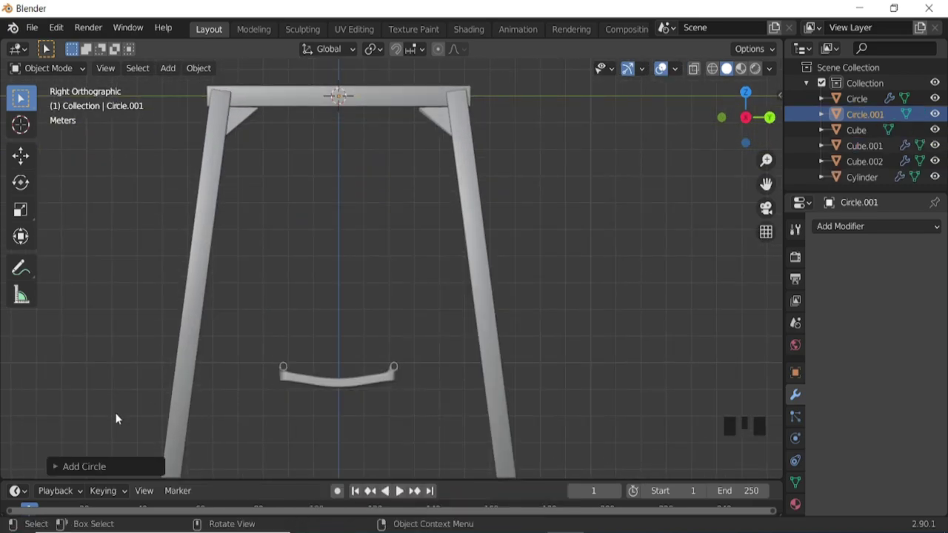
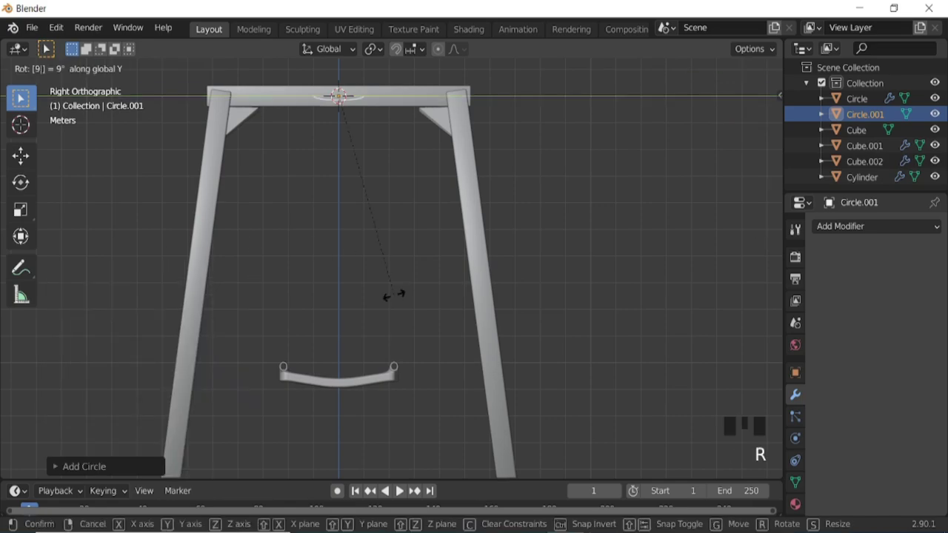
key("ctrl+KP_8")
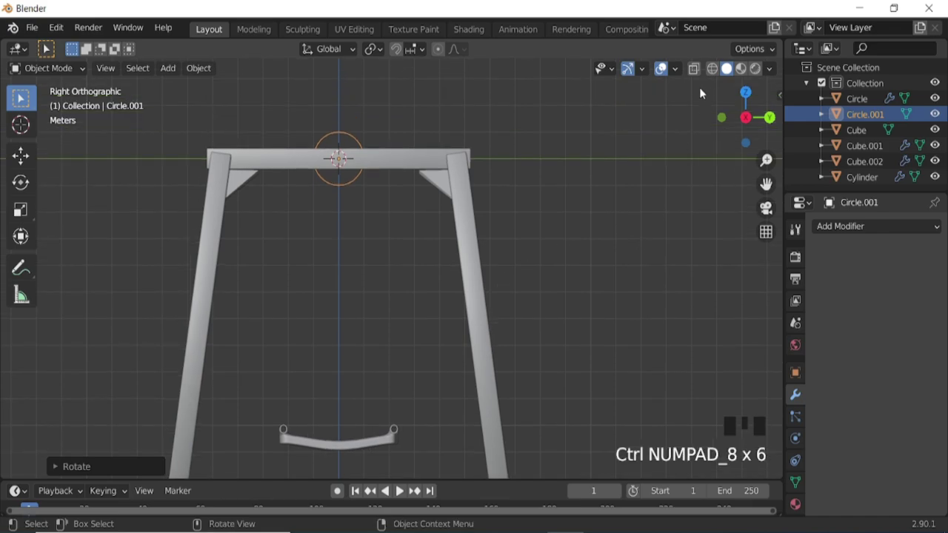
left_click(716, 71)
- Move the circle up onto the top bracket of the swing frame
key("r")
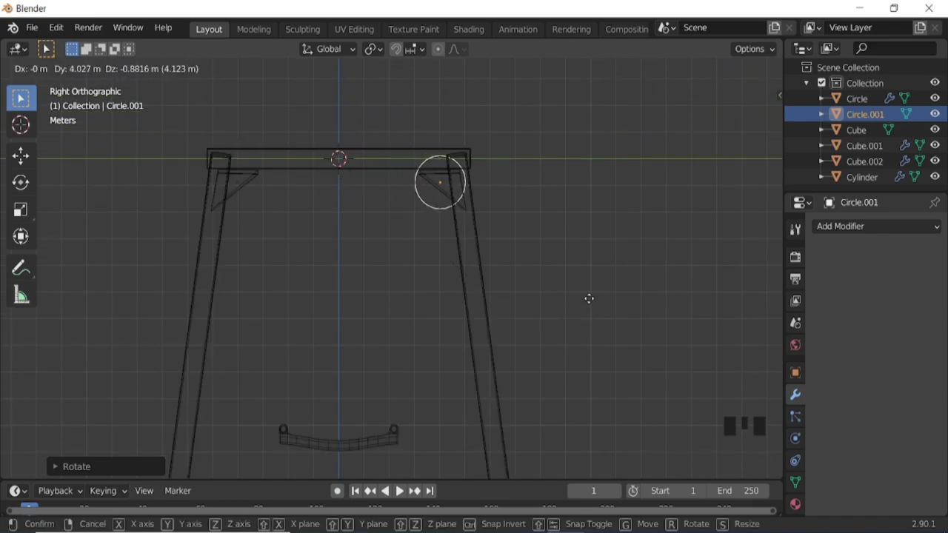
key("ctrl+KP_8")
key("ctrl+KP_6")
scroll("up", 3)
key("g")
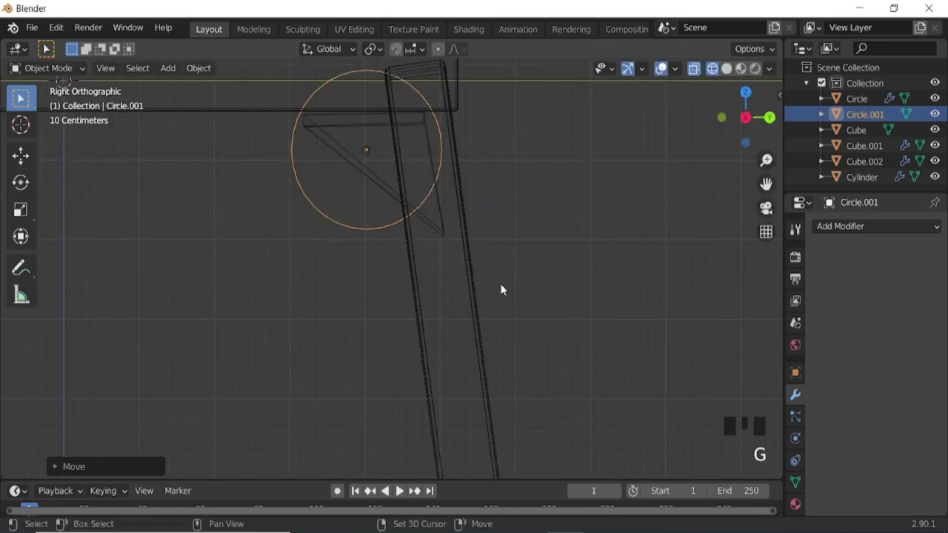
- Scale the circle down to bracket size and nudge it vertically into place
key("s")
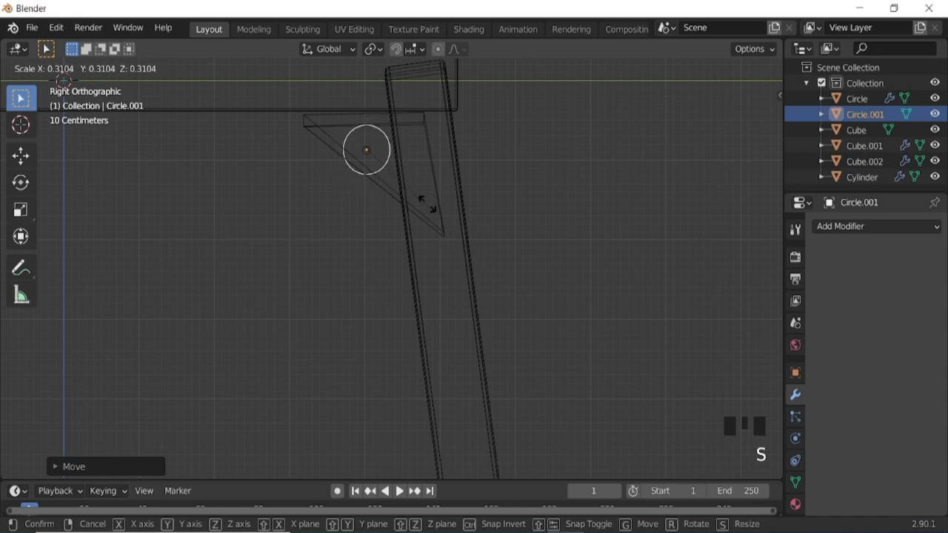
key("ctrl+KP_8")
scroll("up", 3)
key("s")
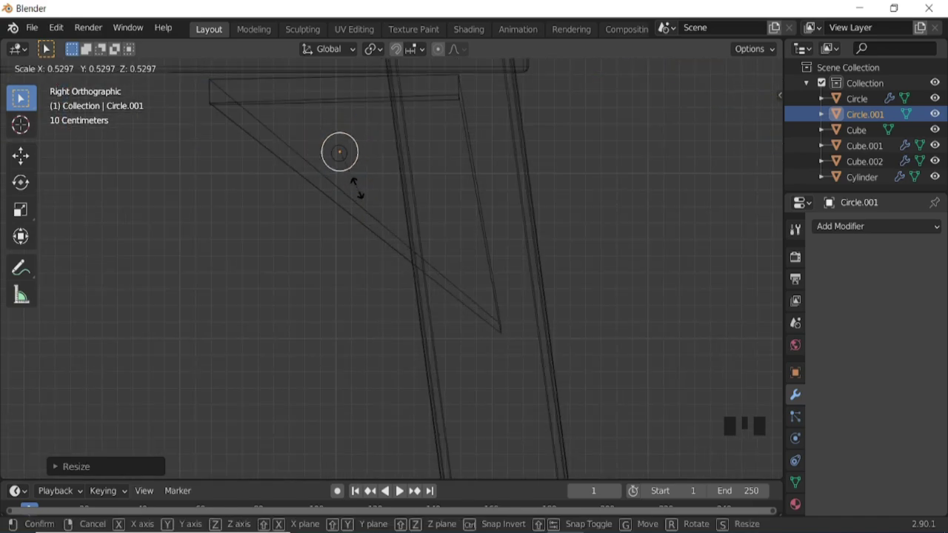
key("g")
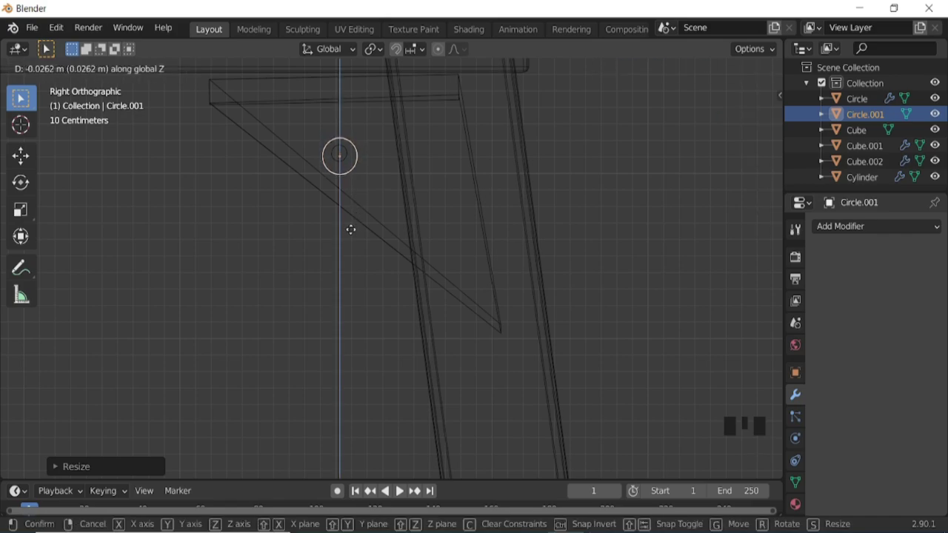
- Convert the circle to a curve with bevel depth so it forms a ring around the bracket peg
left_click_drag(197, 67, 366, 449)
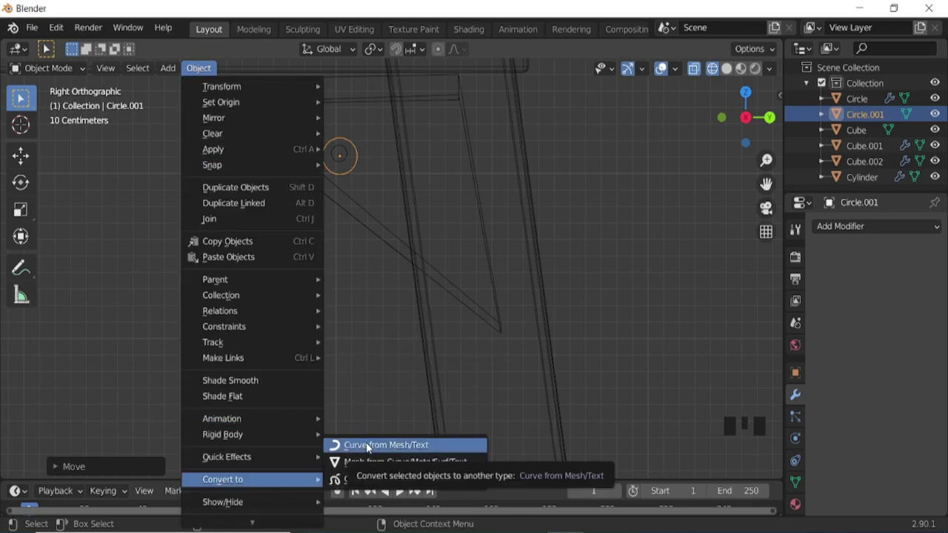
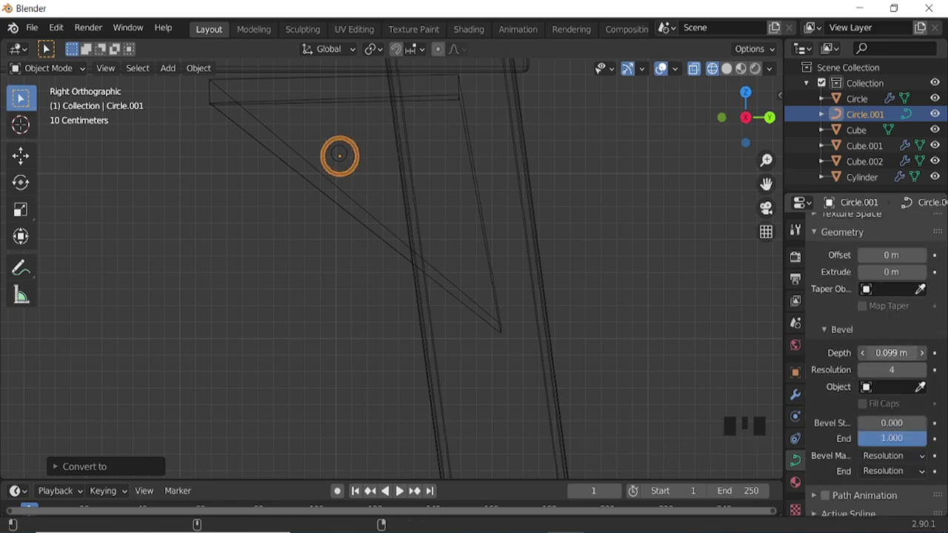
key("g")
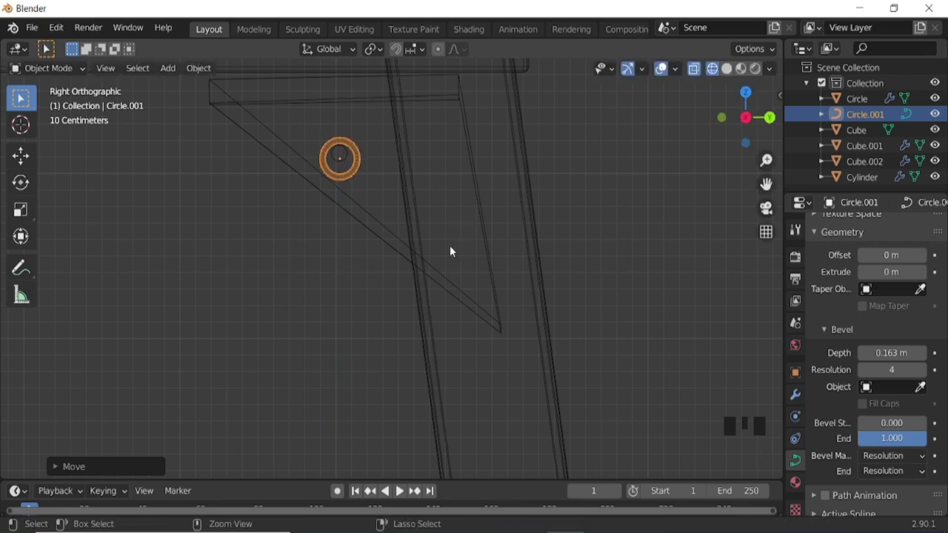
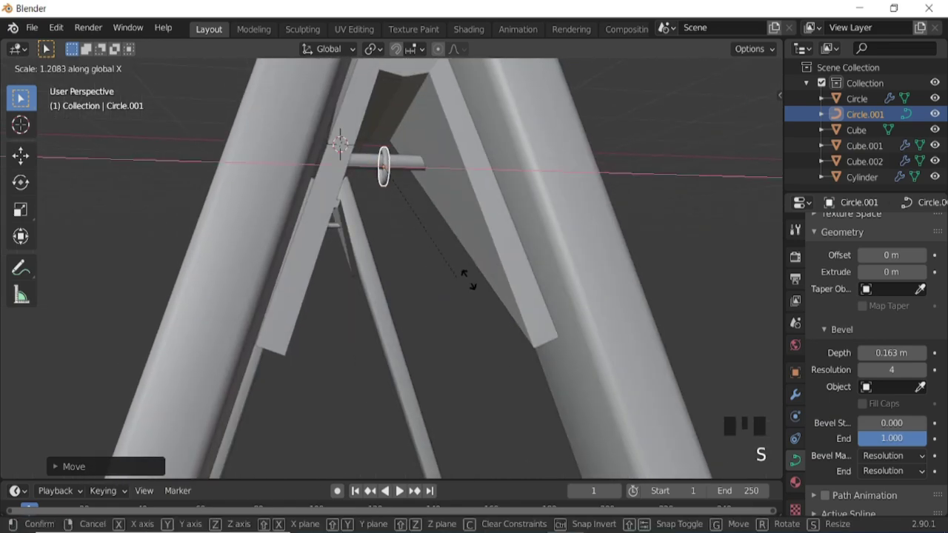
left_click_drag(466, 256, 389, 265)
left_click_drag(389, 265, 375, 228)
key("KP_3")
scroll("down", 3)
scroll("down", 3)
left_click(797, 401)
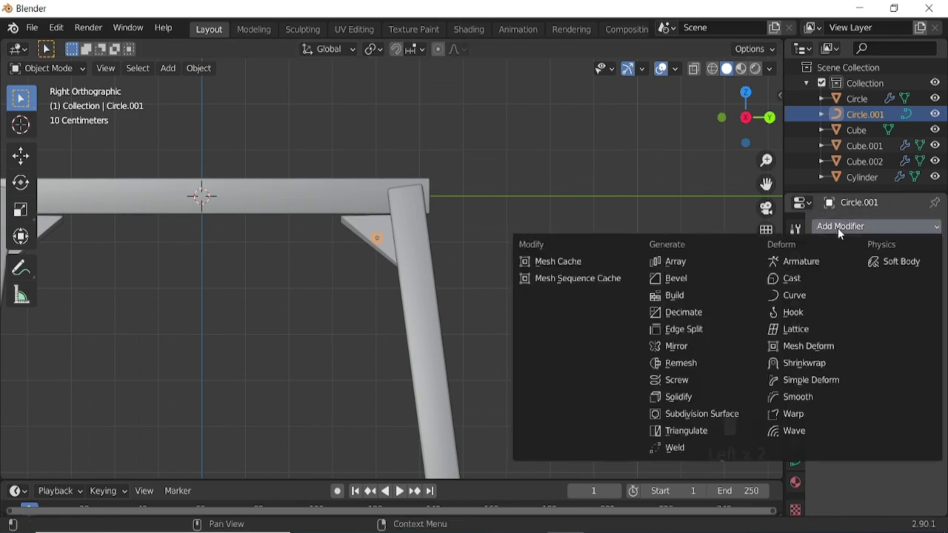
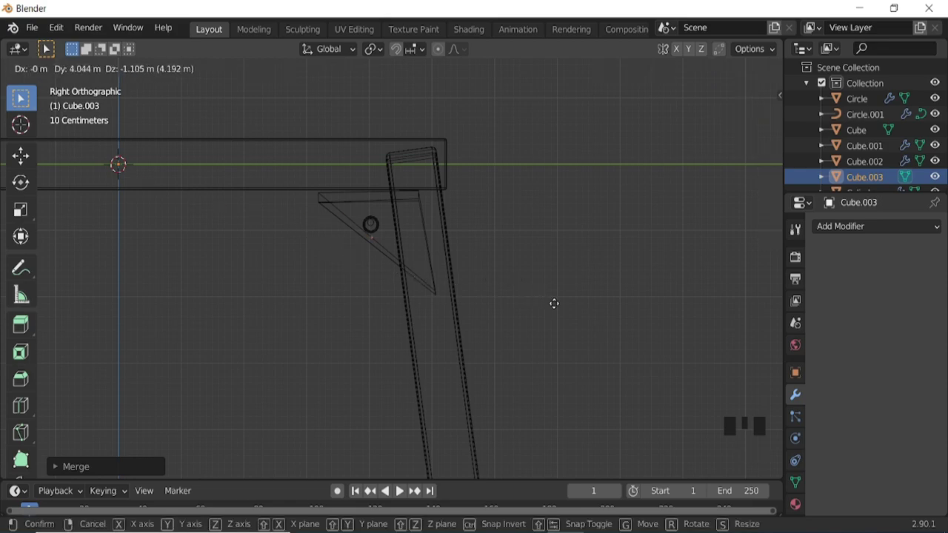
- Scale up the small ring on the bracket and adjust its size
scroll("up", 3)
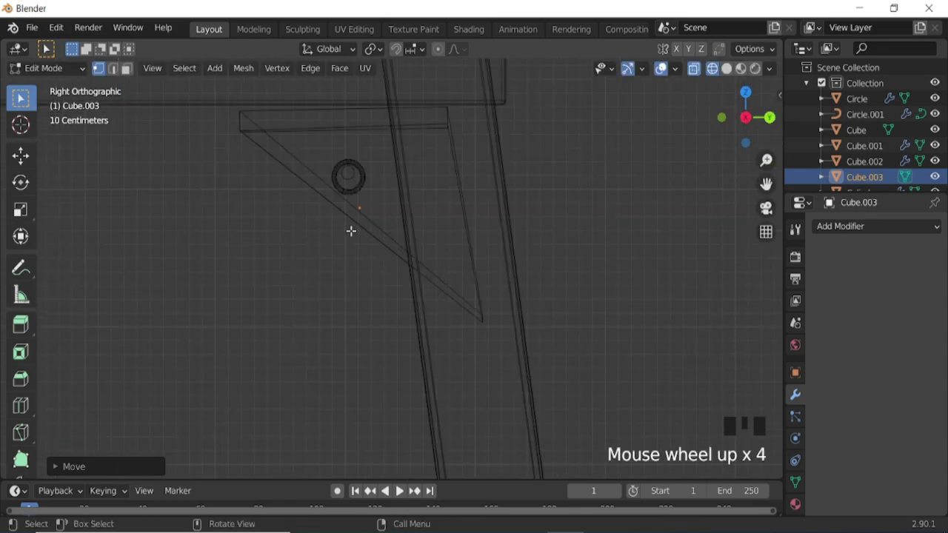
key("Tab")
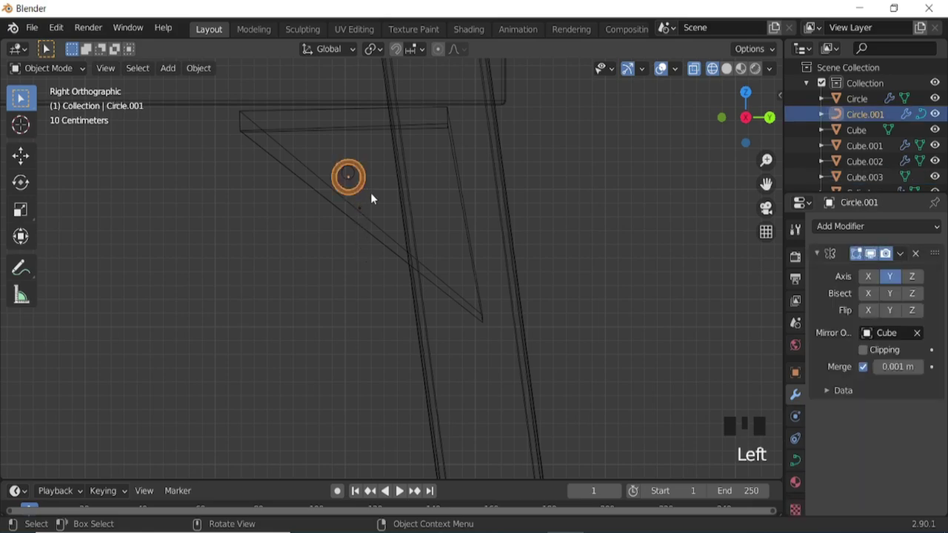
key("s")
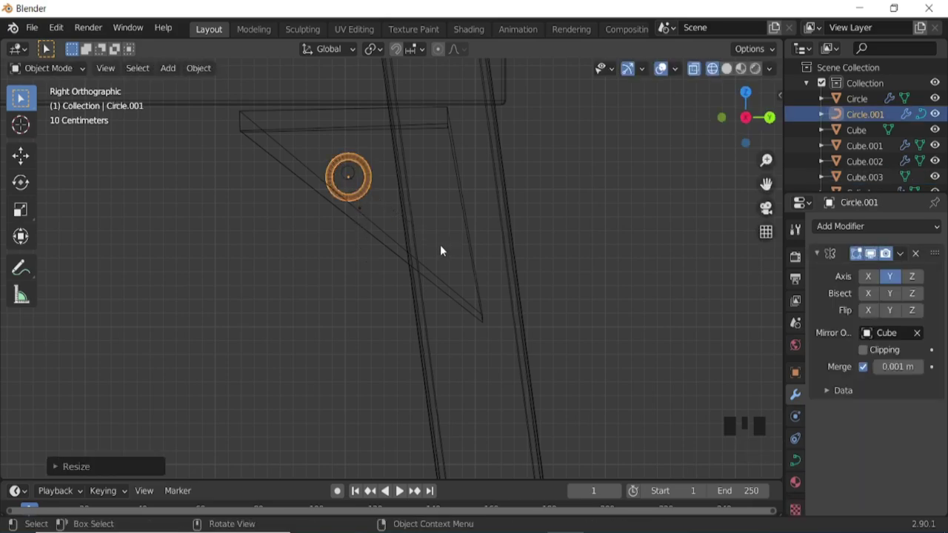
key("g")
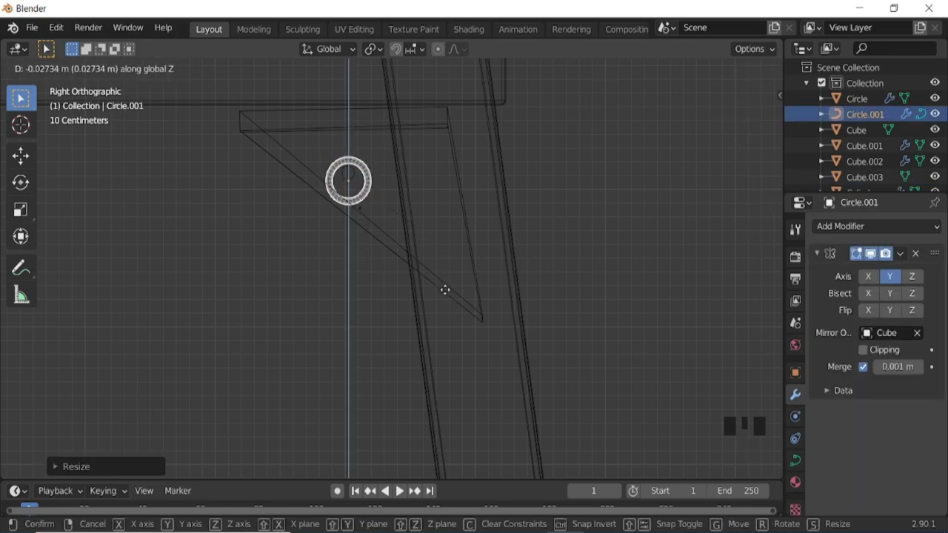
key("Tab")
key("Tab")
- In Cube.003's Edit Mode, extrude a wavy chain of vertices down from the ring
left_click(364, 211)
key("e")
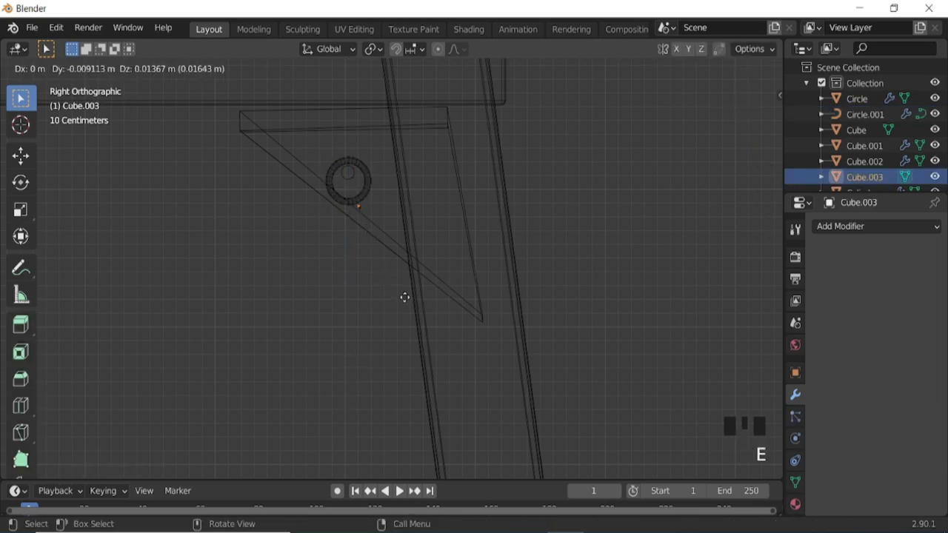
key("e")
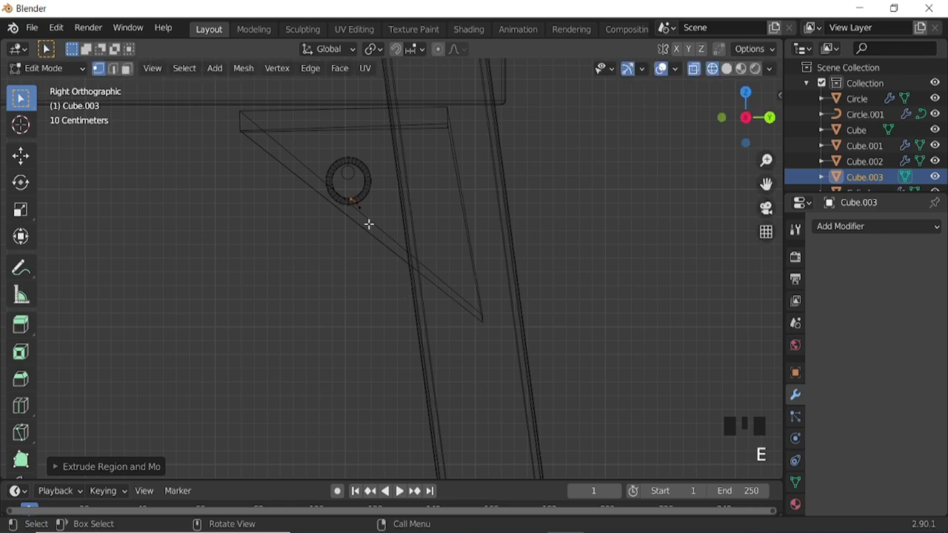
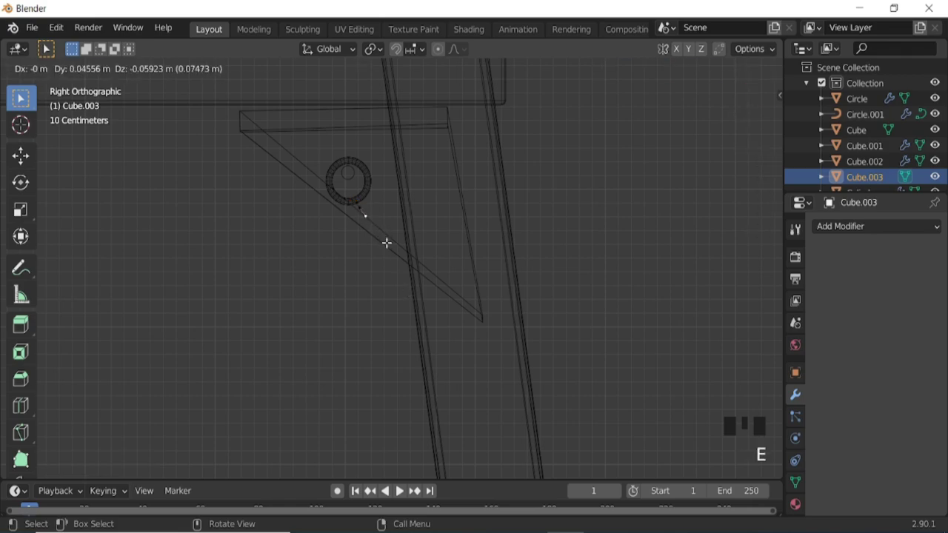
key("e")
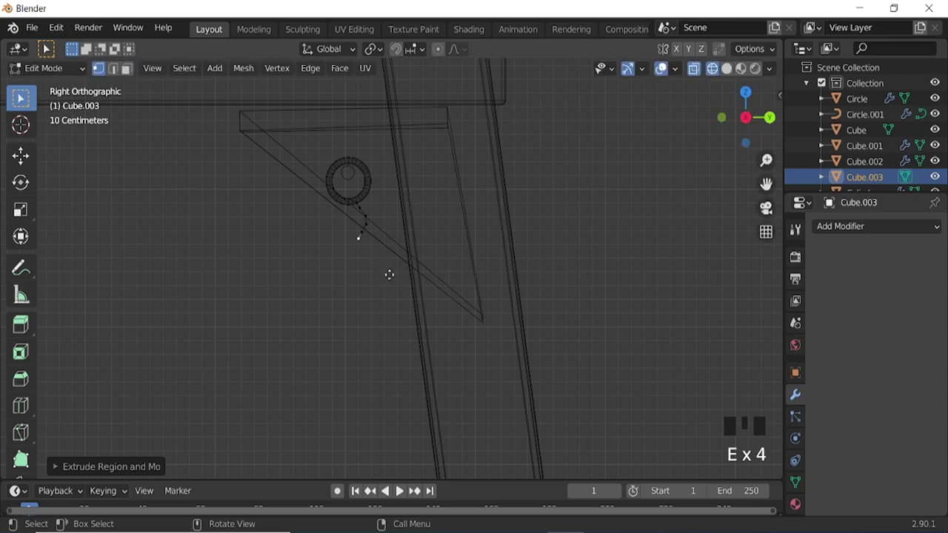
key("e")
key("e")
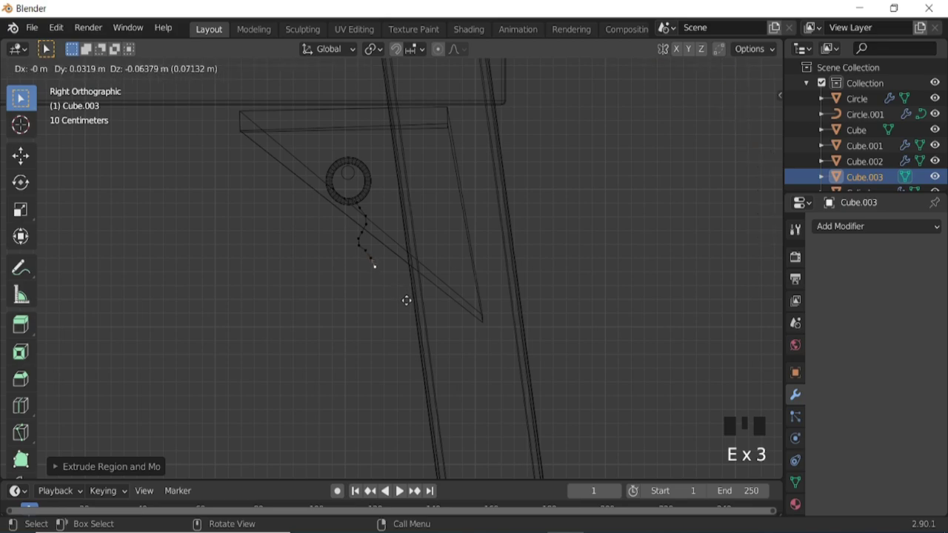
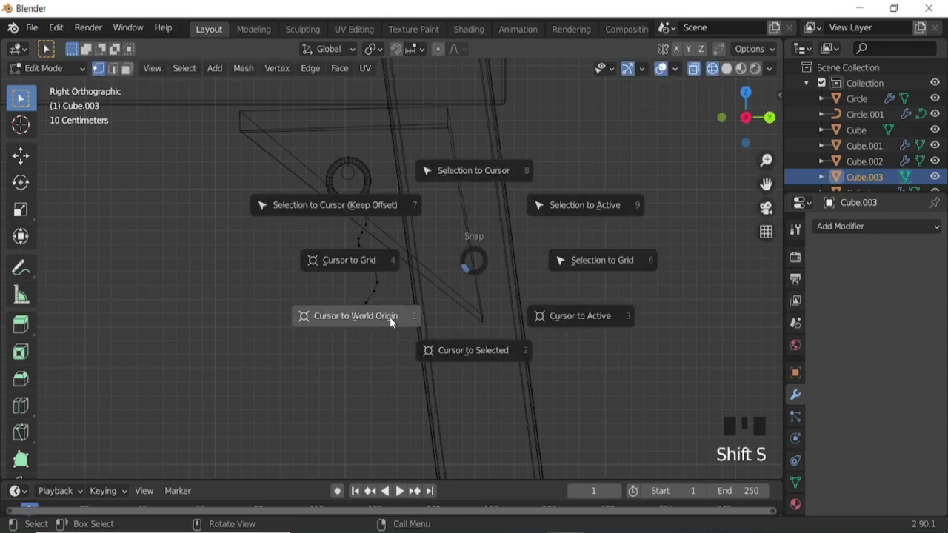
- Add a small cube at the cursor as mirror centre and extrude the chain toward the loop's bottom
key("Tab")
key("shift+a")
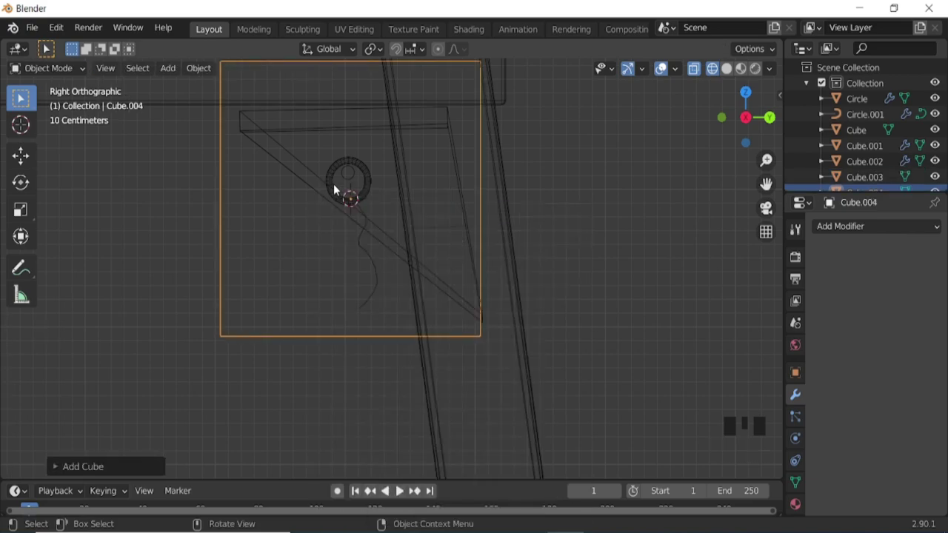
key("s")
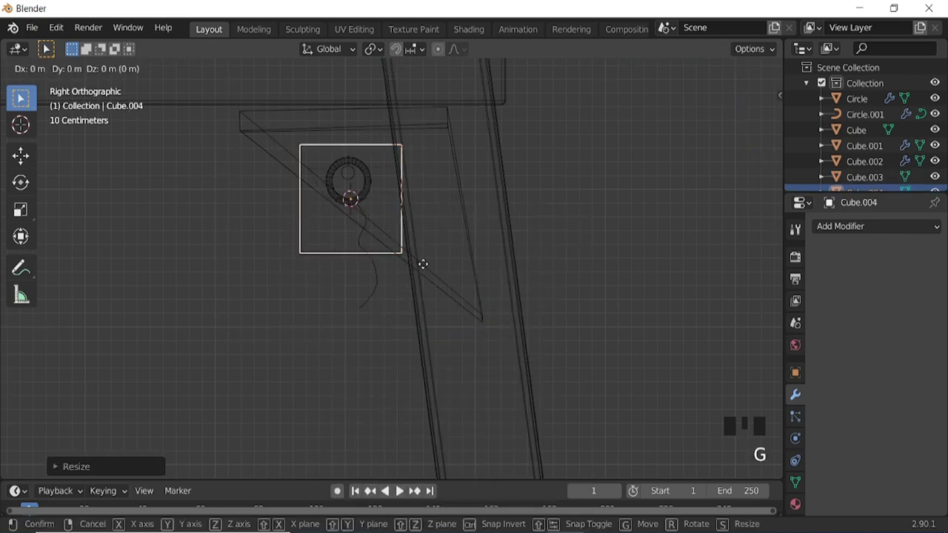
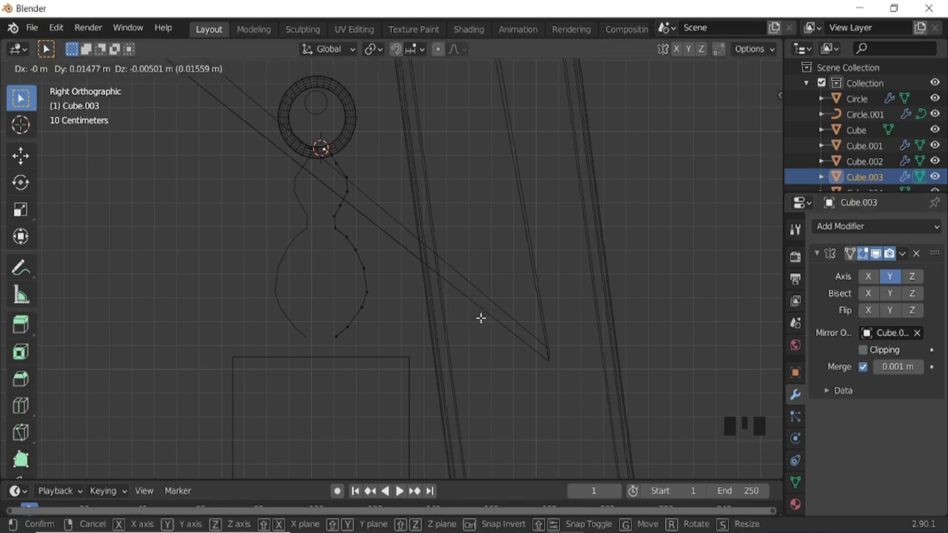
key("e")
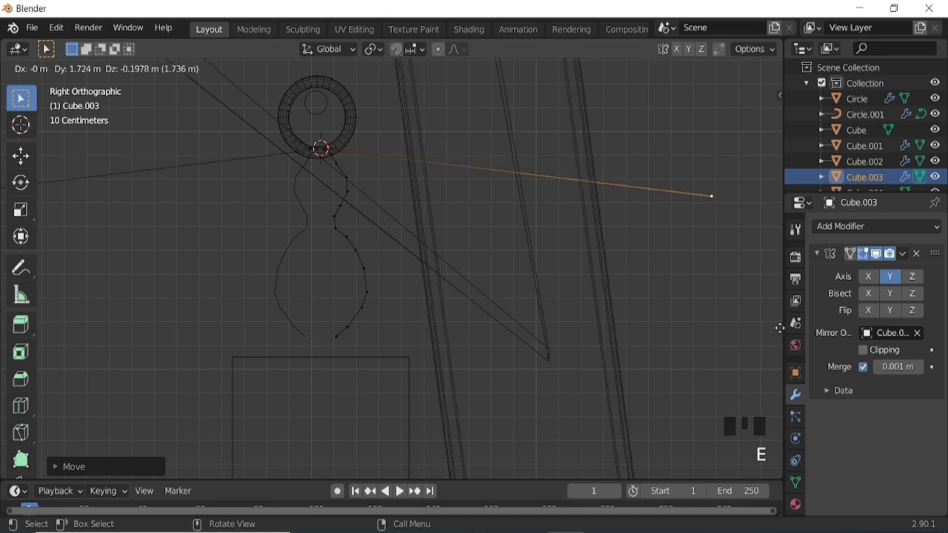
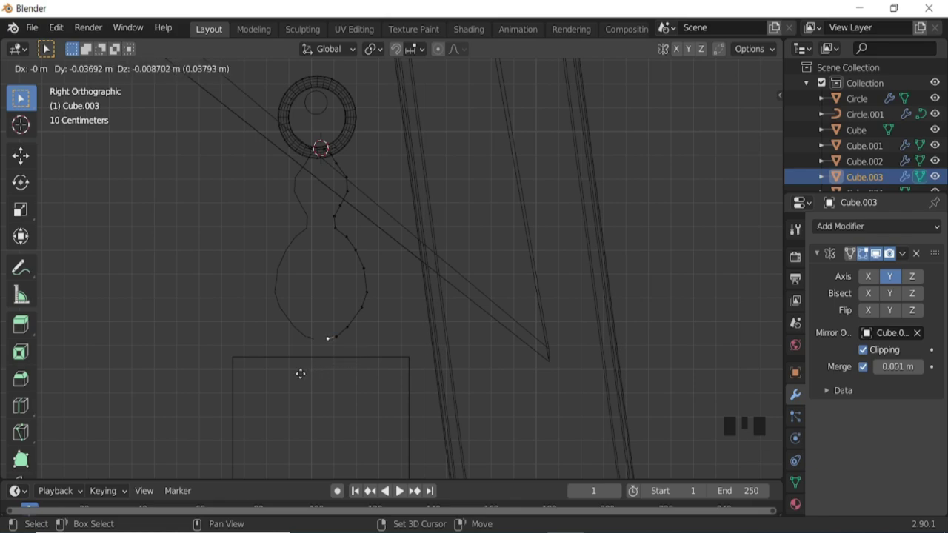
key("e")
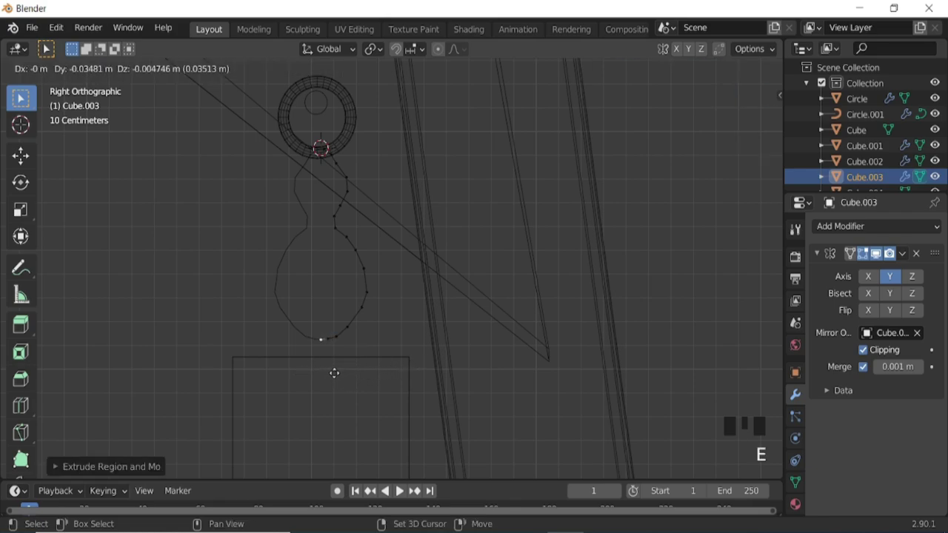
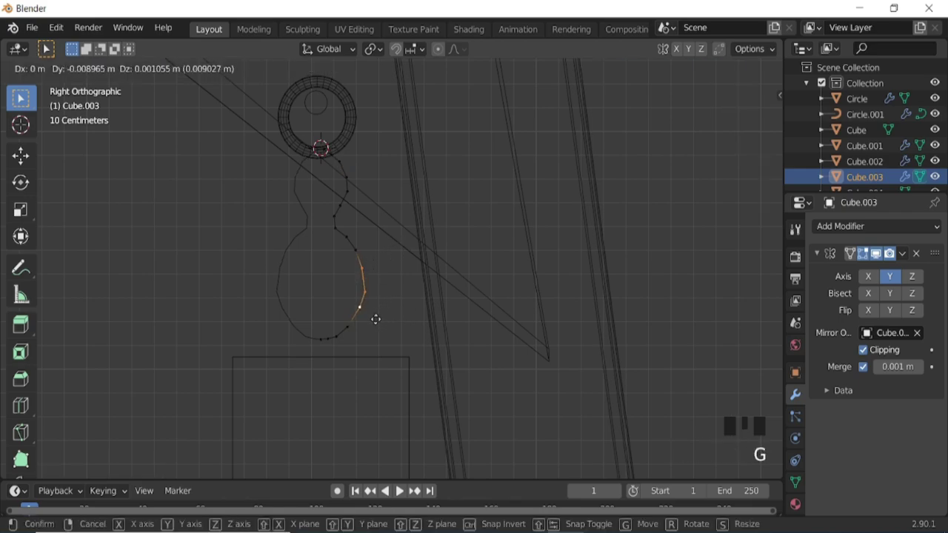
- Leave Edit Mode, delete the helper object and convert the figure-eight outline to a curve
key("Tab")
left_click_drag(904, 261, 468, 368)
key("x")
left_click(363, 298)
left_click_drag(203, 70, 372, 448)
left_click(802, 463)
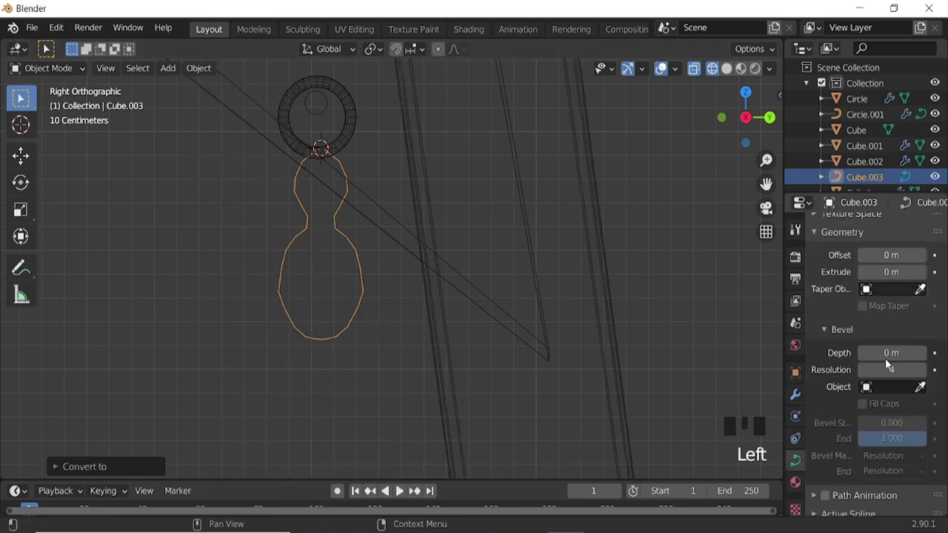
- Give the curve tube thickness, view it in solid shading and rotate the link 90 degrees about Z
left_click(665, 65)
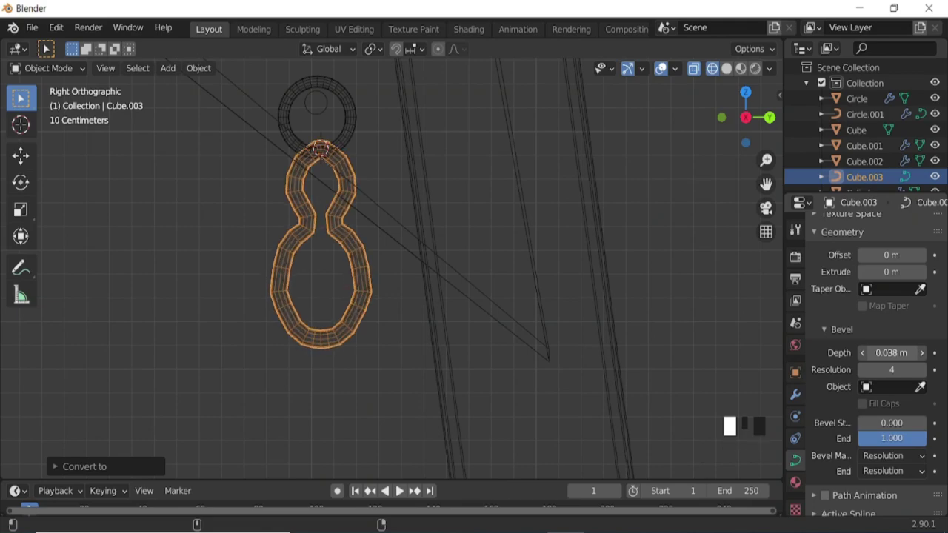
left_click(730, 77)
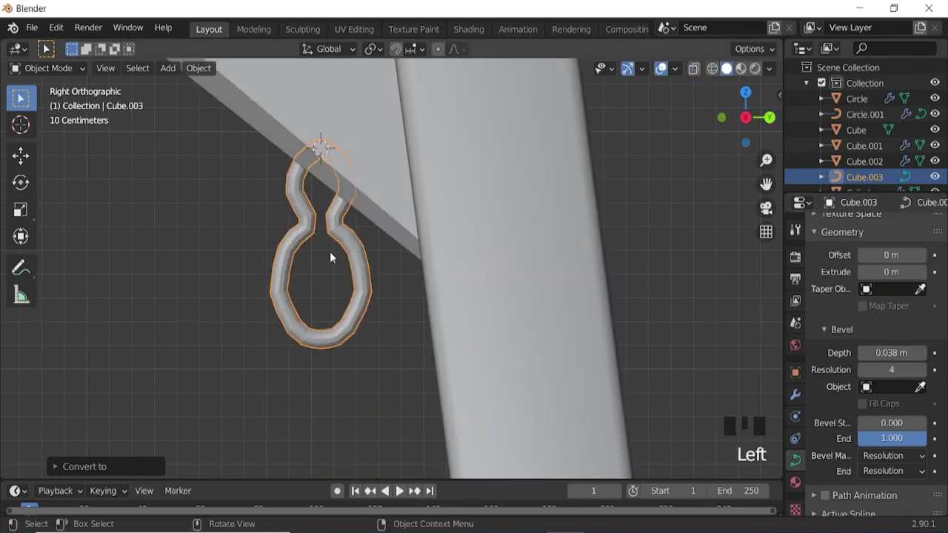
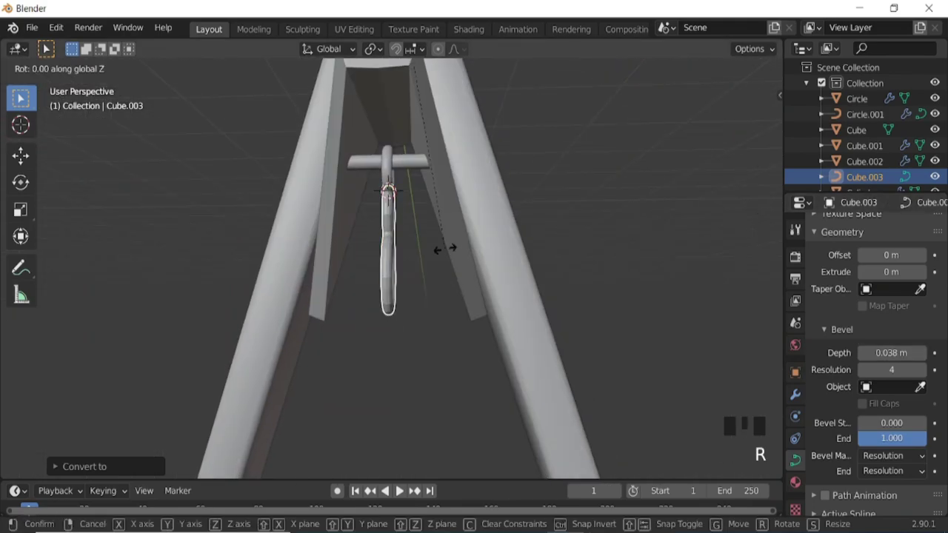
left_click_drag(437, 254, 524, 318)
key("r")
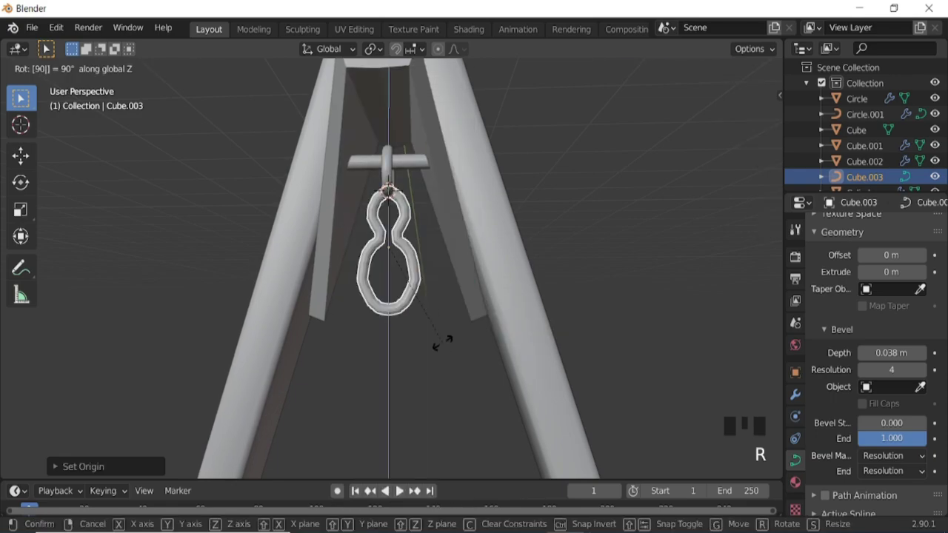
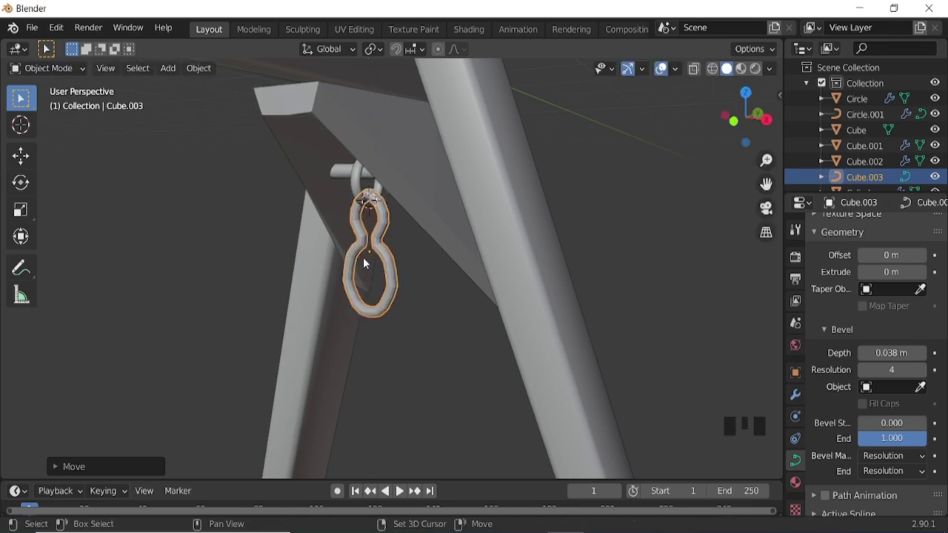
- Inspect the chain link from several angles and return to side view
key("ctrl+KP_1")
scroll("up", 3)
left_click_drag(409, 264, 371, 261)
left_click_drag(372, 262, 380, 255)
scroll("down", 3)
left_click_drag(391, 265, 388, 245)
key("KP_3")
scroll("down", 3)
scroll("down", 3)
- Add a Mirror modifier on Y using the top beam Cube as mirror object
left_click(668, 72)
left_click(800, 400)
left_click(691, 351)
left_click_drag(900, 287, 918, 324)
left_click(922, 338)
- Frame the whole swing from the front to check both links hang under the brackets
left_click_drag(433, 315, 567, 309)
left_click_drag(396, 283, 339, 292)
key("KP_3")
key("ctrl+KP_2")
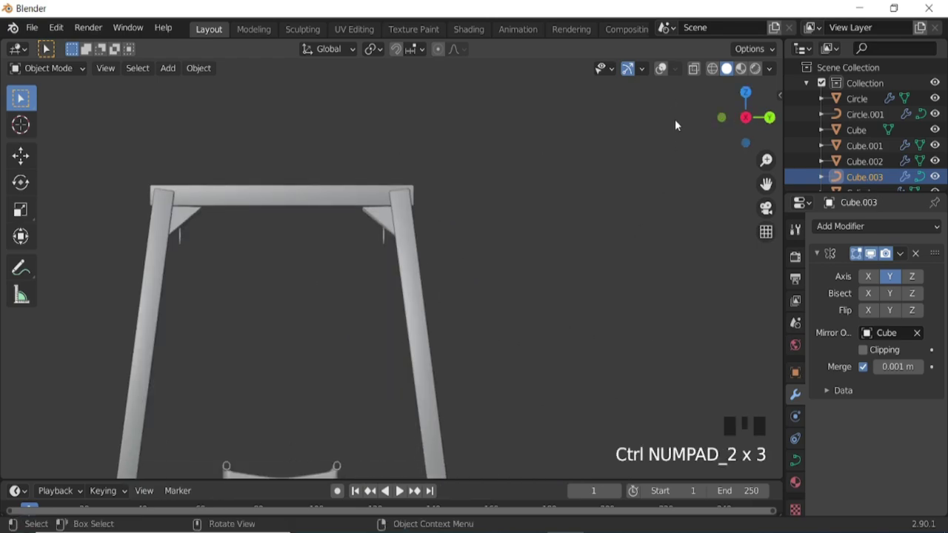
left_click(665, 72)
- Add a mesh, merge it to one vertex and extrude a wavy rope path down from the bracket
key("shift+a")
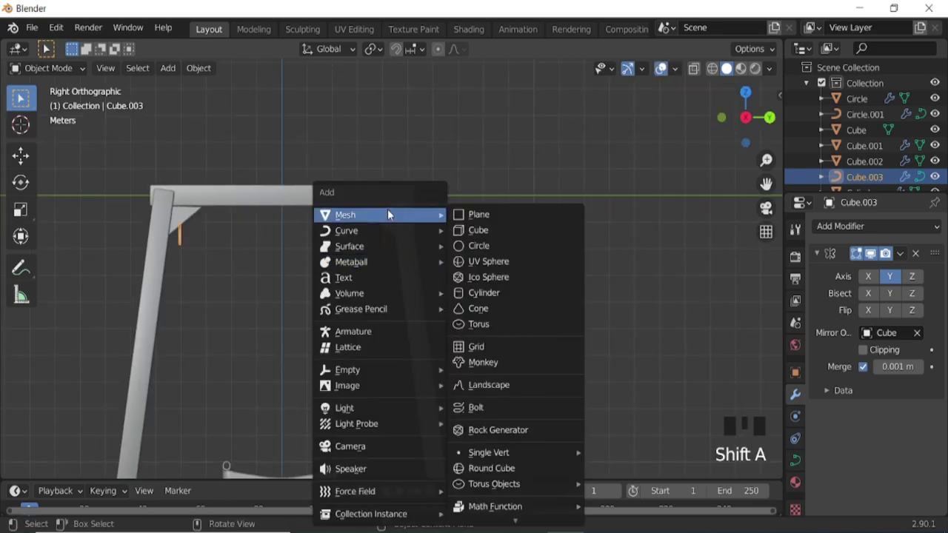
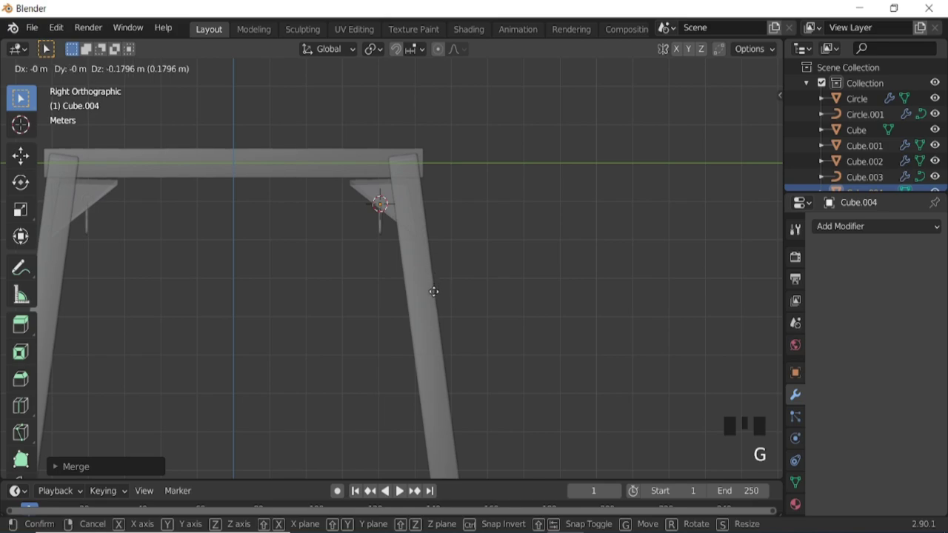
key("e")
key("e")
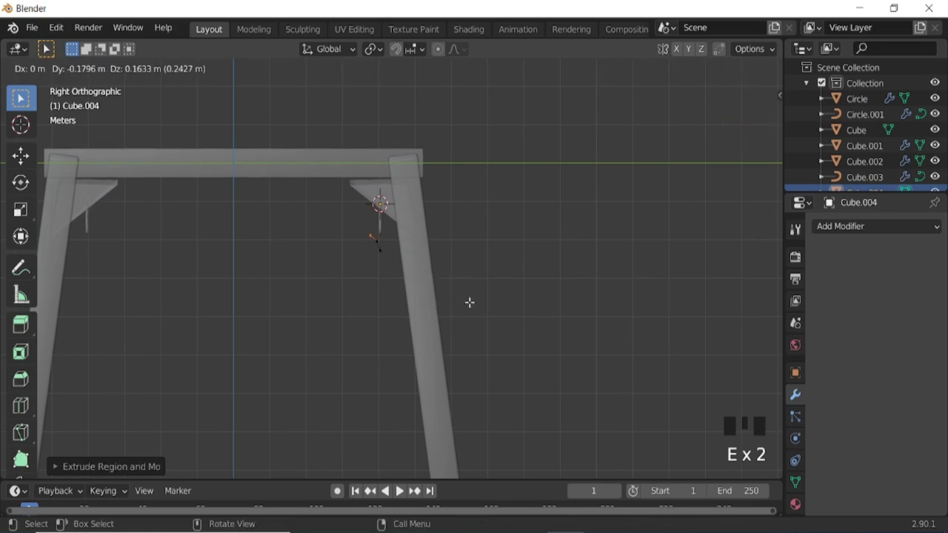
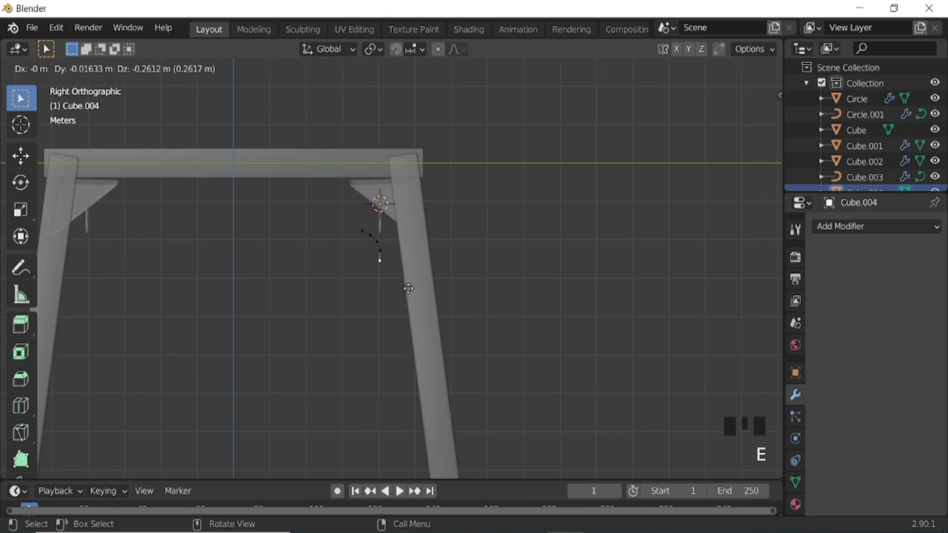
key("e")
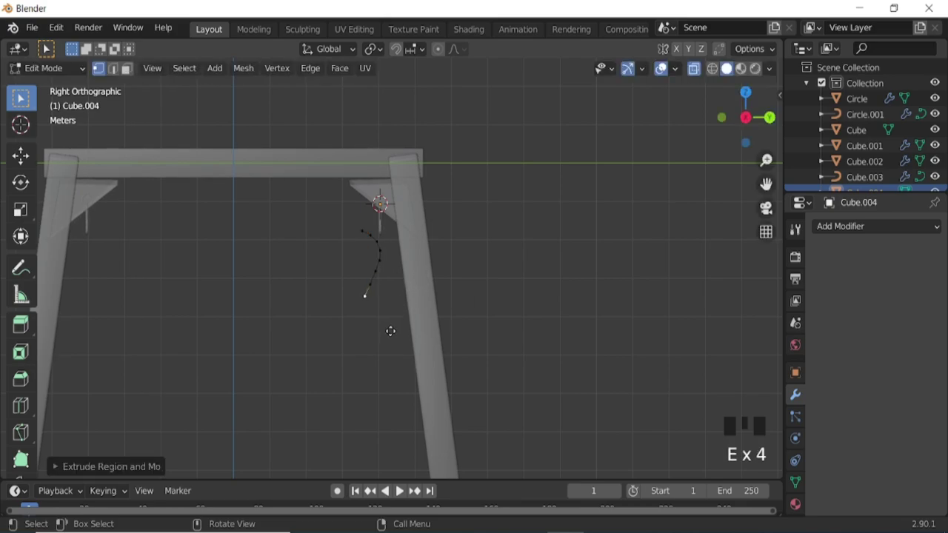
key("e")
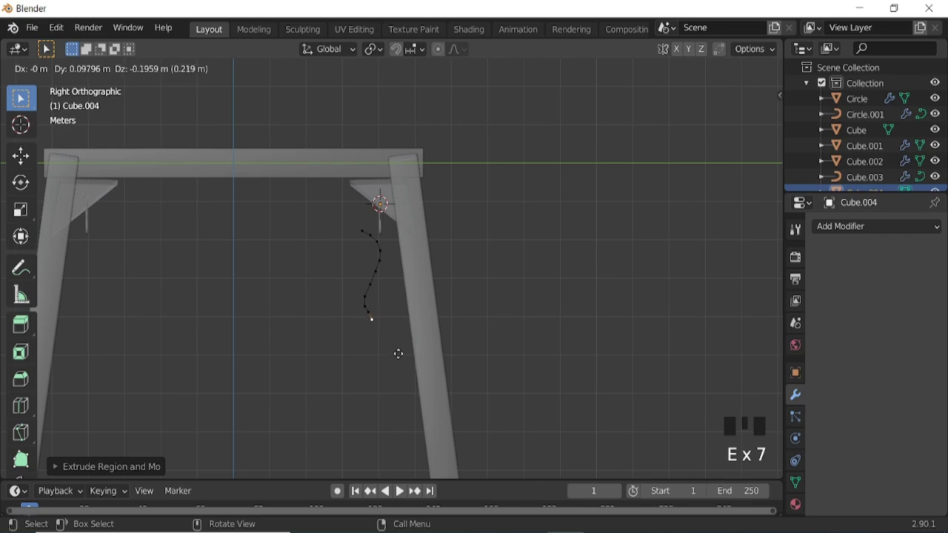
key("e")
key("e")
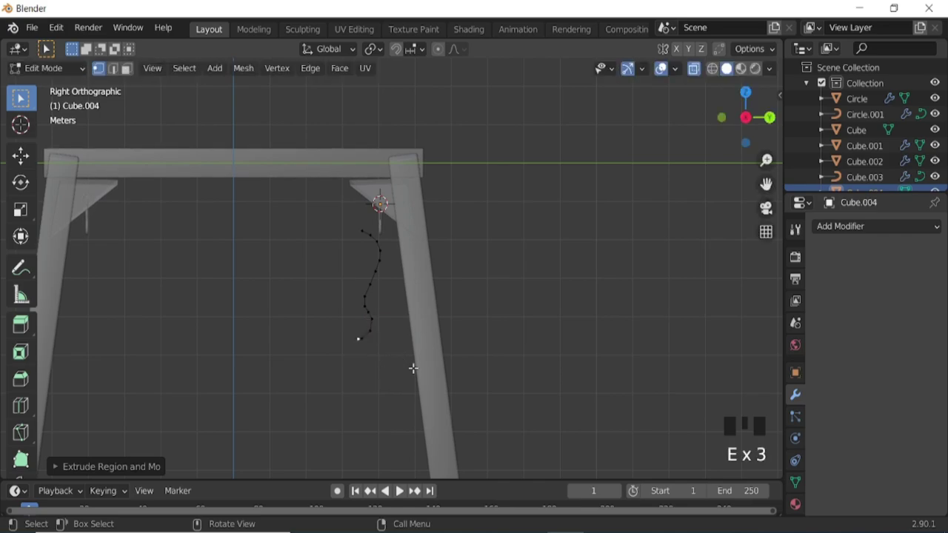
- Snap the 3D cursor to the bottom vertex and return to Object Mode
key("shift+s")
key("shift+s")
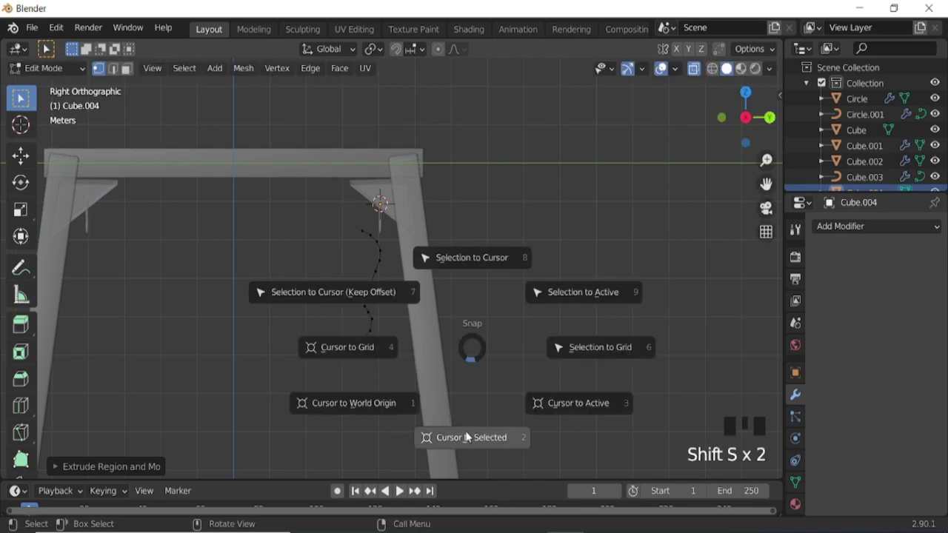
key("Tab")
key("shift+a")
key("g")
- Add a Mirror modifier on Y and pick the mirror object with the eyedropper
left_click(384, 301)
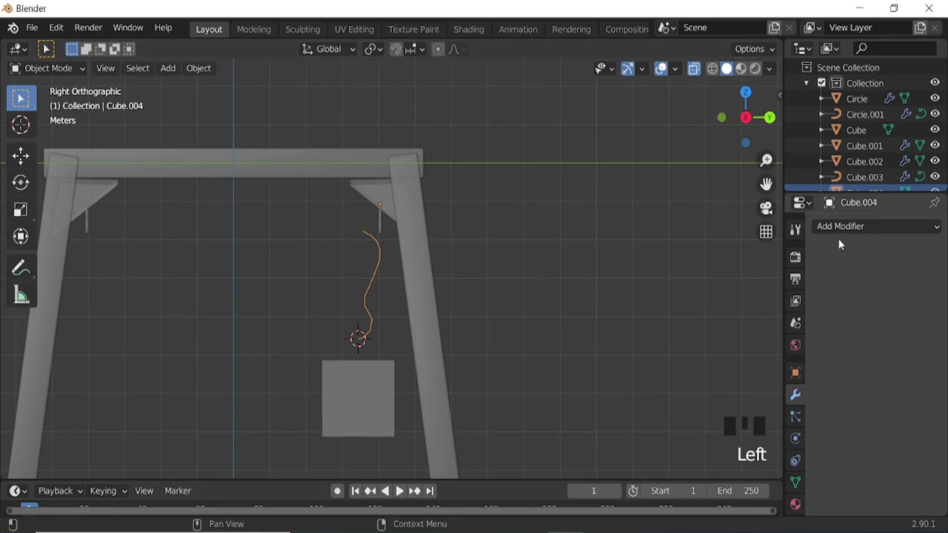
left_click_drag(543, 280, 832, 229)
left_click(642, 380)
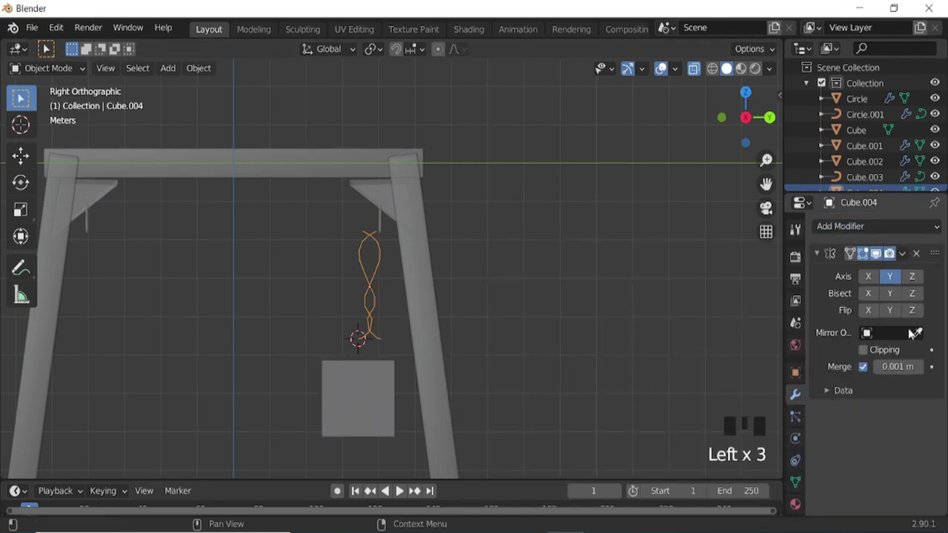
scroll("up", 3)
- Extrude the loop's top vertex and move it onto the centre line to close the gap
key("Tab")
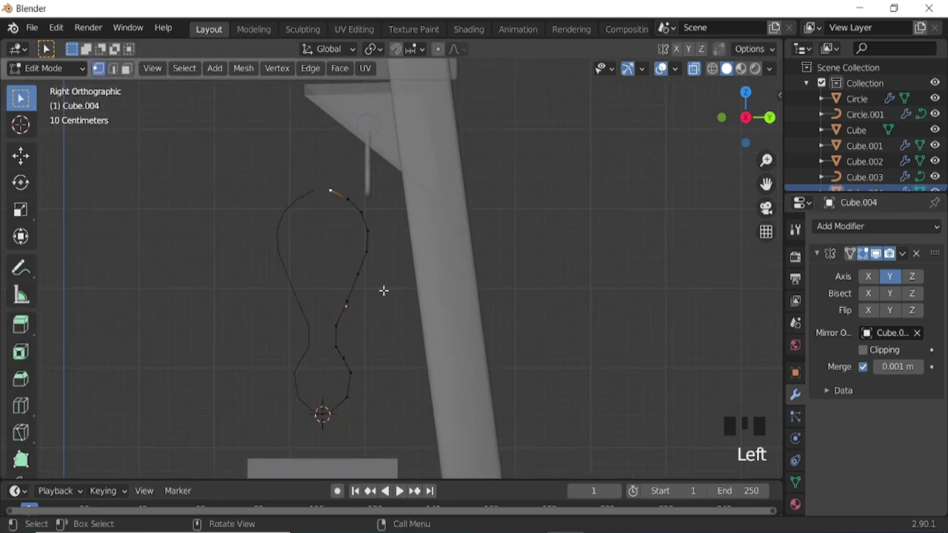
key("e")
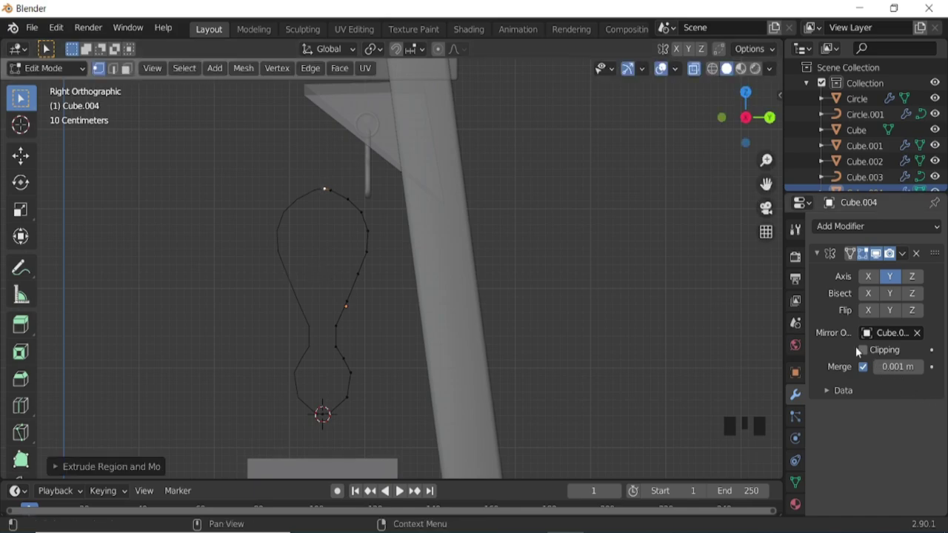
left_click(784, 357)
key("g")
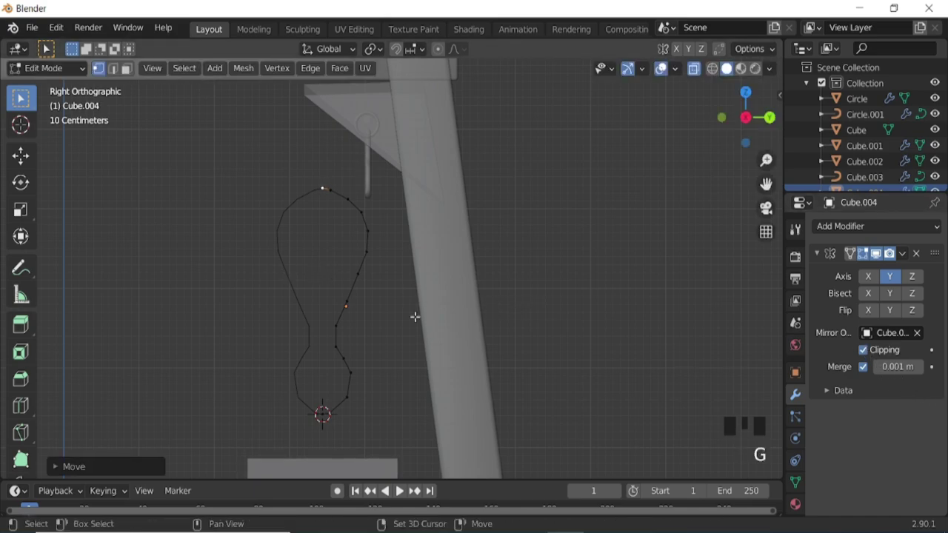
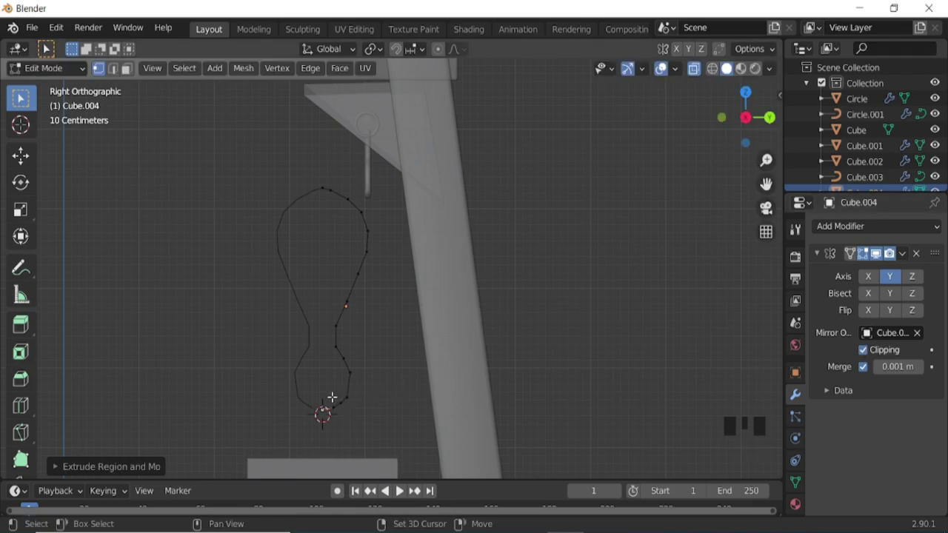
- Return to Object Mode and select the leftover helper object for deletion
key("Tab")
left_click_drag(908, 258, 432, 317)
scroll("down", 3)
left_click(359, 419)
- Delete the unneeded object, add a small mesh plane and give it an Array modifier
key("x")
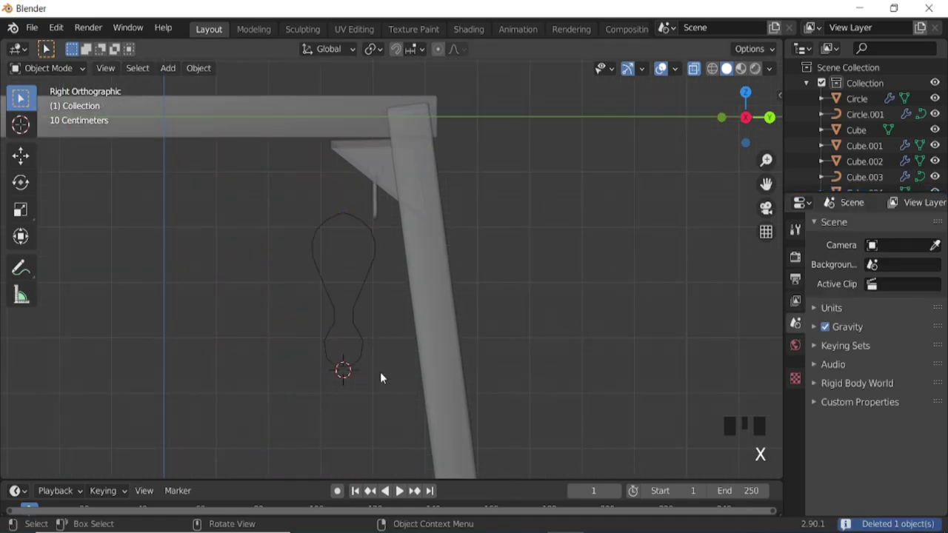
scroll("up", 3)
key("shift+a")
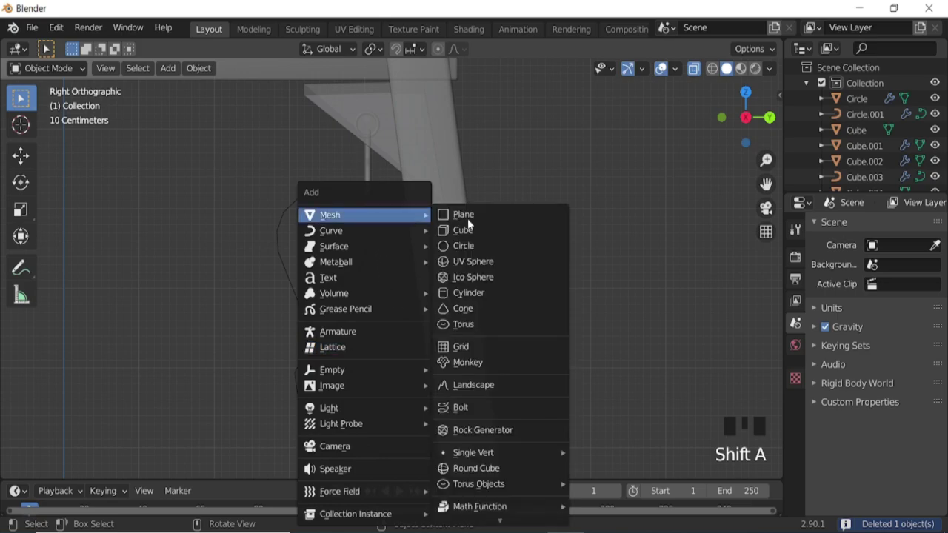
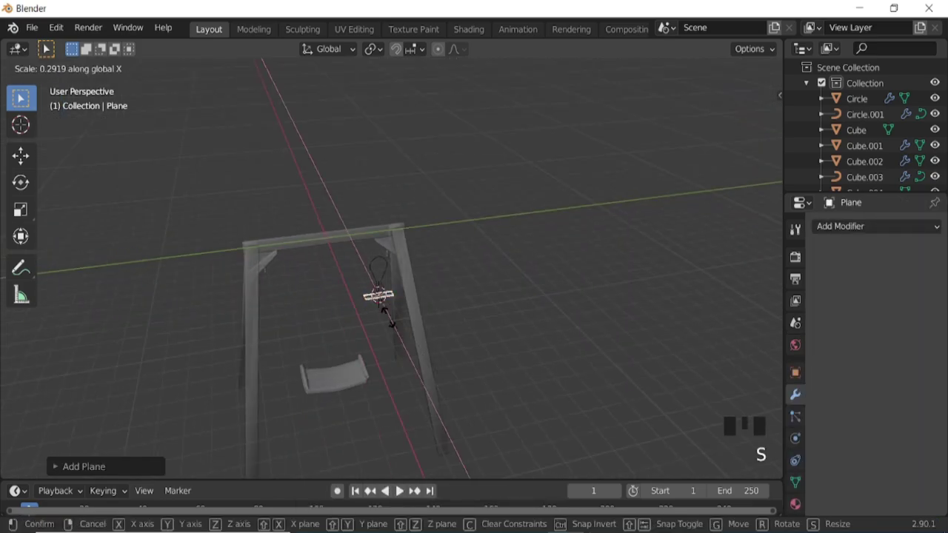
middle_click(427, 354)
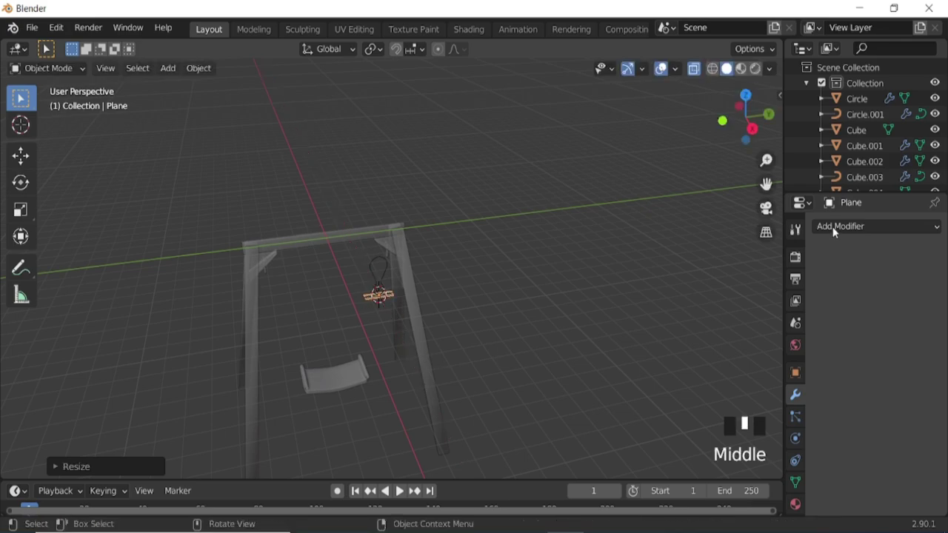
left_click_drag(652, 266, 926, 280)
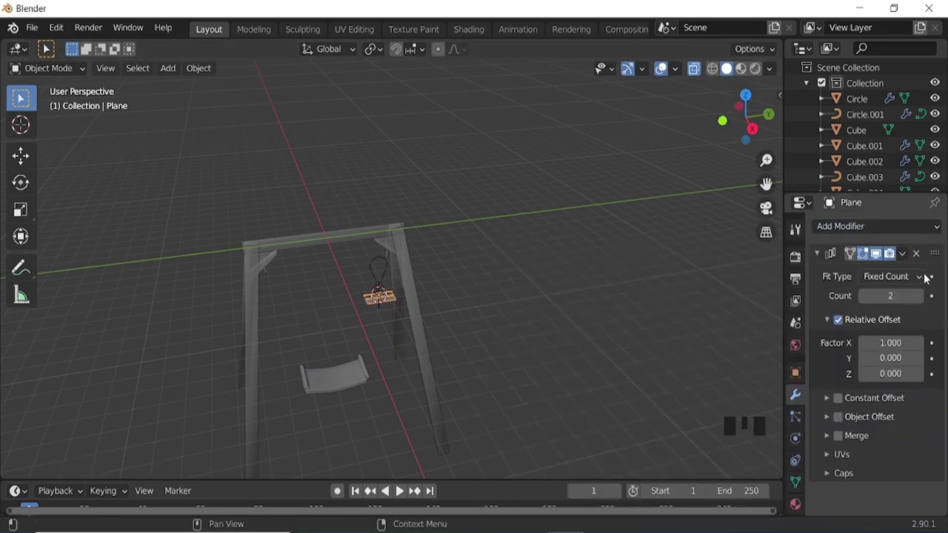
- Extrude the plane in Edit Mode to give the strip thickness
middle_click(420, 312)
key("KP_2")
key("KP_2")
key("KP_2")
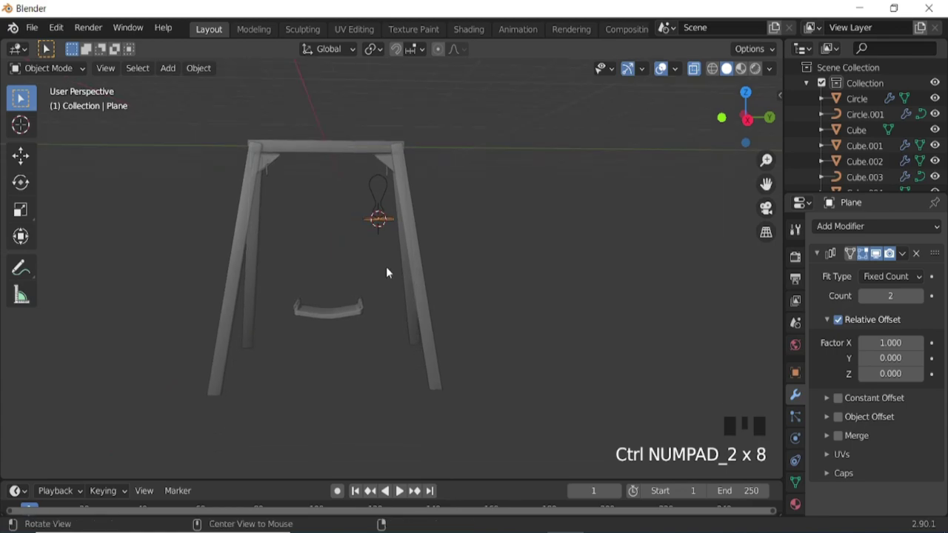
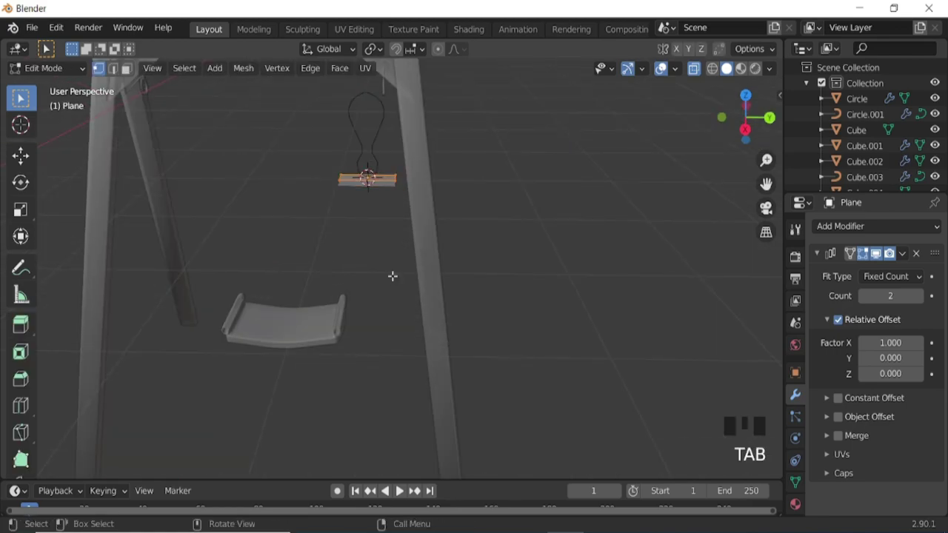
key("e")
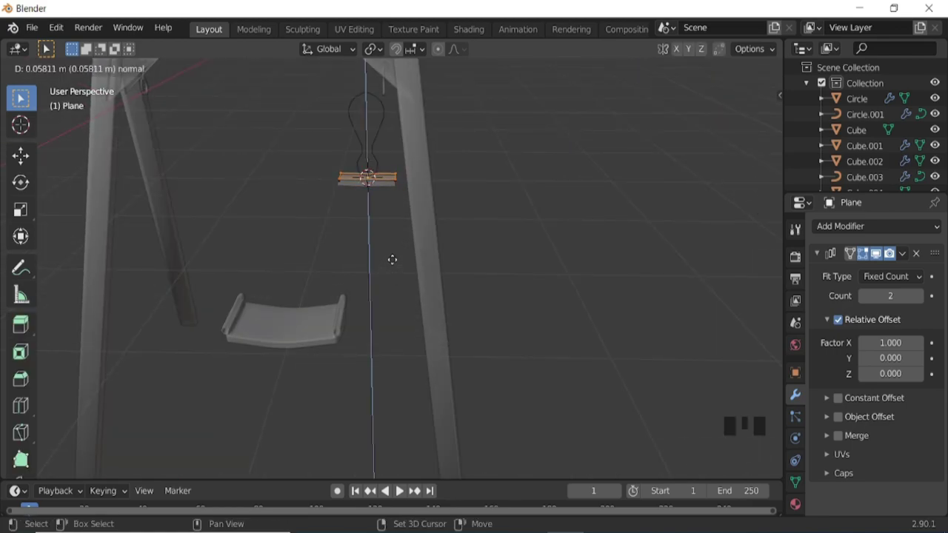
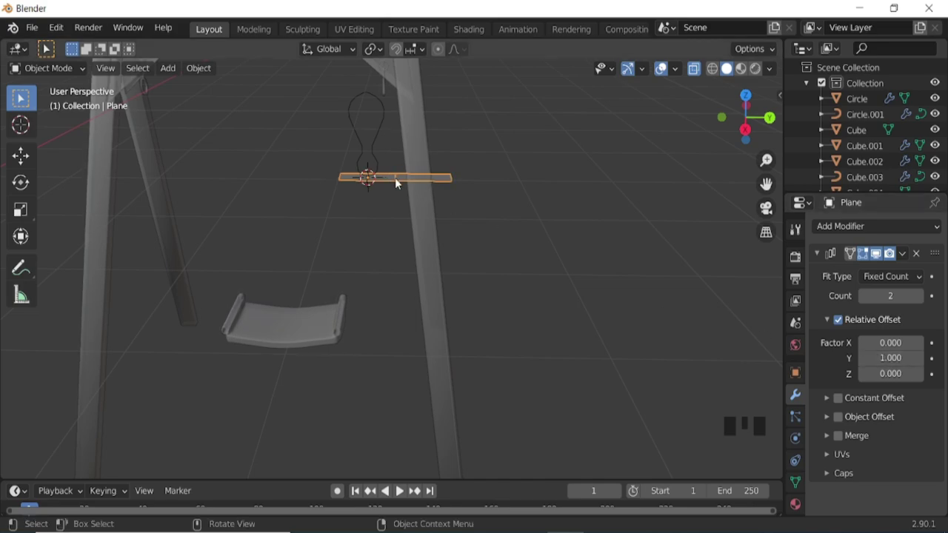
left_click(840, 439)
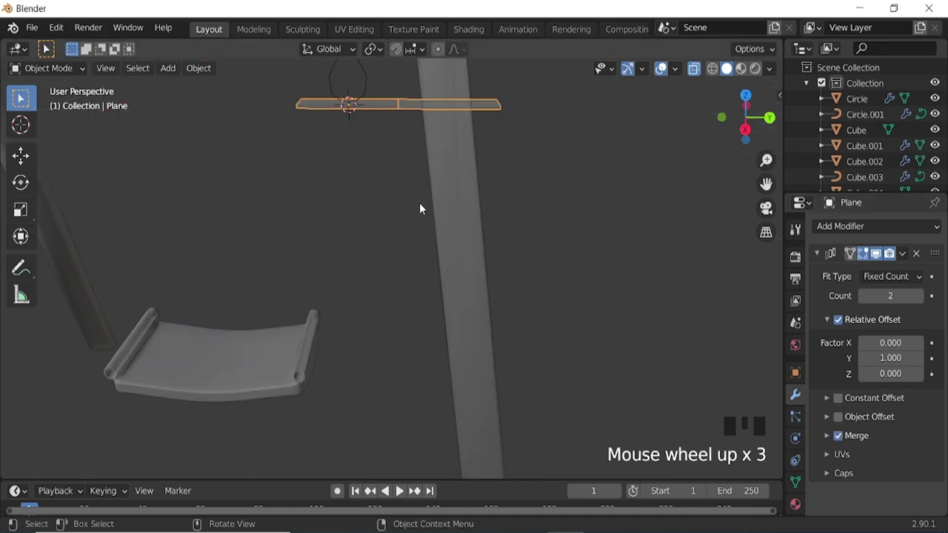
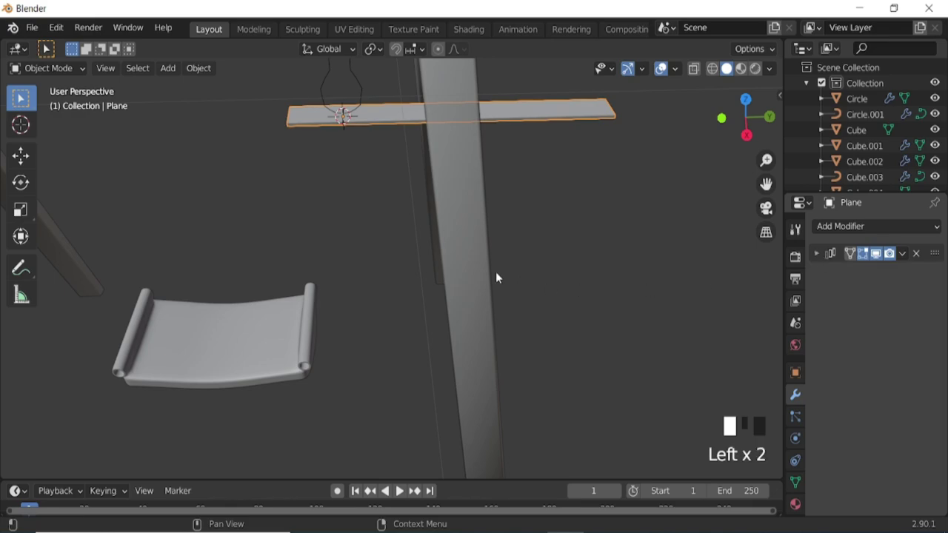
- Apply transforms with Ctrl+A and select the rope loop
scroll("down", 3)
key("ctrl+a")
left_click(360, 162)
- Apply the loop's transforms, add a Curve modifier to the strip bound to Cube.004 and adjust its deform axis
key("ctrl+a")
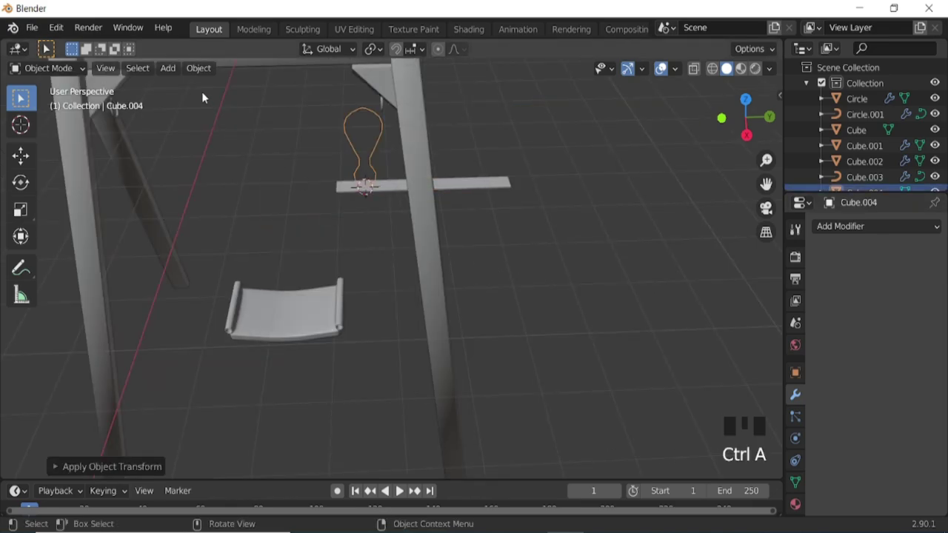
left_click_drag(203, 73, 358, 447)
left_click(658, 309)
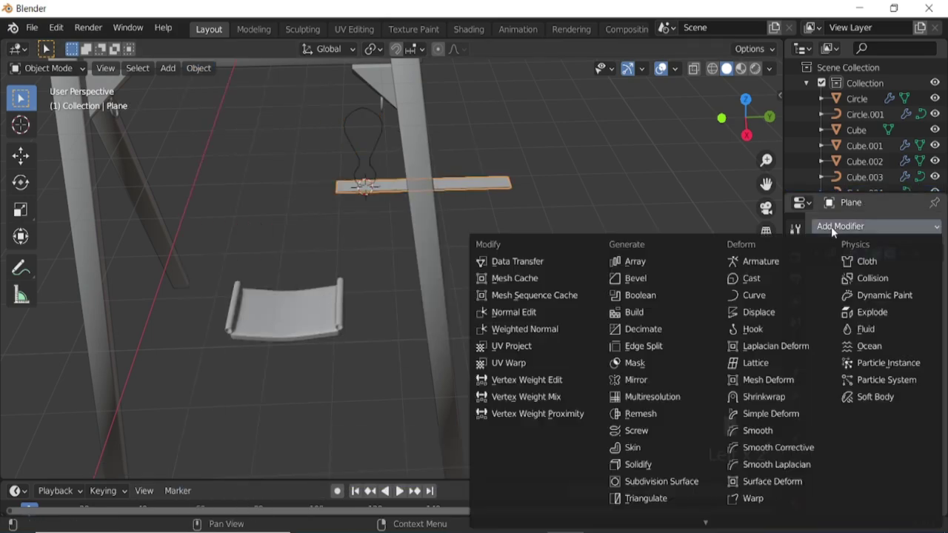
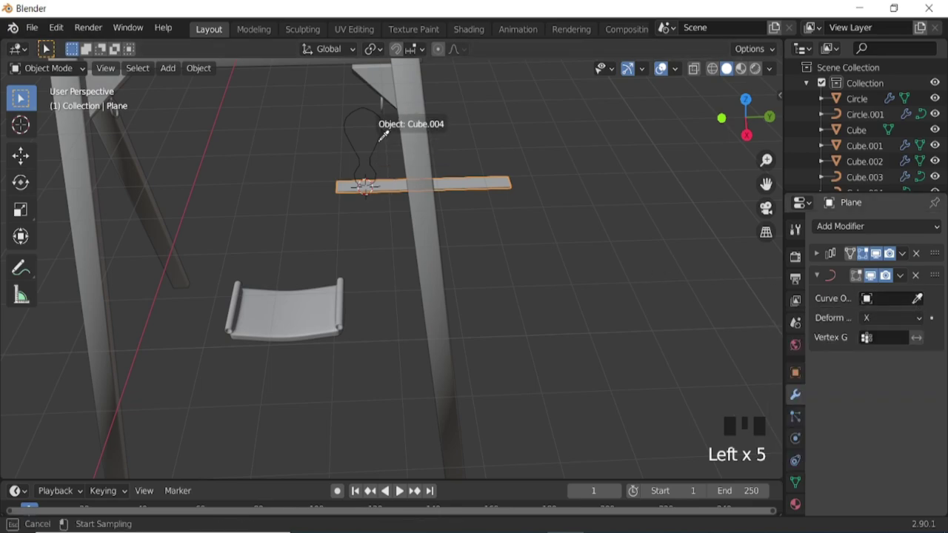
left_click_drag(884, 317, 583, 284)
key("n")
left_click(777, 98)
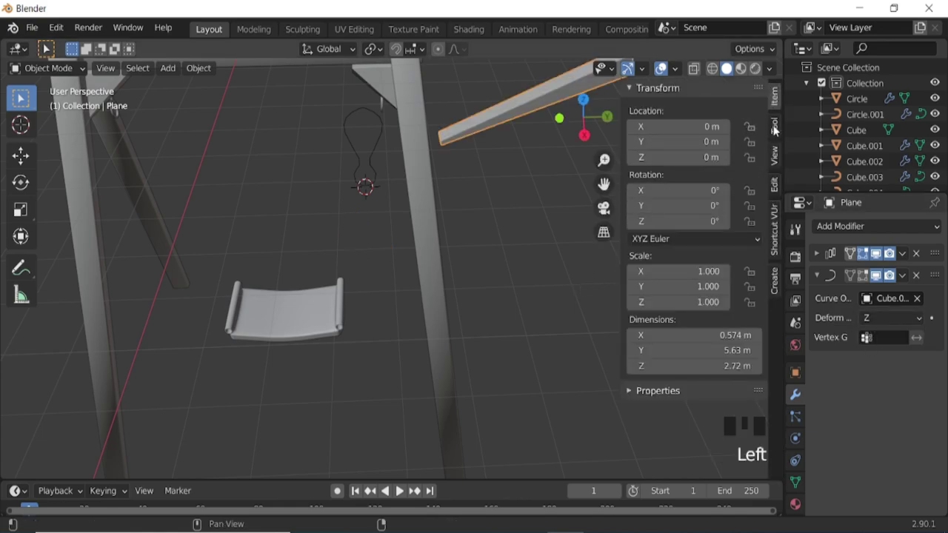
left_click(778, 125)
key("n")
- Reset the strip's origin and switch the curve deform axis again
key("ctrl+a")
left_click_drag(881, 320, 896, 320)
left_click_drag(896, 320, 888, 317)
left_click_drag(888, 314, 625, 294)
left_click_drag(624, 294, 357, 158)
left_click(357, 157)
key("ctrl+a")
left_click(451, 248)
left_click_drag(560, 207, 372, 166)
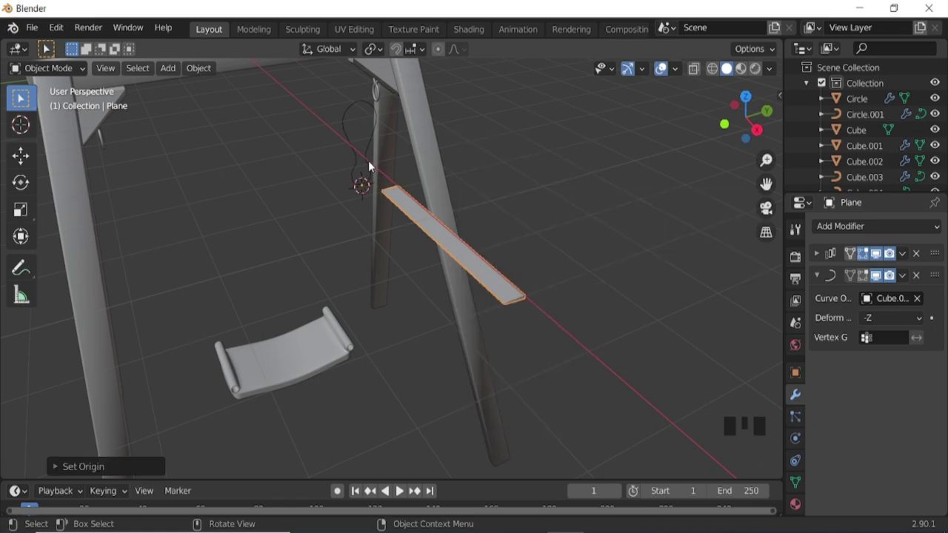
- Test the bend on -X, settle on -Z, and set Array Count 5 with Relative Offset Y 1
left_click_drag(879, 318, 590, 305)
scroll("down", 3)
scroll("up", 3)
left_click_drag(886, 323, 847, 390)
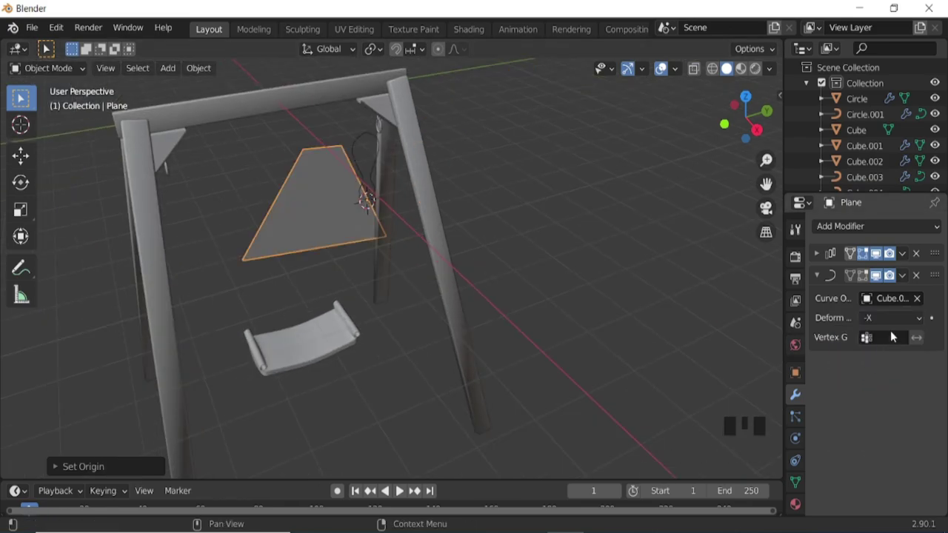
left_click_drag(897, 324, 862, 343)
left_click_drag(876, 319, 595, 334)
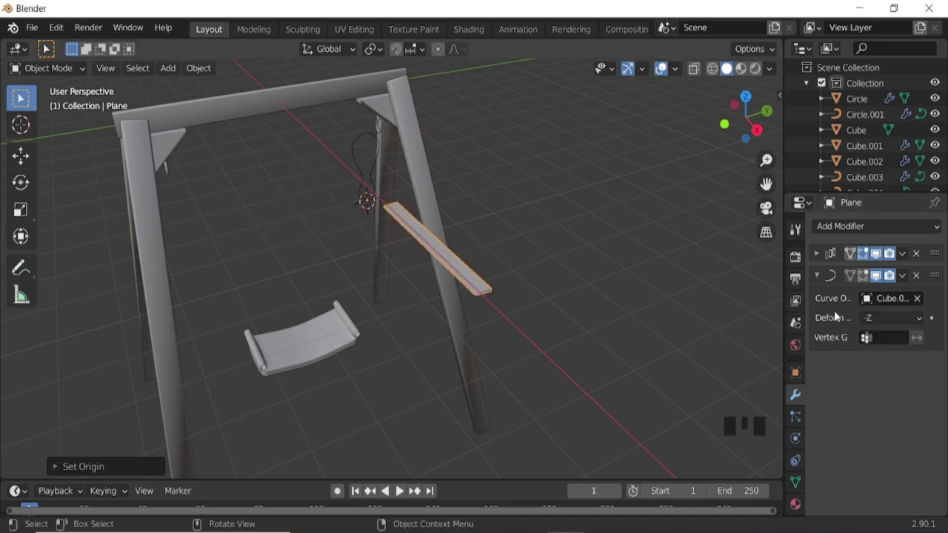
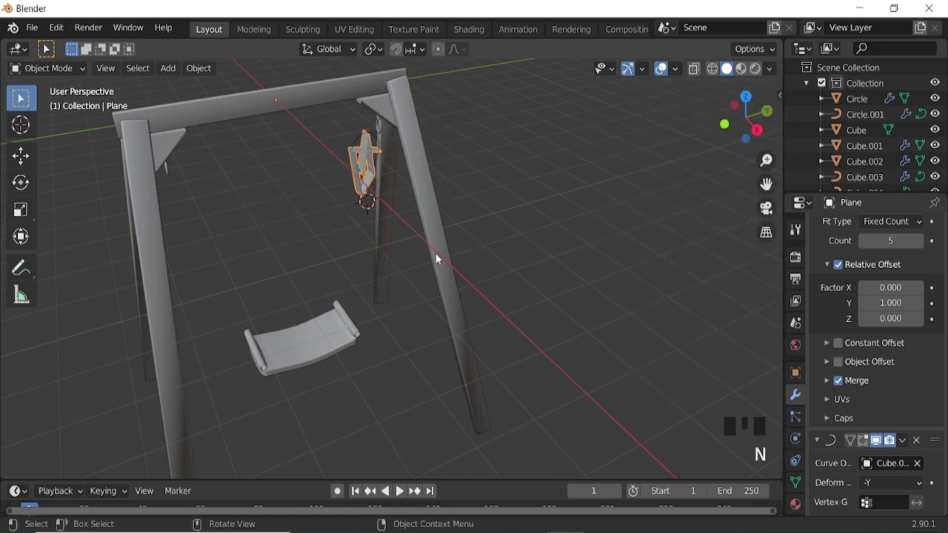
- Inspect the bent strip's transform values in the sidebar while orbiting to face the swing
left_click_drag(398, 228, 880, 486)
left_click_drag(880, 485, 888, 488)
left_click_drag(888, 488, 366, 270)
left_click_drag(407, 255, 881, 487)
left_click_drag(880, 487, 663, 354)
key("n")
left_click_drag(883, 482, 885, 485)
left_click_drag(884, 486, 370, 261)
left_click_drag(414, 267, 376, 270)
key("ctrl+a")
left_click_drag(337, 234, 361, 237)
left_click_drag(361, 237, 895, 243)
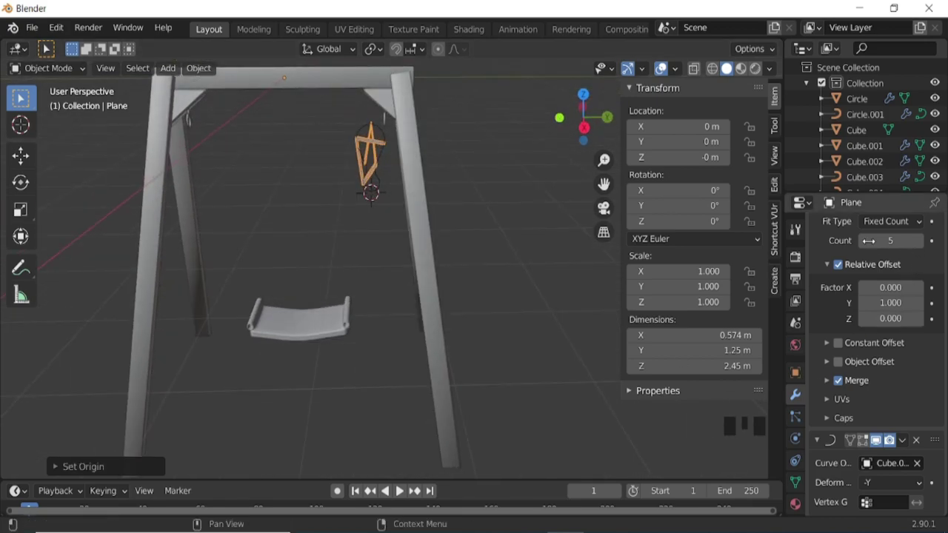
- Reduce the Array Count to 3 and rotate the strip about -22° around Z
left_click_drag(869, 245, 850, 448)
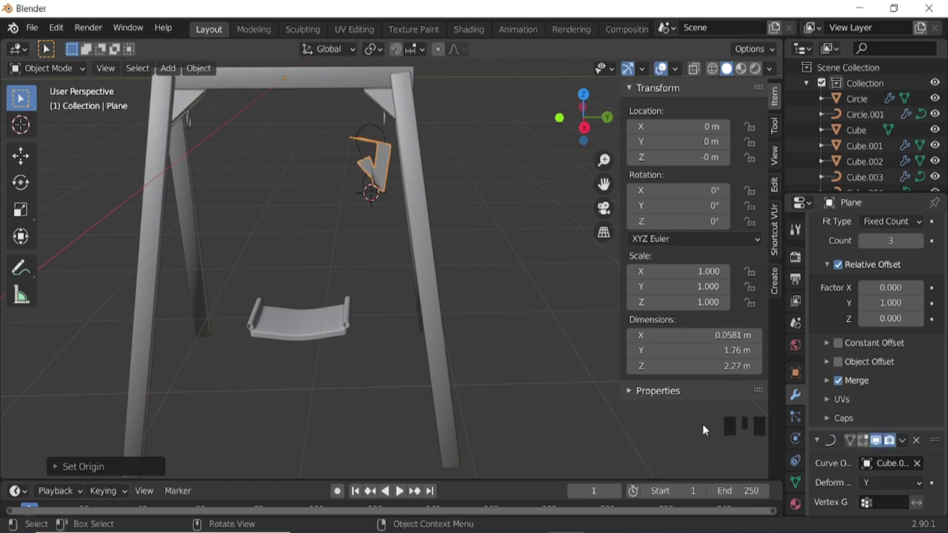
left_click_drag(500, 255, 532, 251)
key("r")
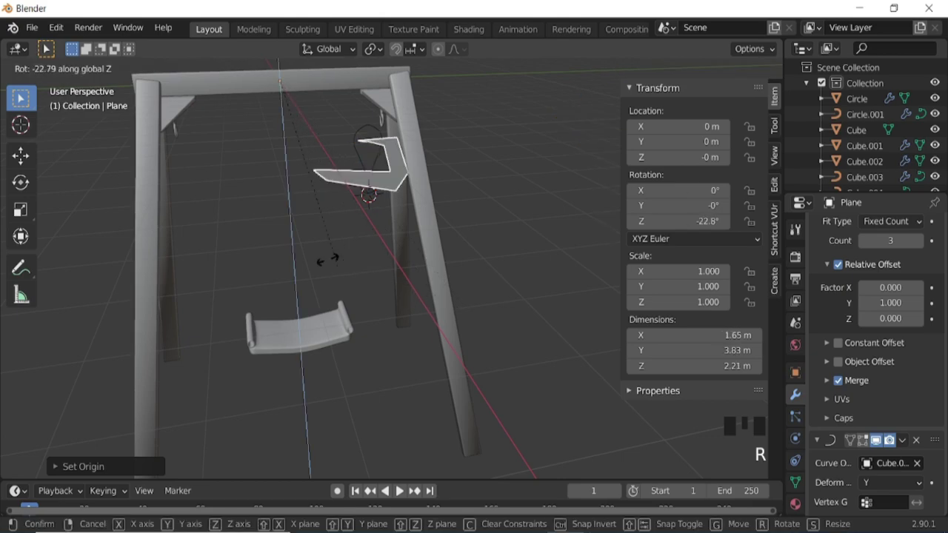
left_click_drag(884, 479, 845, 434)
left_click_drag(893, 486, 460, 304)
left_click_drag(459, 304, 375, 204)
- Delete the strip, slide the loop along Y, scale its points down in Edit Mode and lower the bevel depth
key("n")
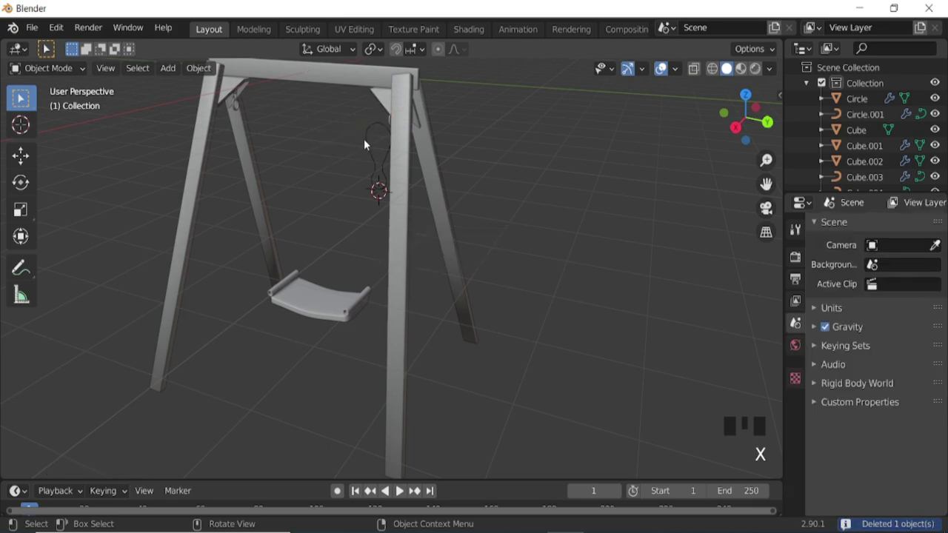
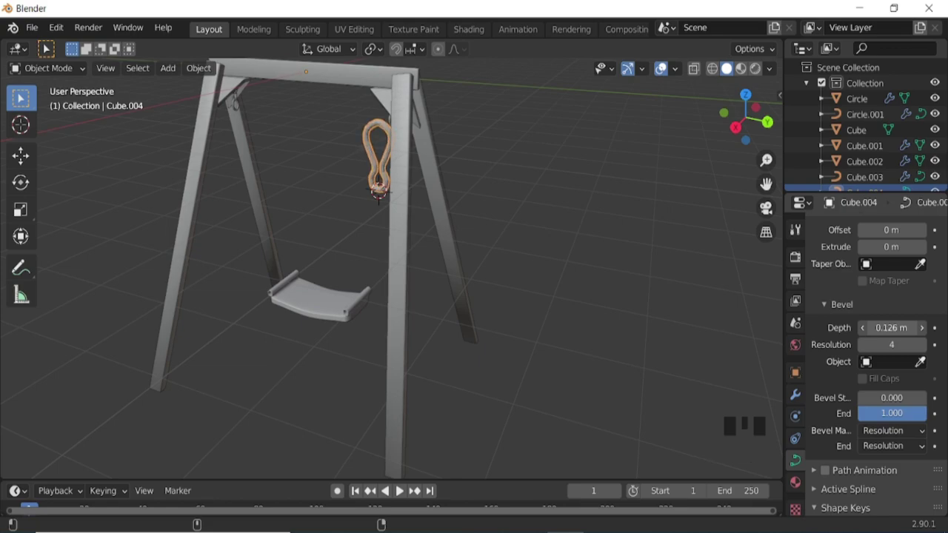
key("KP_3")
key("ctrl+KP_4")
key("g")
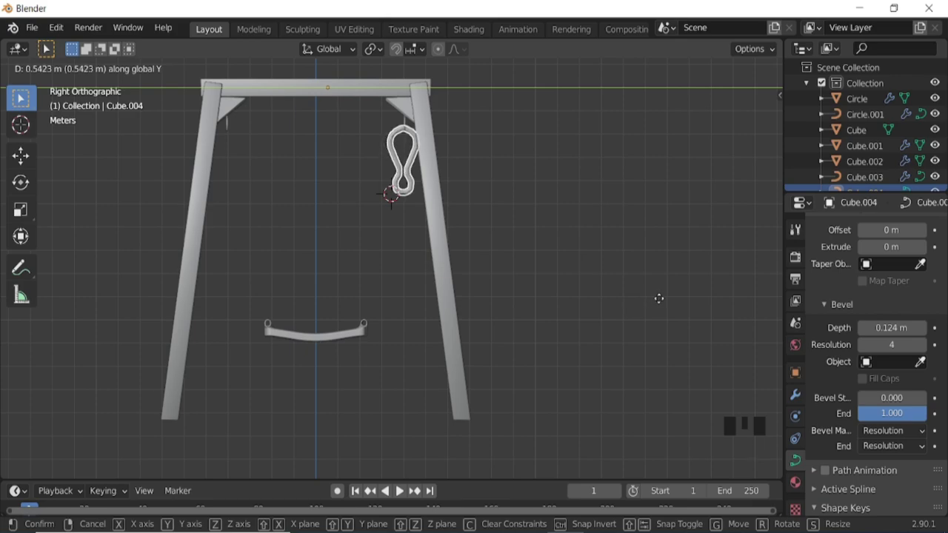
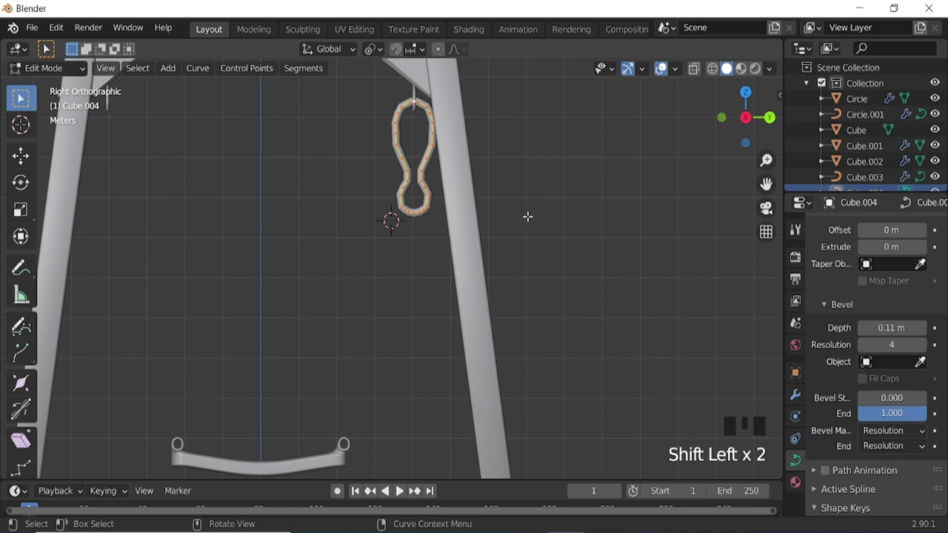
key("s")
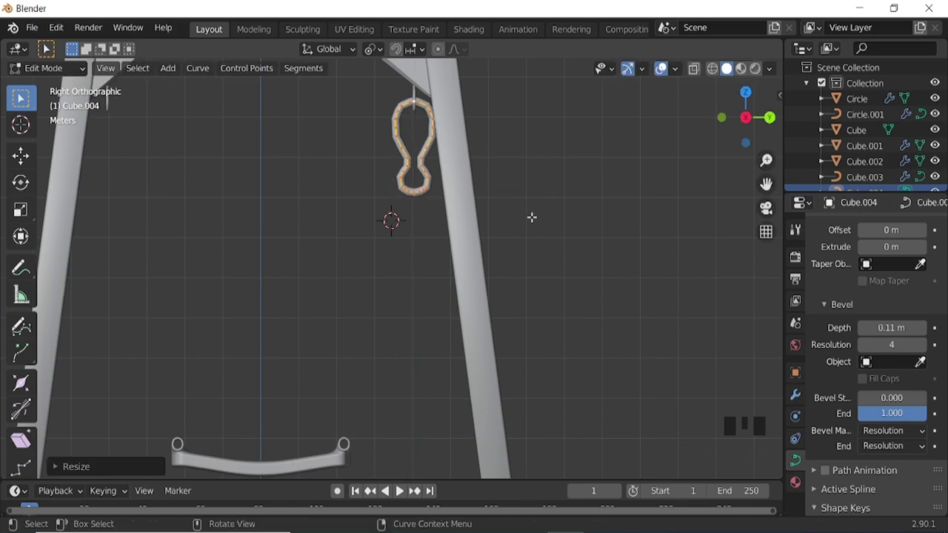
key("s")
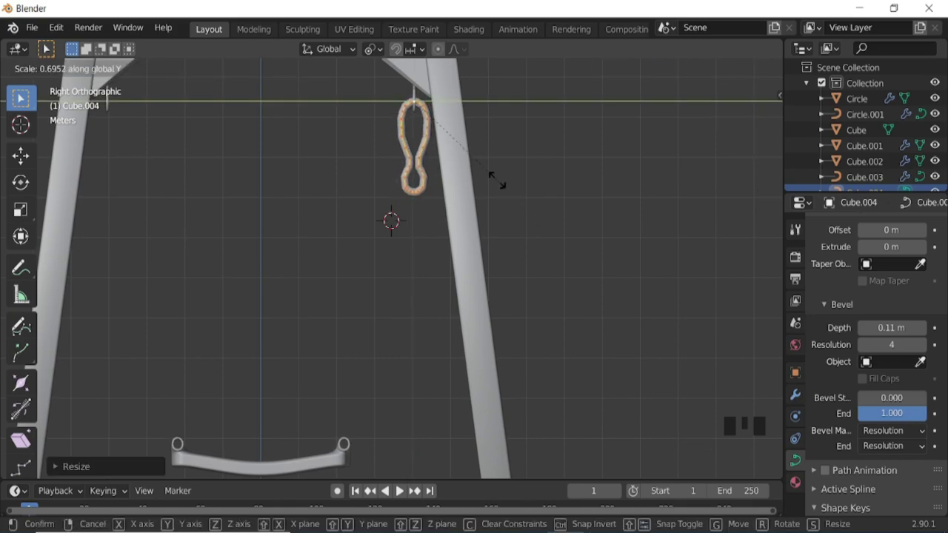
key("Tab")
- Mirror the loop on Y with the Cube as mirror object, then add a mesh circle isolated in local view
left_click(665, 74)
scroll("down", 3)
left_click(658, 70)
left_click_drag(480, 298, 798, 398)
left_click(798, 398)
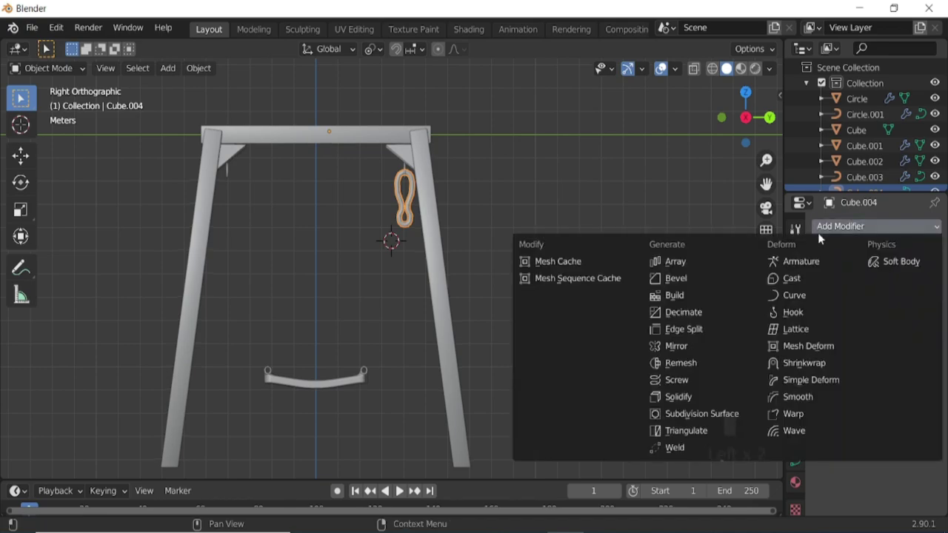
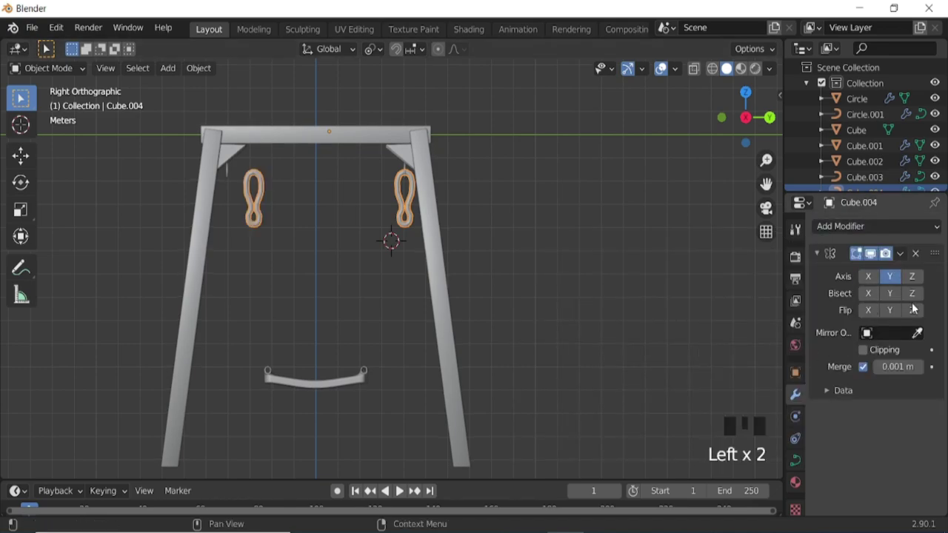
scroll("up", 3)
key("shift+s")
key("shift+s")
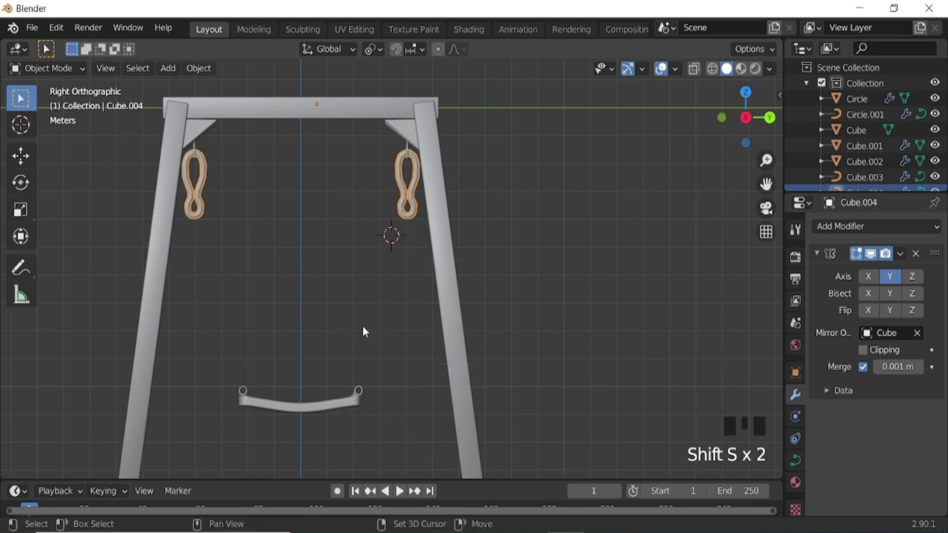
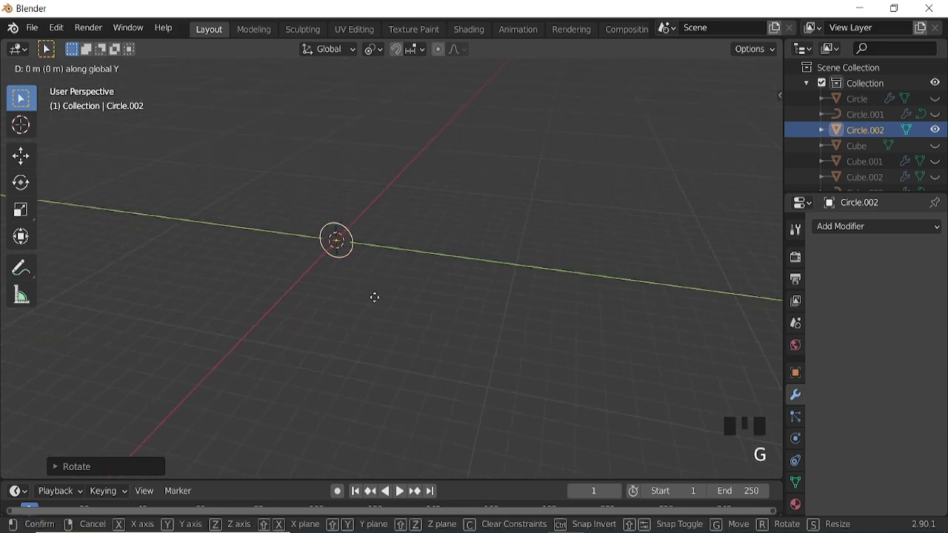
- Duplicate and rotate the circle as an object, then undo that attempt
key("g")
left_click_drag(76, 466, 403, 292)
key("shift+d")
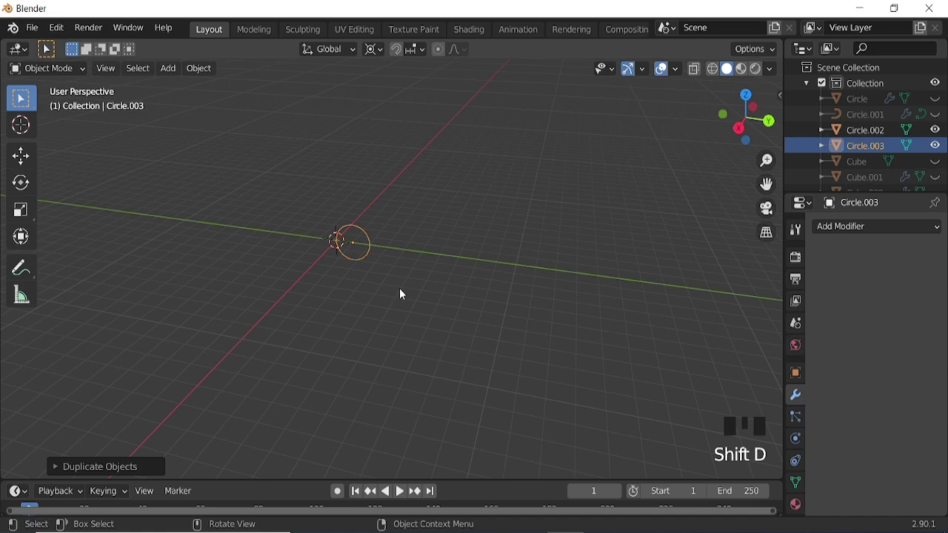
key("r")
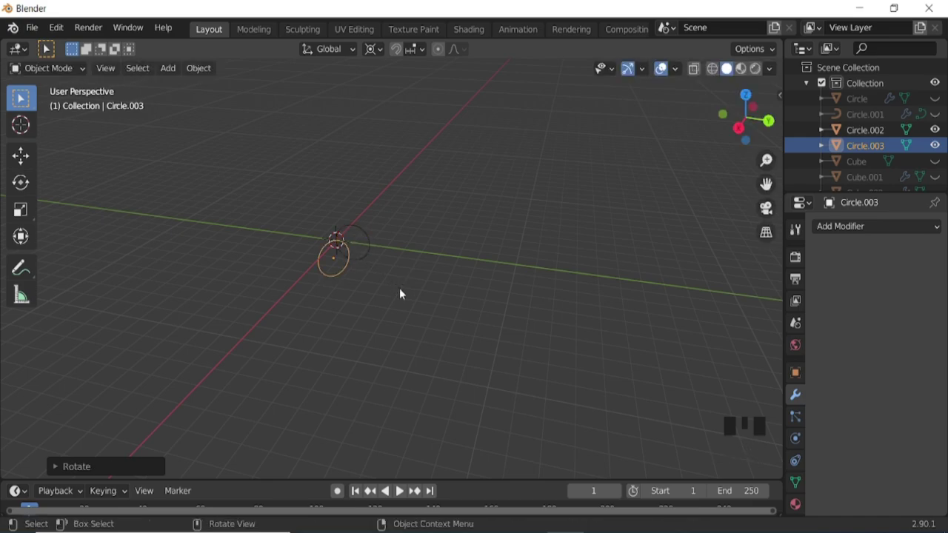
key("KP_7")
key("ctrl+z")
key("ctrl+z")
- From Top view in Edit Mode, duplicate the circle's vertices into copies rotated around the centre
left_click_drag(382, 325, 333, 245)
key("KP_7")
key("Tab")
key("a")
key("shift+d")
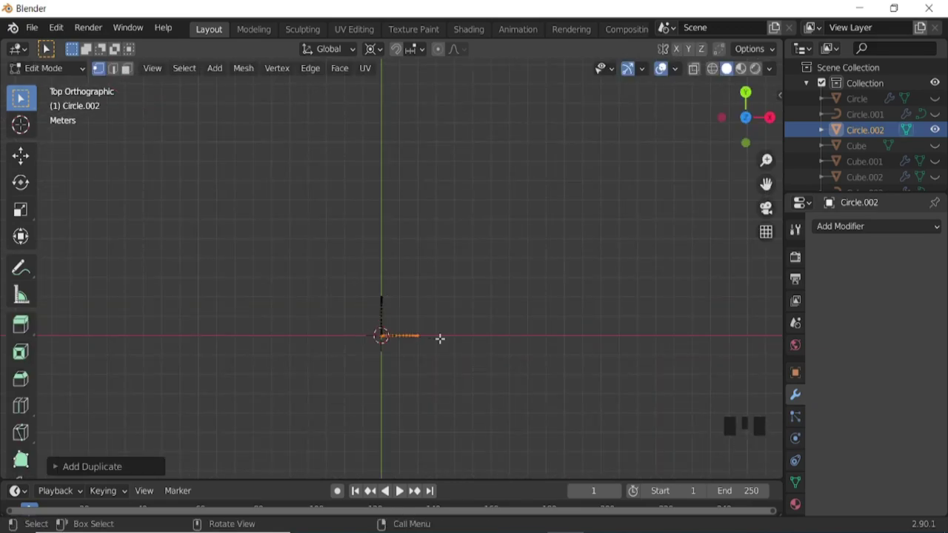
key("shift+d")
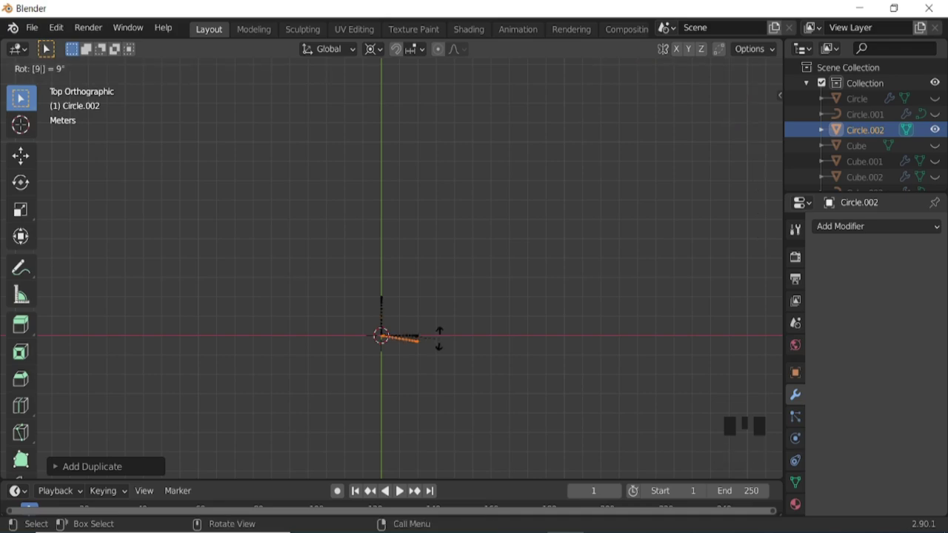
key("shift+d")
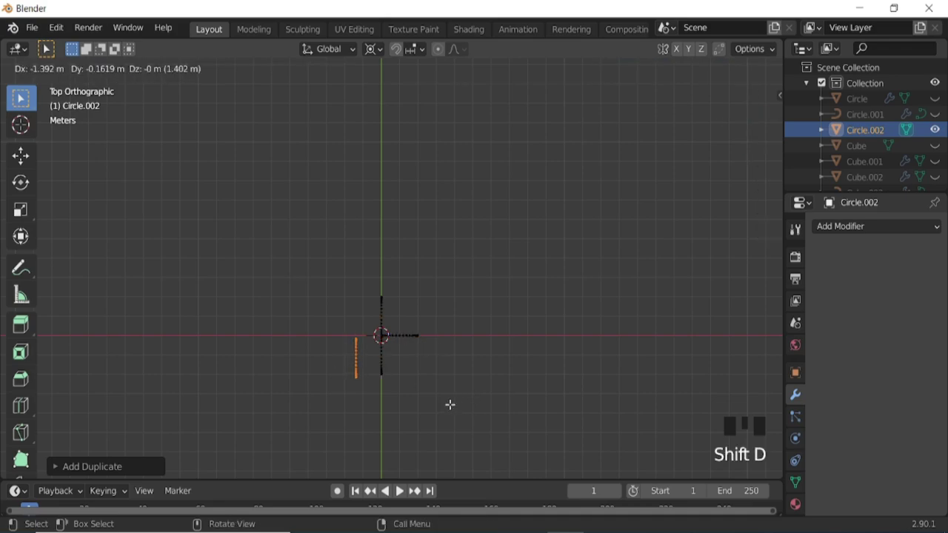
key("r")
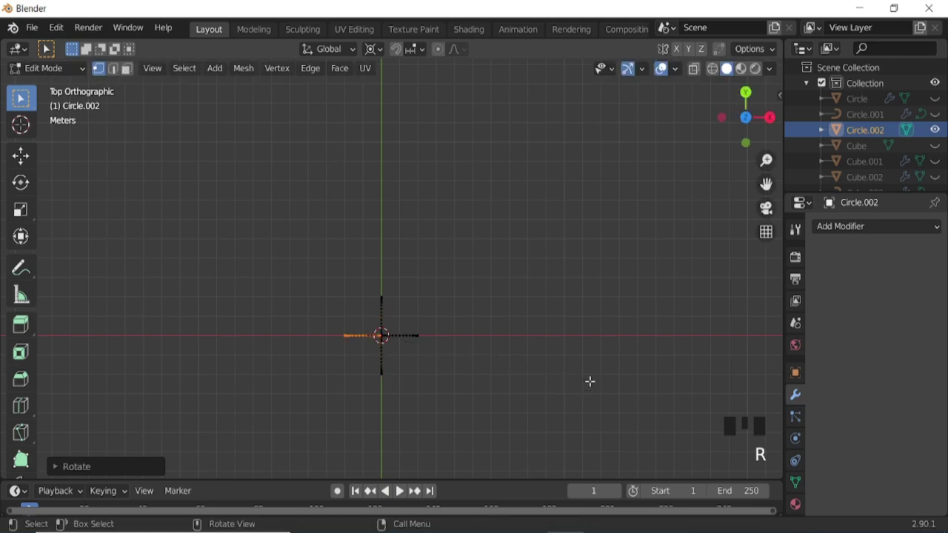
- Return to Object Mode and bring up the Apply transforms menu
key("Tab")
left_click_drag(386, 308, 393, 300)
key("ctrl+a")
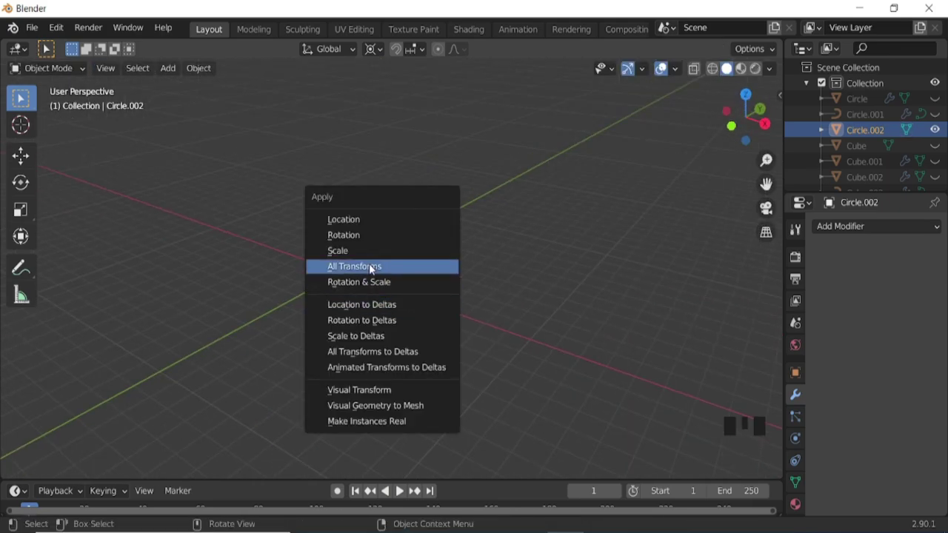
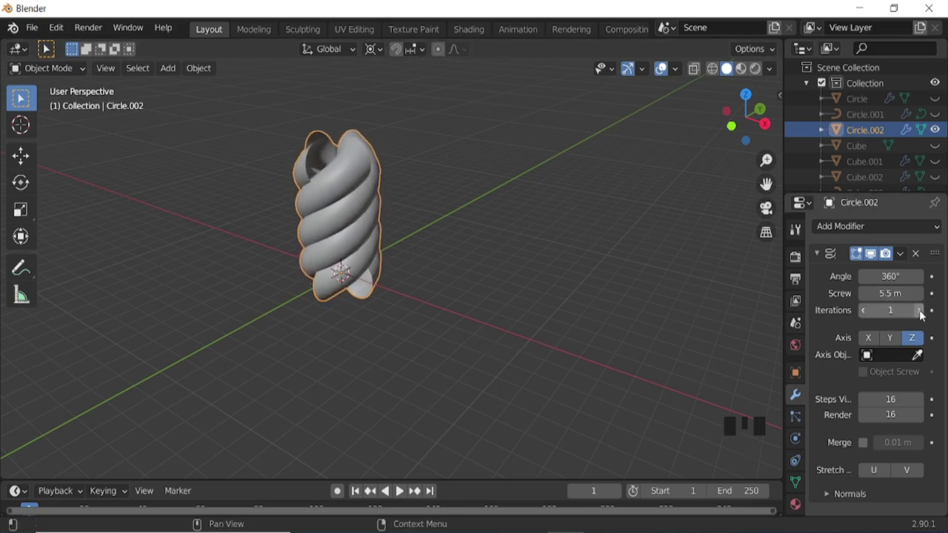
- Set the Screw modifier to 5 iterations, view from the right and scale the rope down
left_click(923, 314)
key("KP_3")
key("ctrl+KP_8")
key("ctrl+KP_8")
key("ctrl+KP_8")
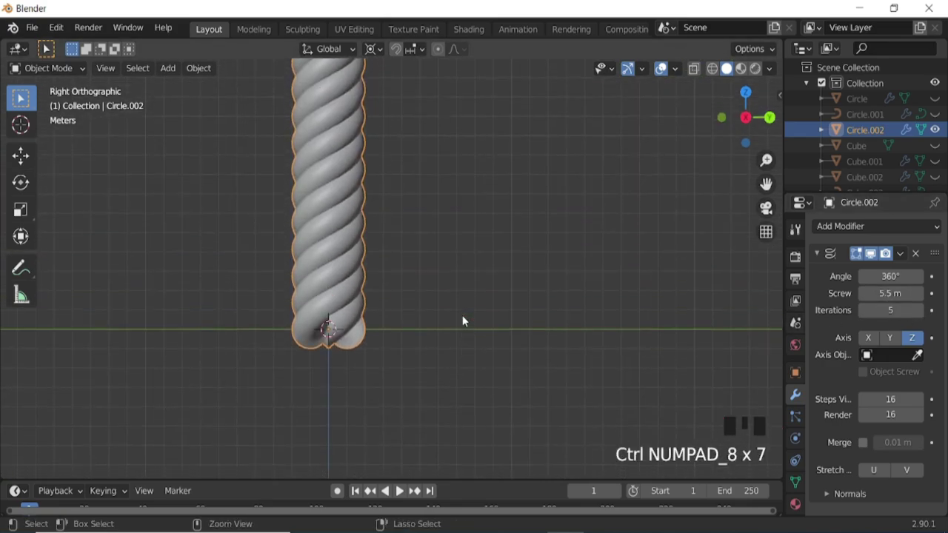
key("s")
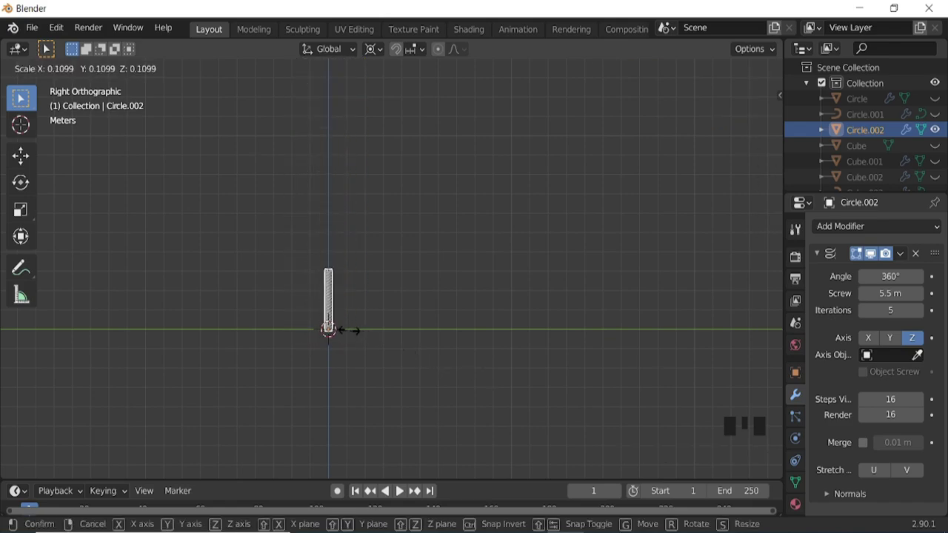
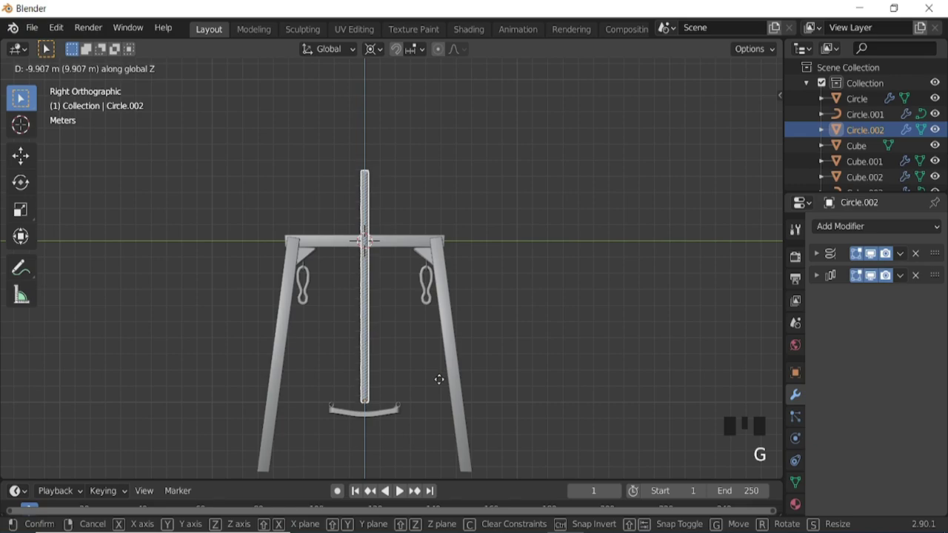
- Scale and move the twisted rope along Z so it hangs from the top beam toward the seat
key("s")
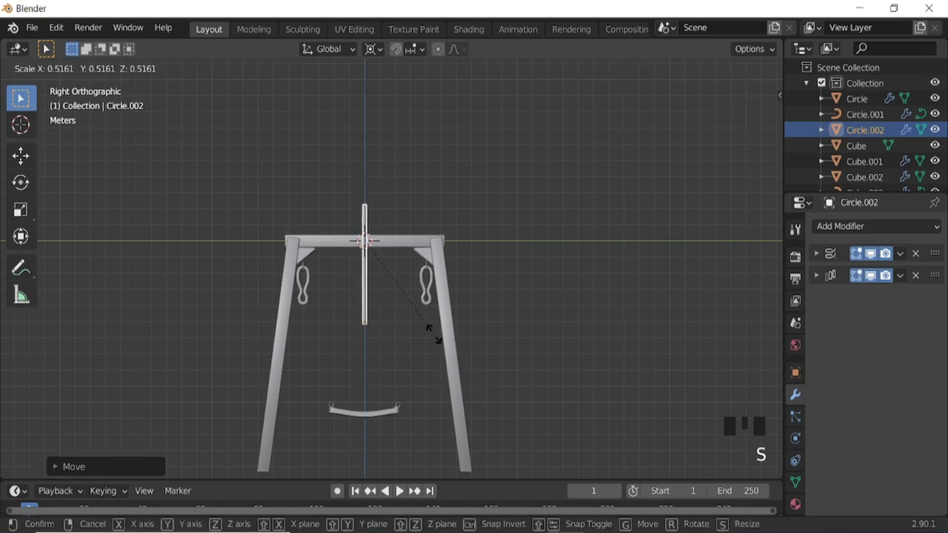
key("ctrl+KP_2")
key("ctrl+KP_2")
key("ctrl+KP_2")
key("g")
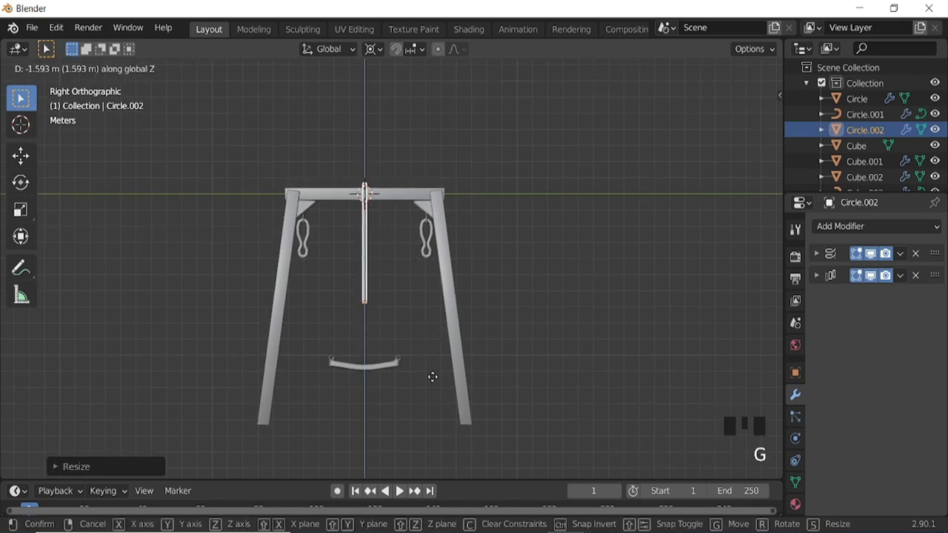
key("ctrl+KP_2")
key("ctrl+KP_2")
key("ctrl+KP_2")
scroll("up", 3)
key("s")
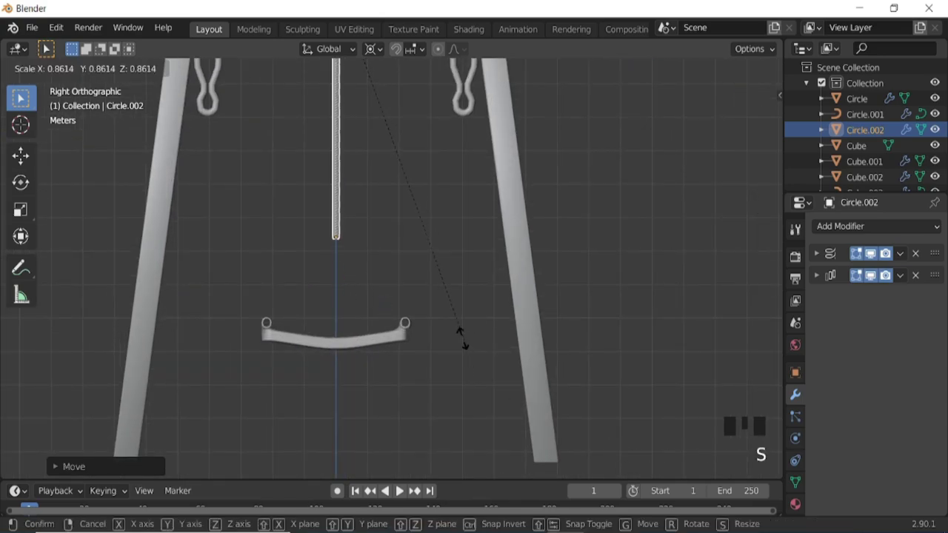
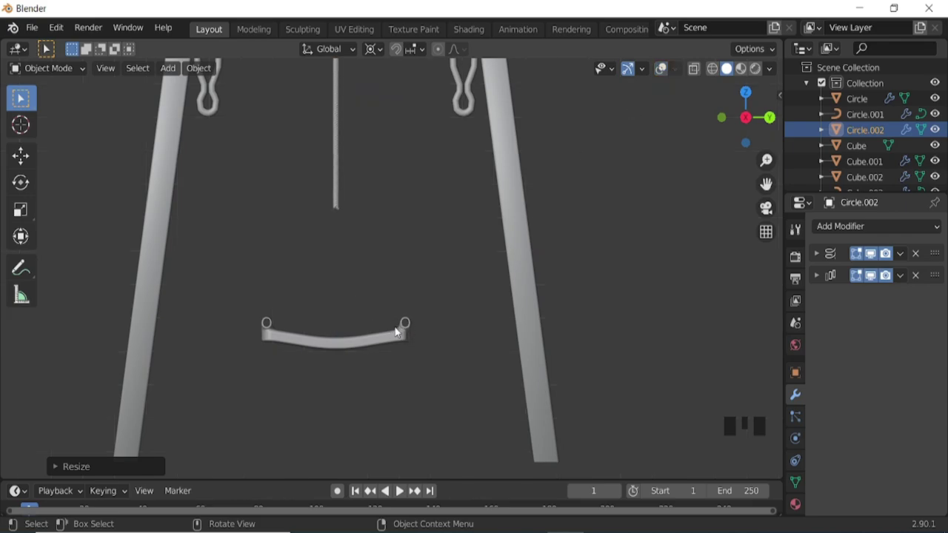
- Save the project, add a NURBS path and move it up along Z toward the top beam
left_click(665, 71)
key("shift+a")
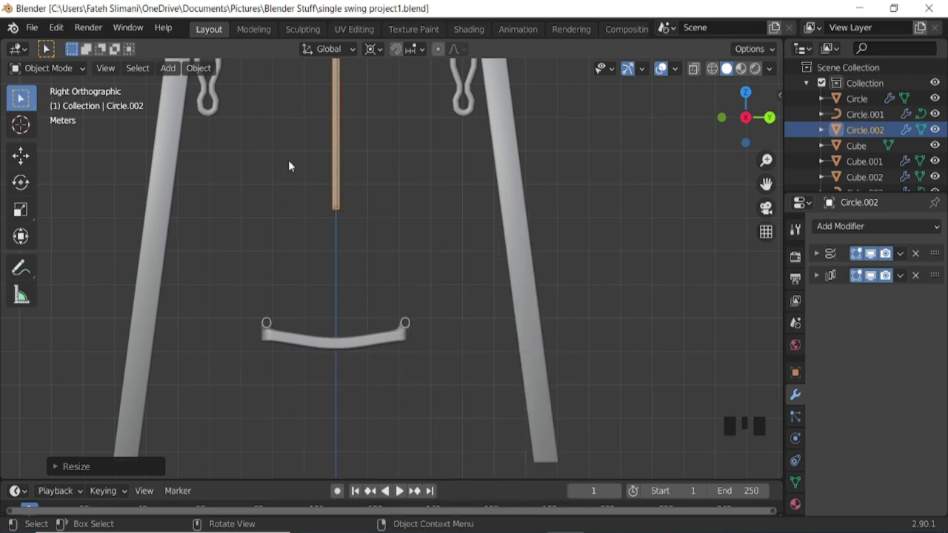
key("shift+a")
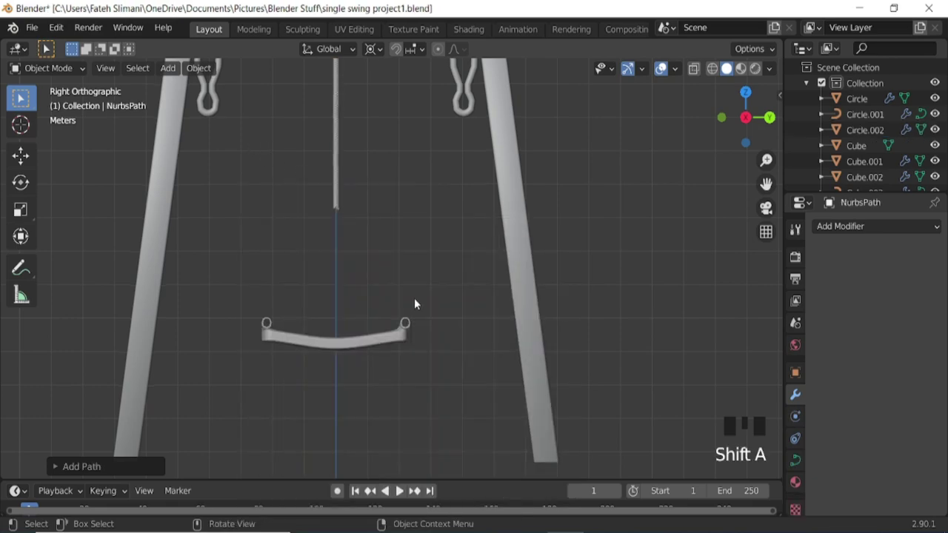
scroll("down", 3)
key("g")
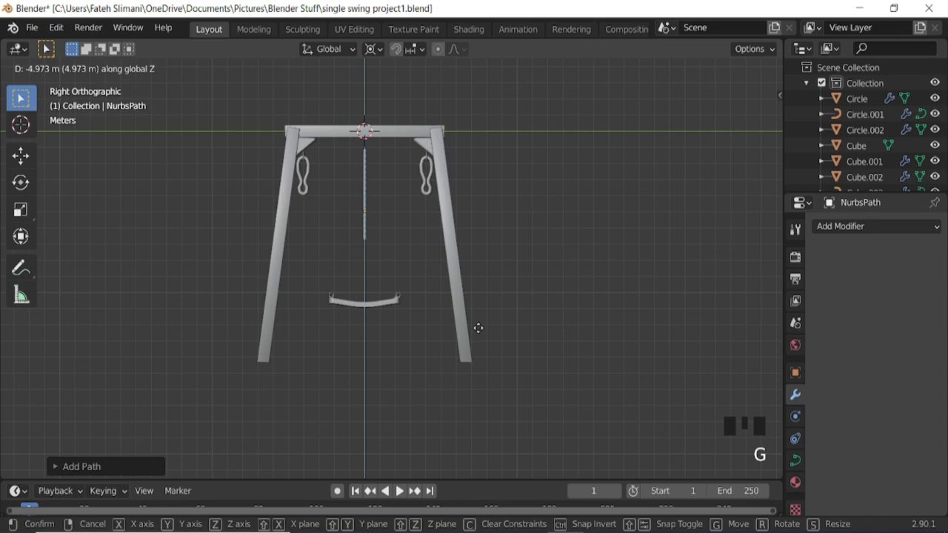
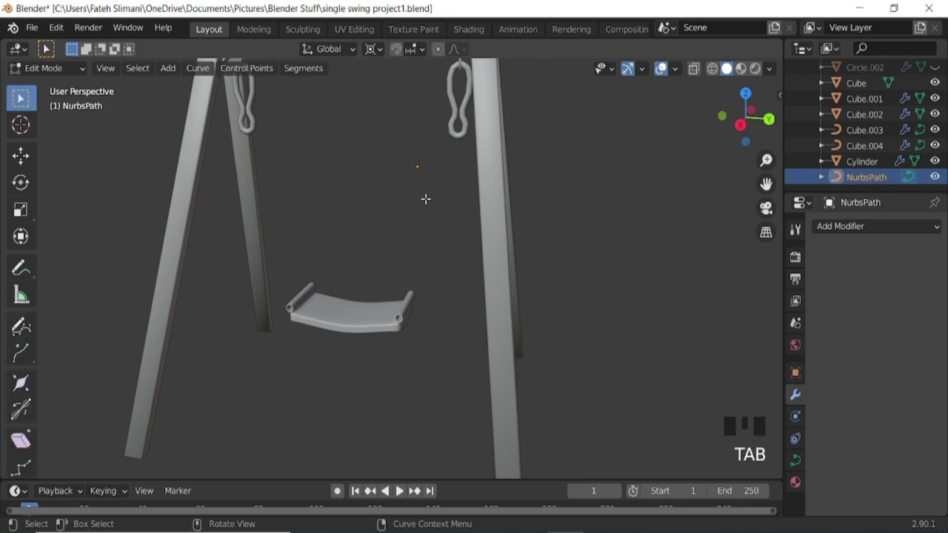
- Switch to Front view to start shaping the NURBS path
key("KP_1")
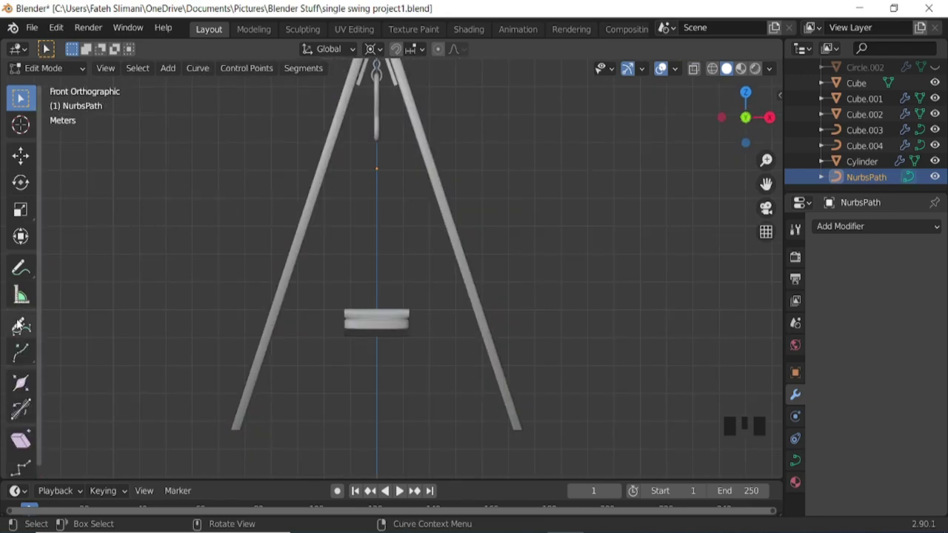
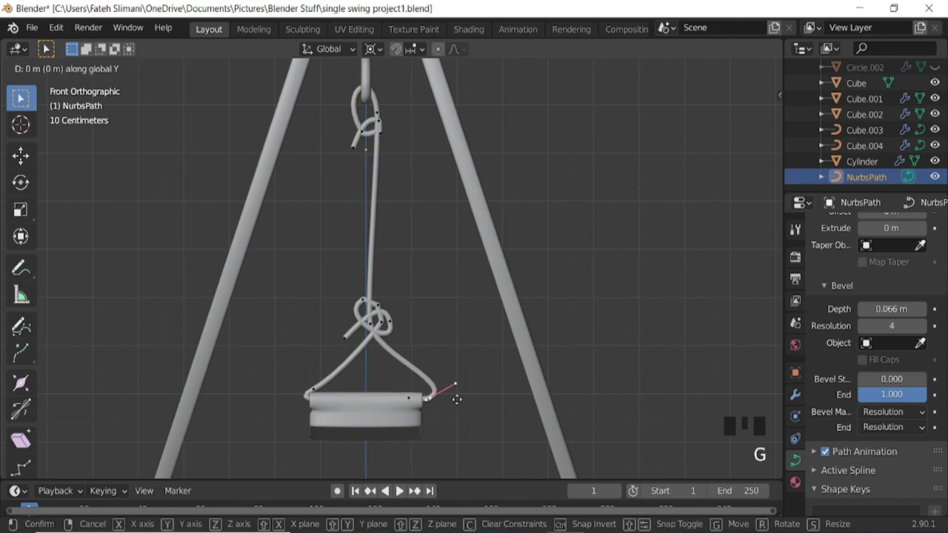
- Move the rope's control points sideways so the knots and seat loops sit neatly
scroll("down", 3)
scroll("up", 3)
key("g")
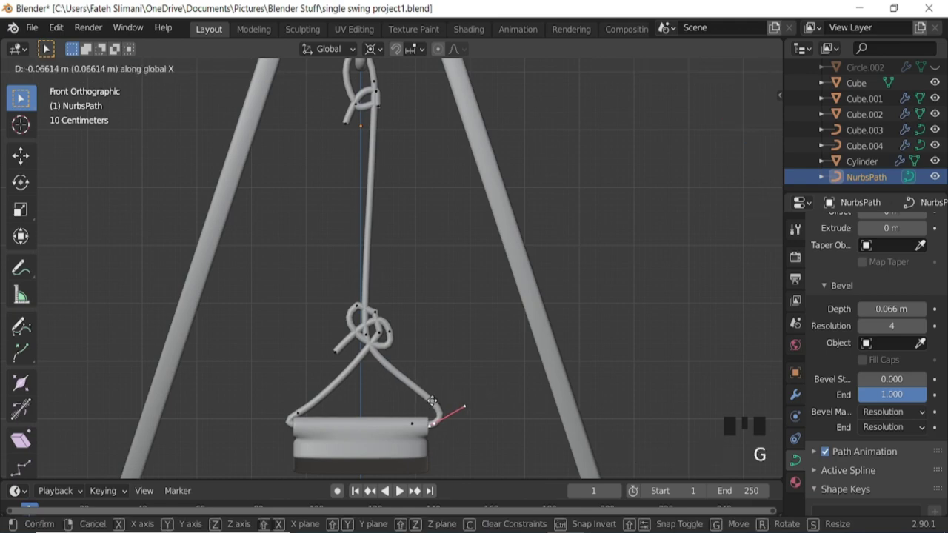
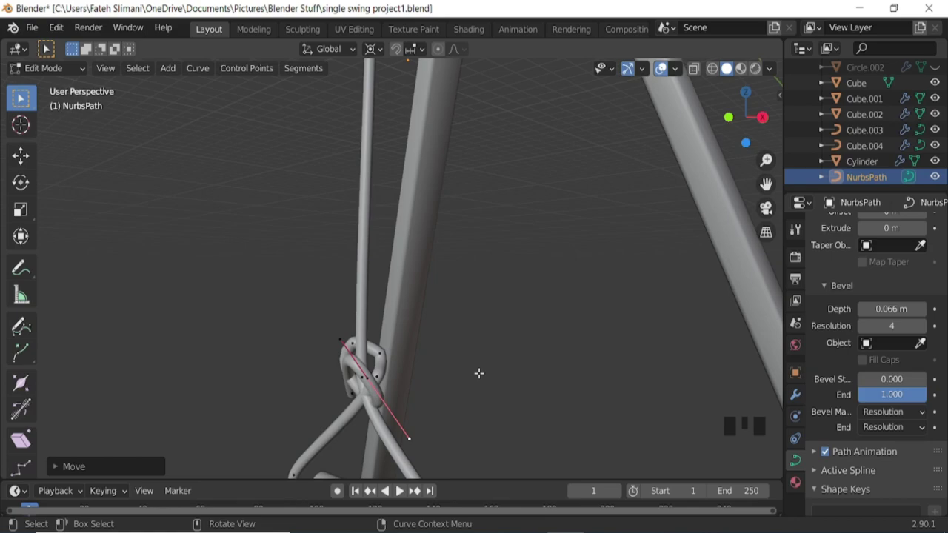
- Move the lower knot's points along Y and nudge them after scaling so the loops wrap tightly
key("g")
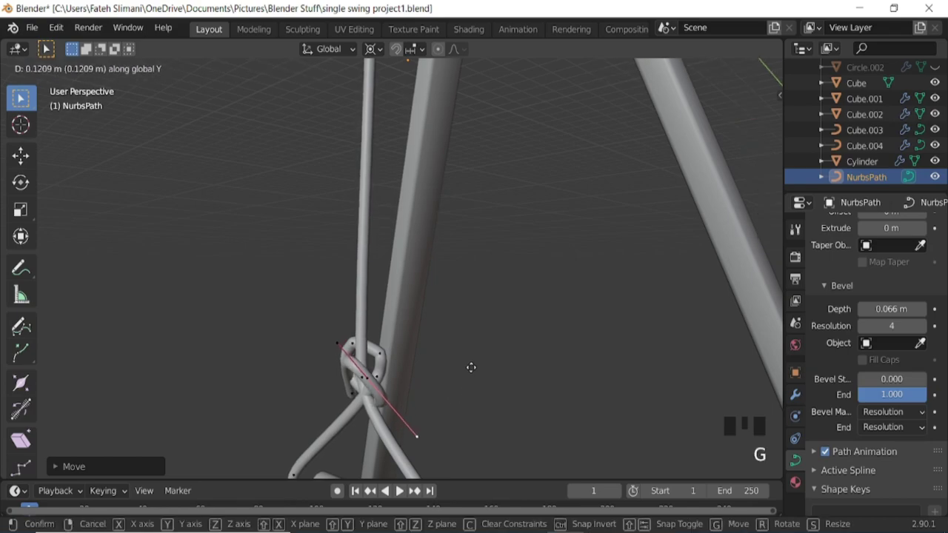
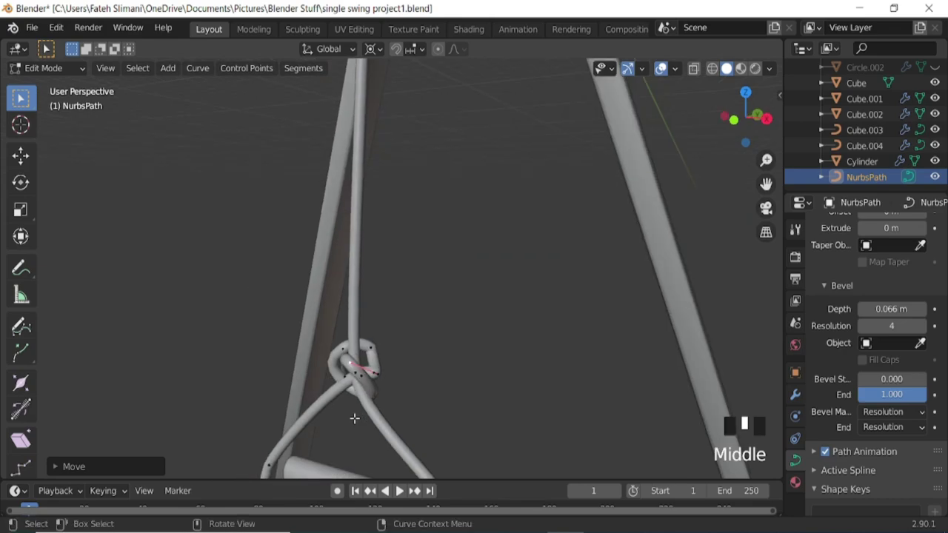
key("g")
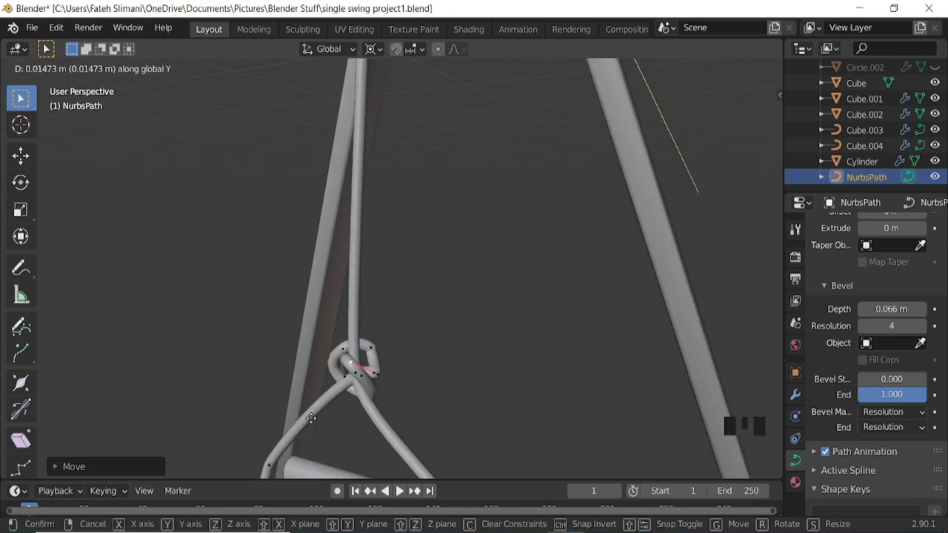
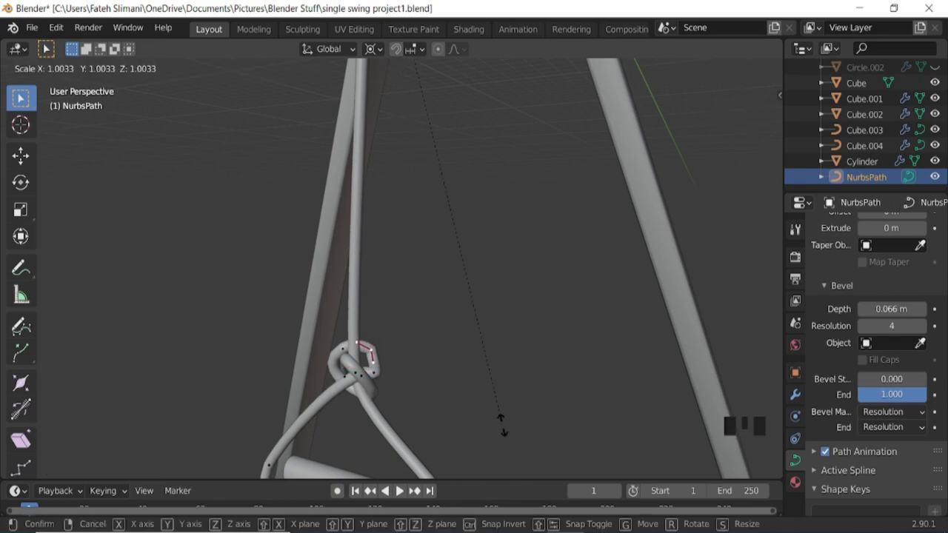
key("g")
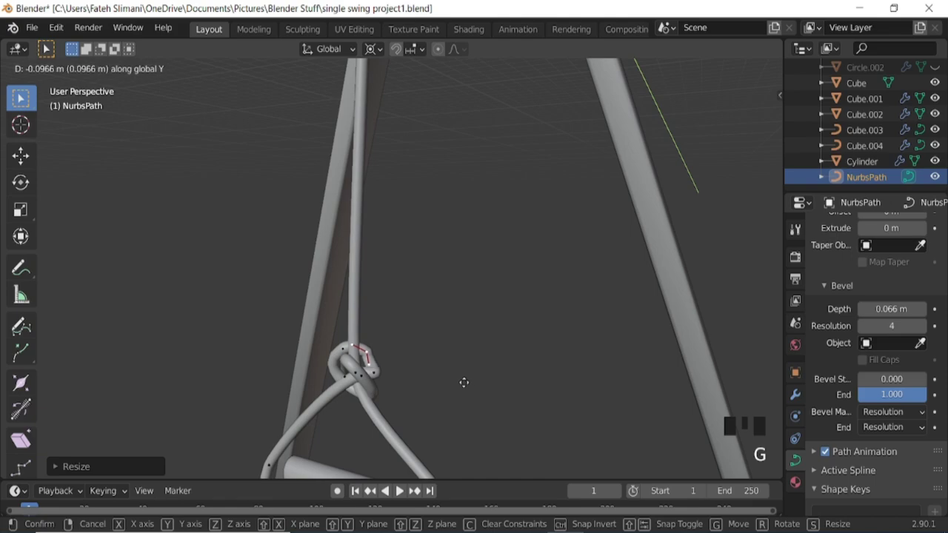
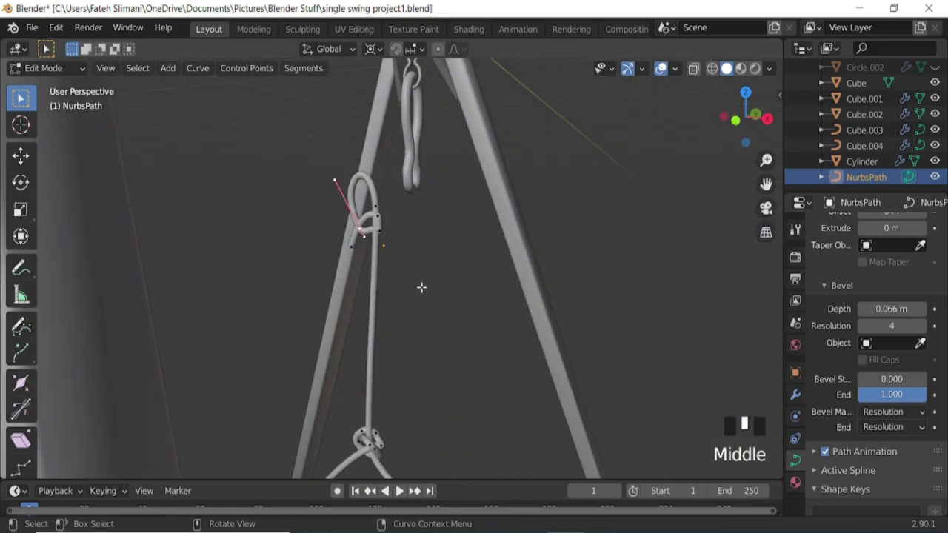
- Shift the upper knot's points along Y to pull the loose tail in and close the loop
key("g")
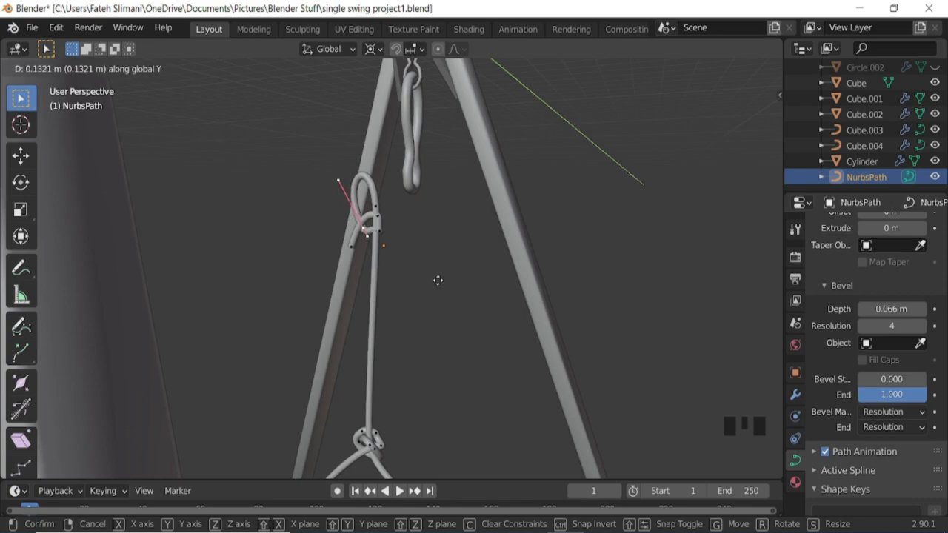
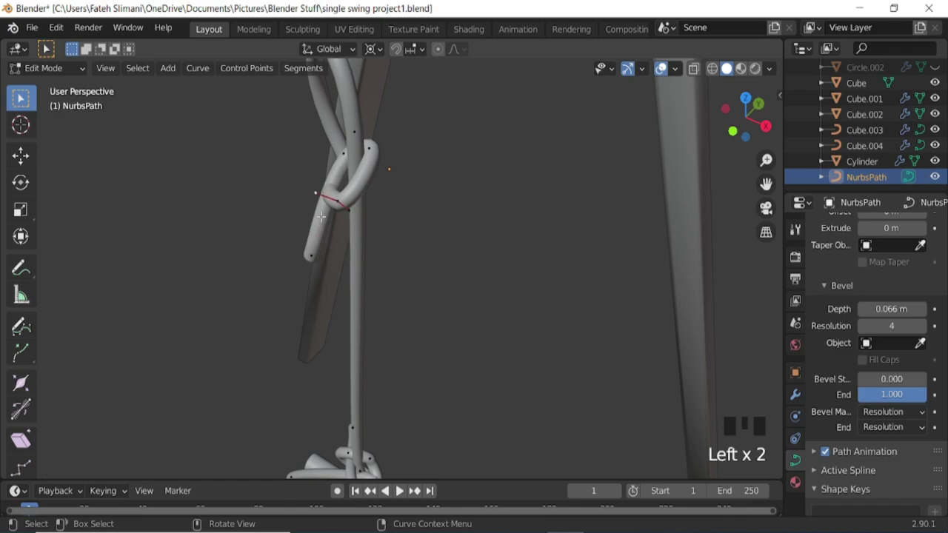
key("g")
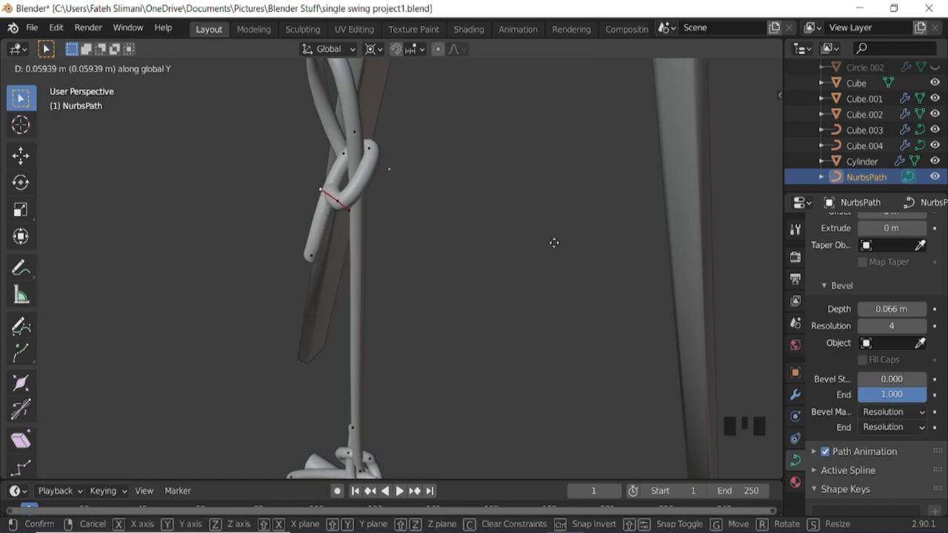
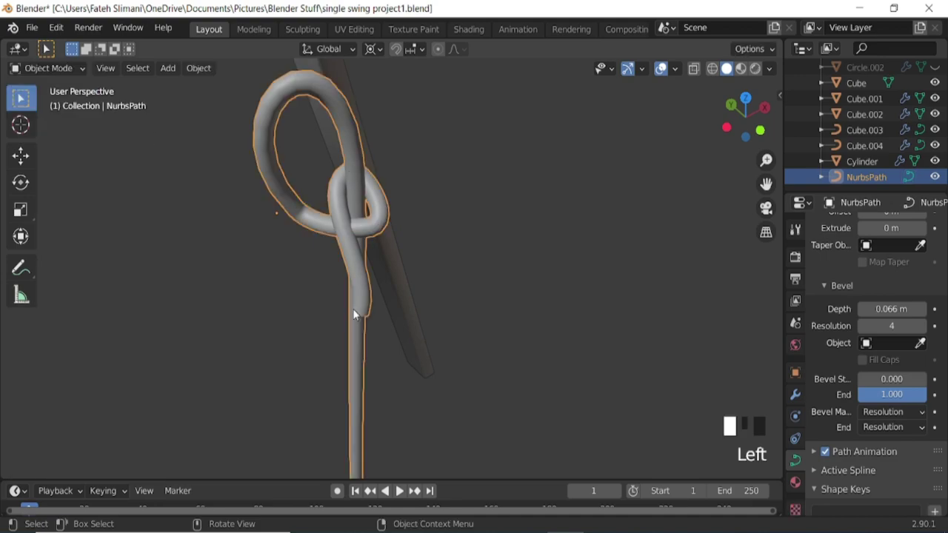
- From the right orthographic view, move the rope's top points along Y onto the hanger link
scroll("down", 3)
key("KP_3")
key("ctrl+KP_2")
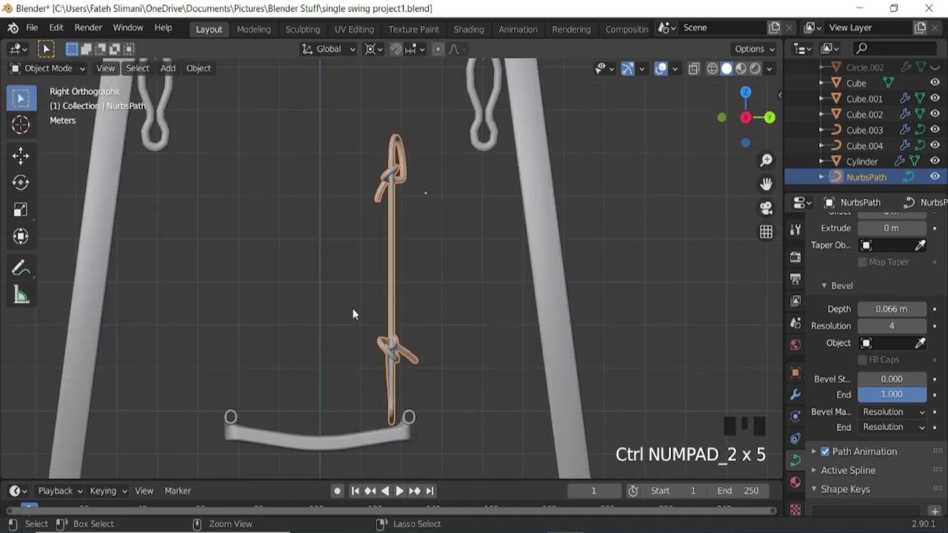
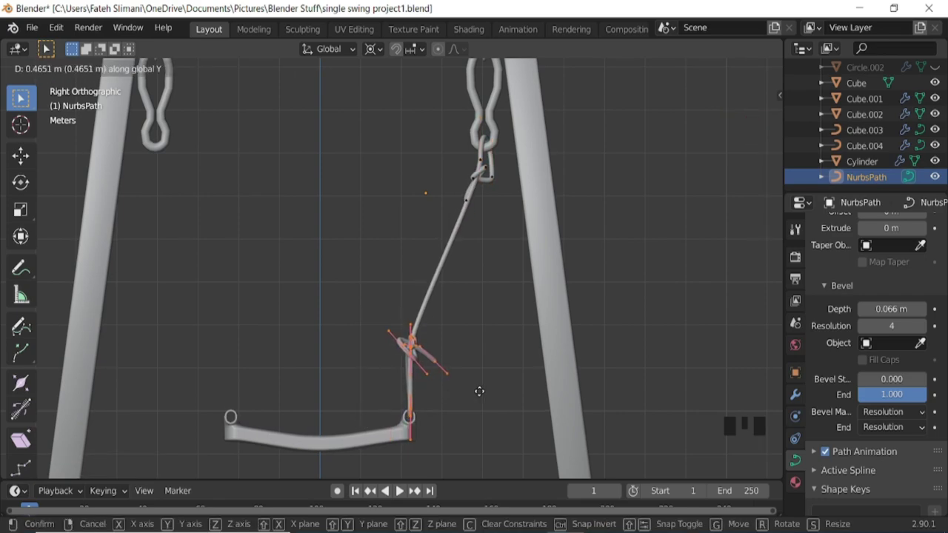
scroll("down", 3)
key("KP_2")
key("KP_3")
- Select the frame legs and enter Edit Mode to extend their bottom vertices
key("ctrl+KP_2")
key("Tab")
left_click(665, 64)
key("Tab")
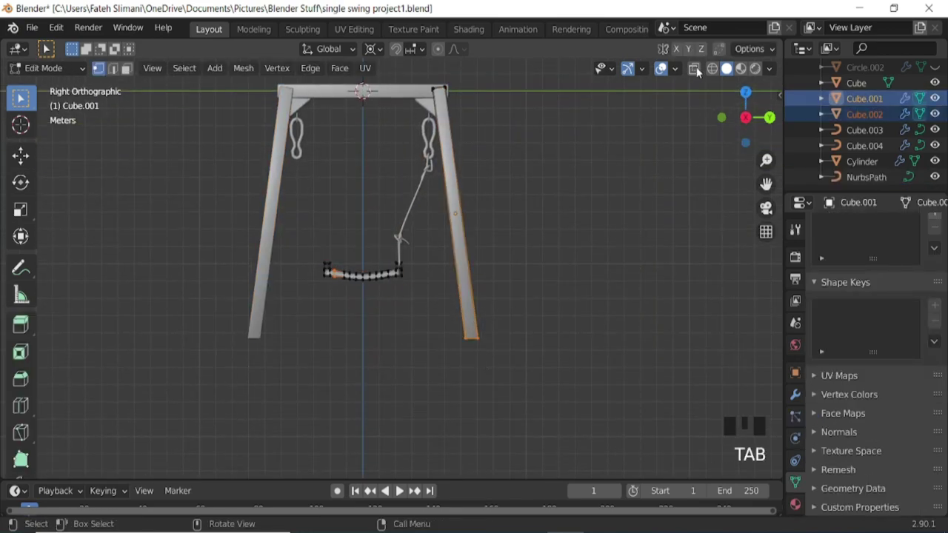
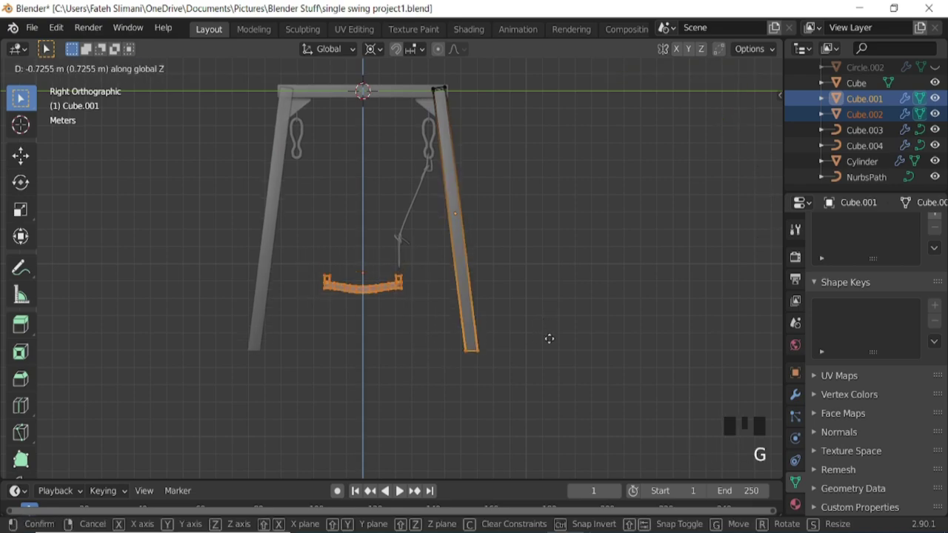
- Lower and slide the rope end onto the seat ring, then mirror the rope across Y using Cube
key("Tab")
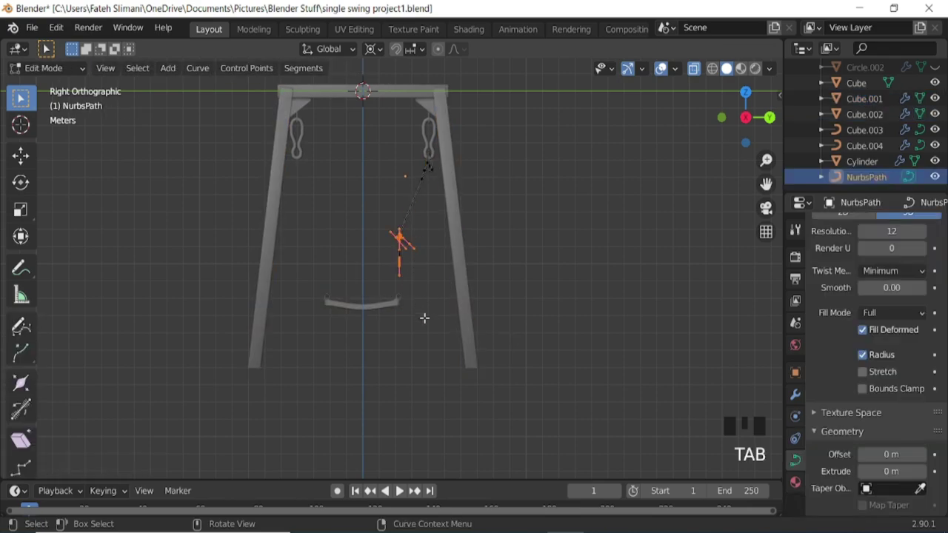
key("g")
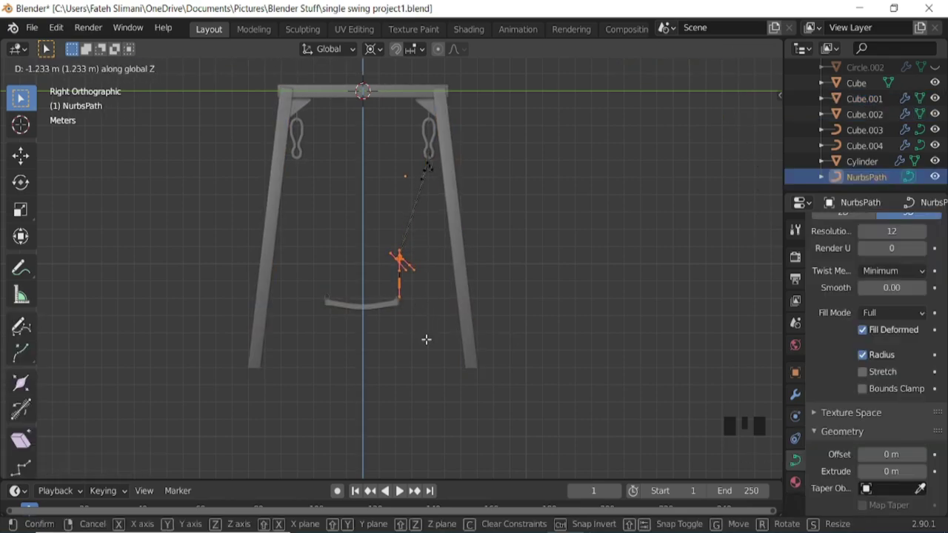
key("g")
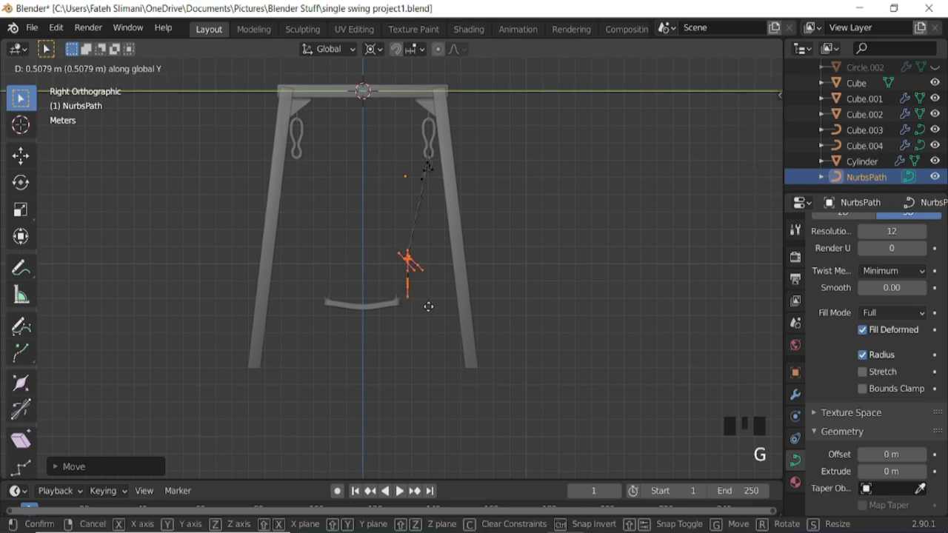
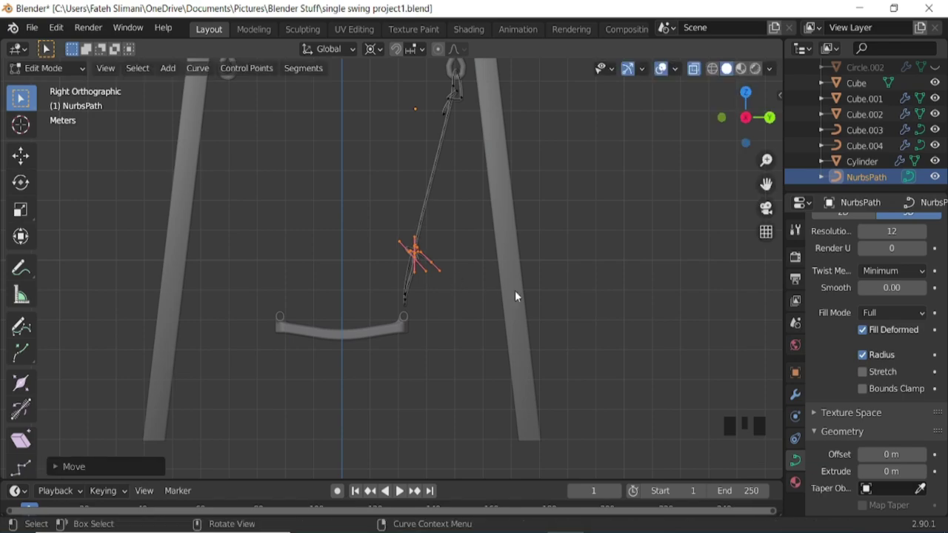
key("Tab")
left_click(696, 71)
scroll("down", 3)
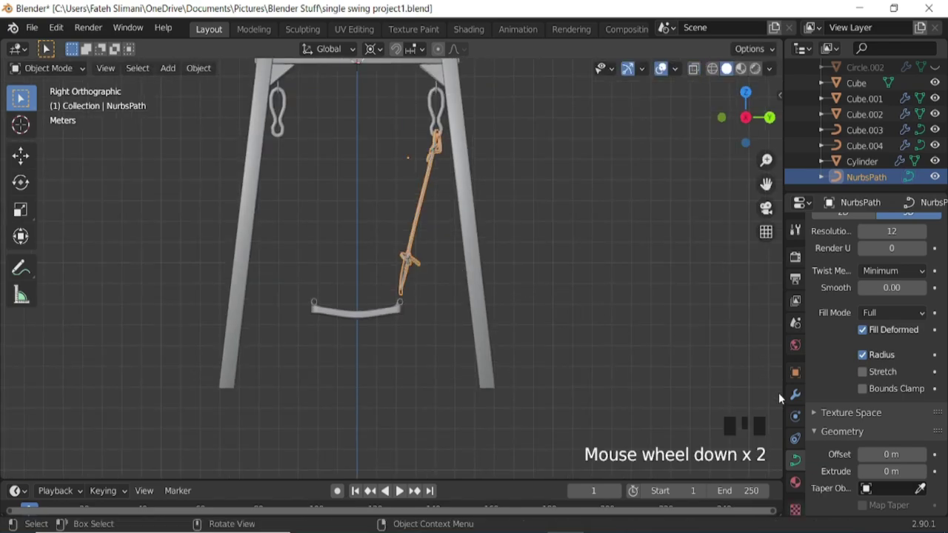
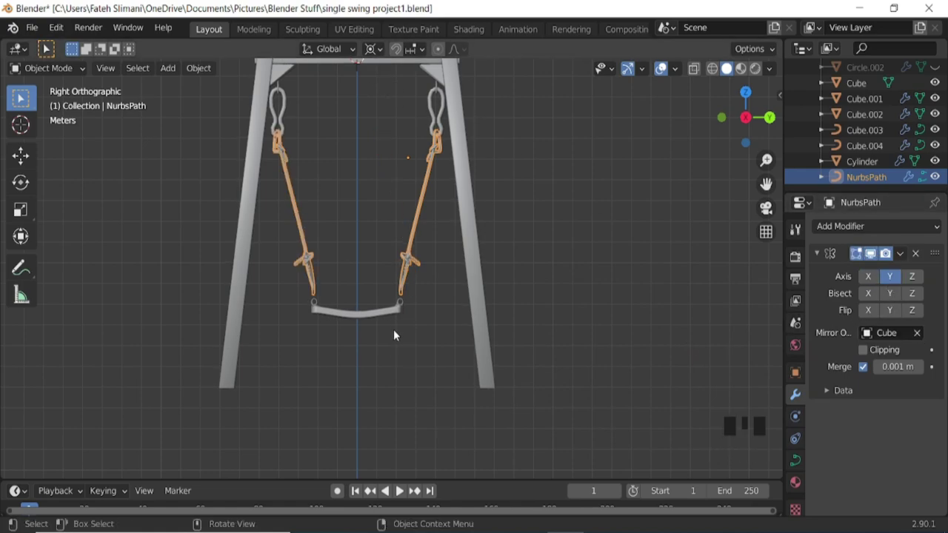
- Select the right rope's lower knot points and pull them down to fit onto the seat ring
key("Tab")
scroll("up", 3)
left_click(665, 64)
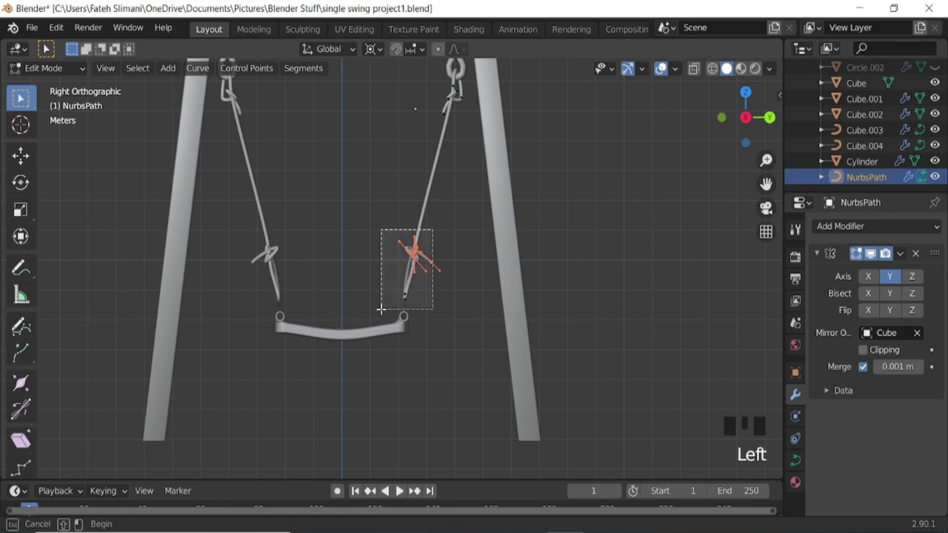
left_click(665, 64)
key("g")
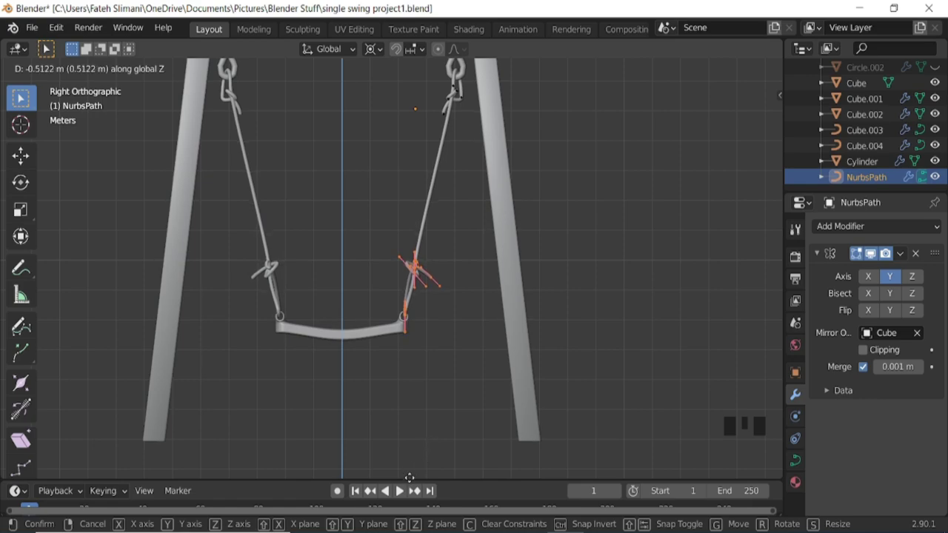
scroll("up", 3)
key("g")
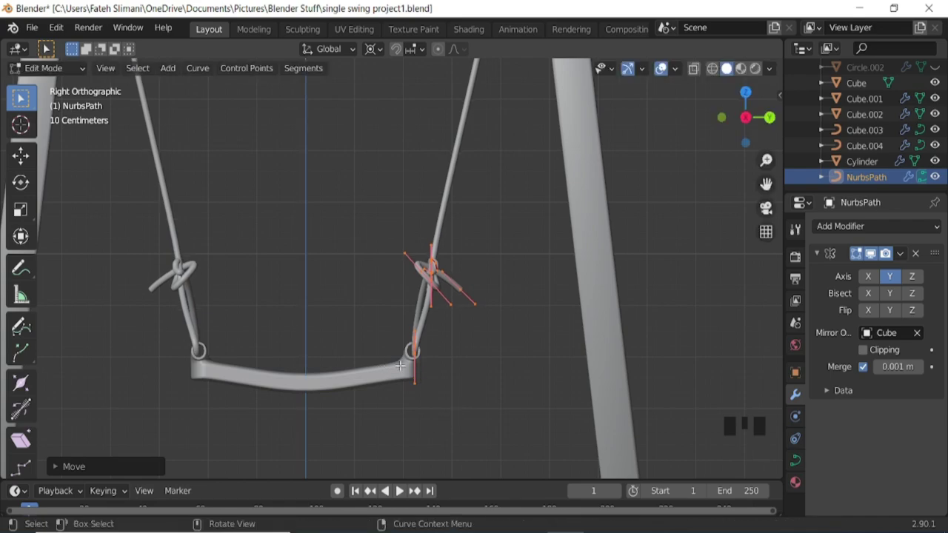
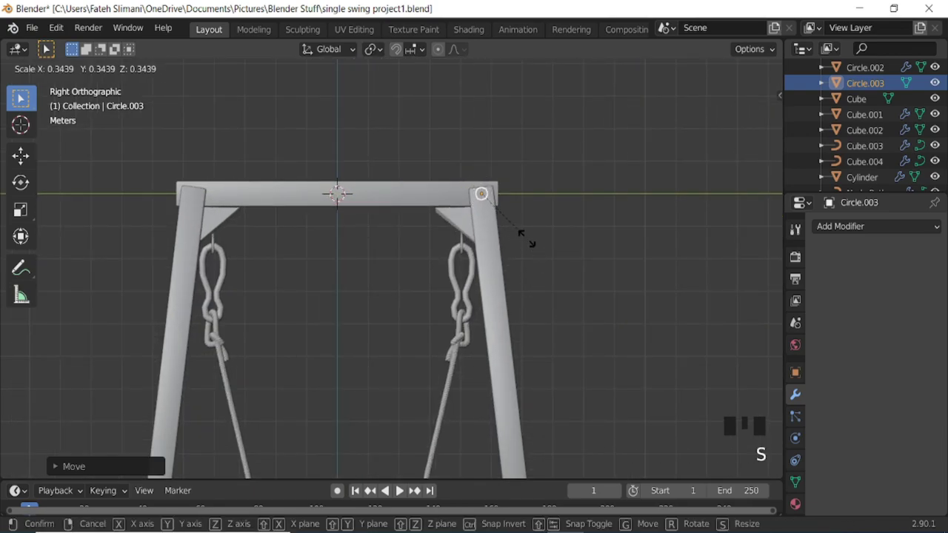
- Shrink Circle.003 and move it along X to the top-bar corner
key("ctrl+KP_1")
key("g")
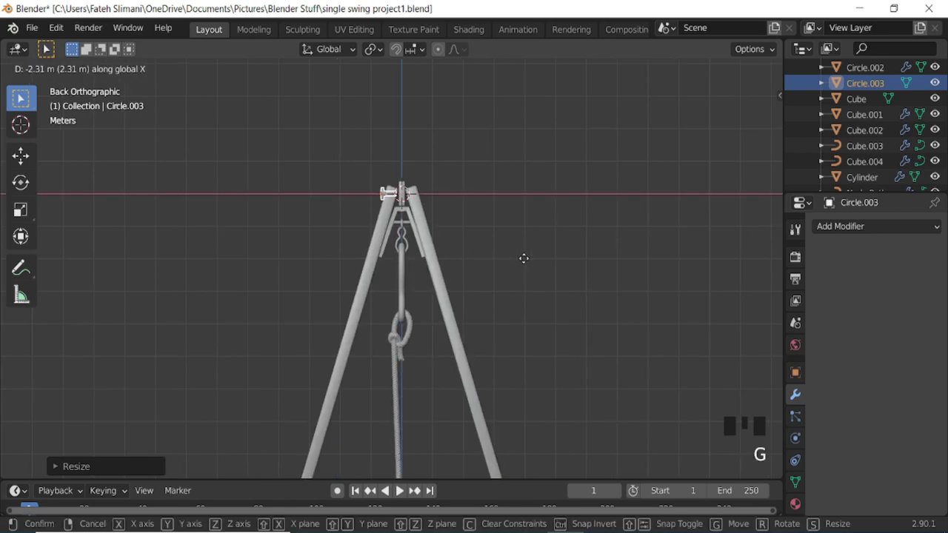
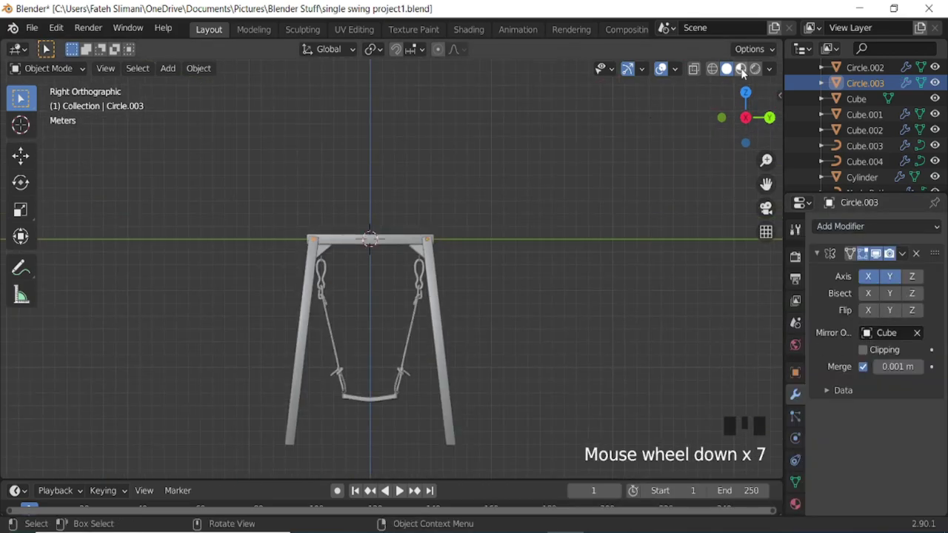
- In material preview, give the frame legs a new material with a wood image texture as base colour
scroll("down", 3)
left_click(634, 187)
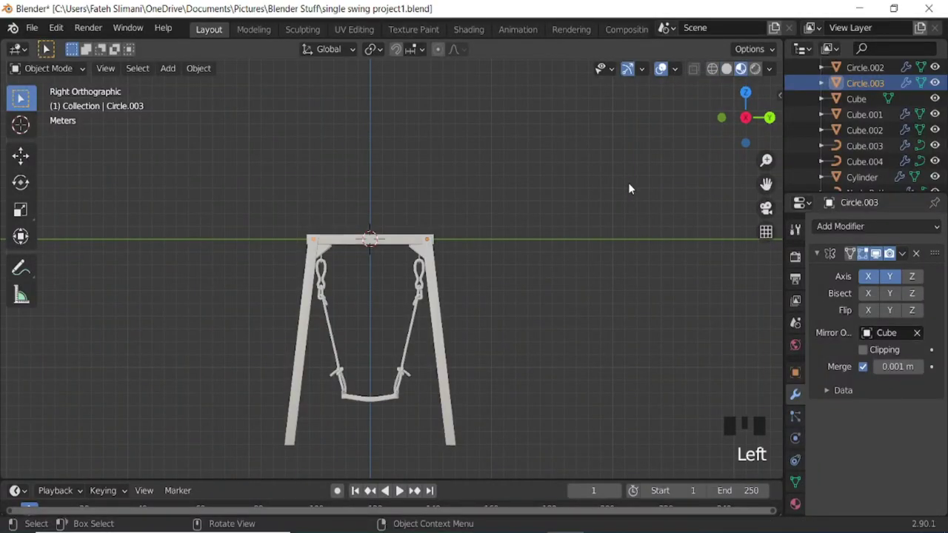
left_click_drag(435, 311, 455, 318)
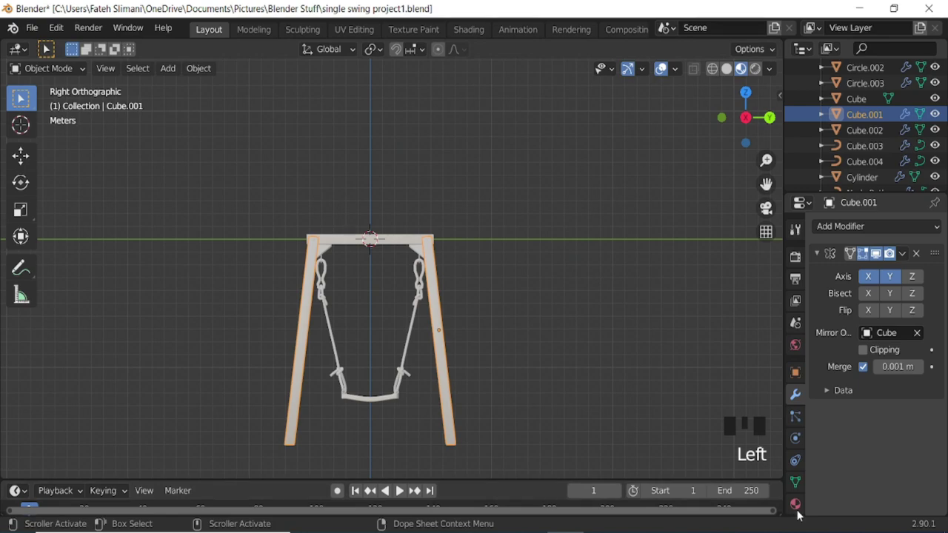
left_click(800, 511)
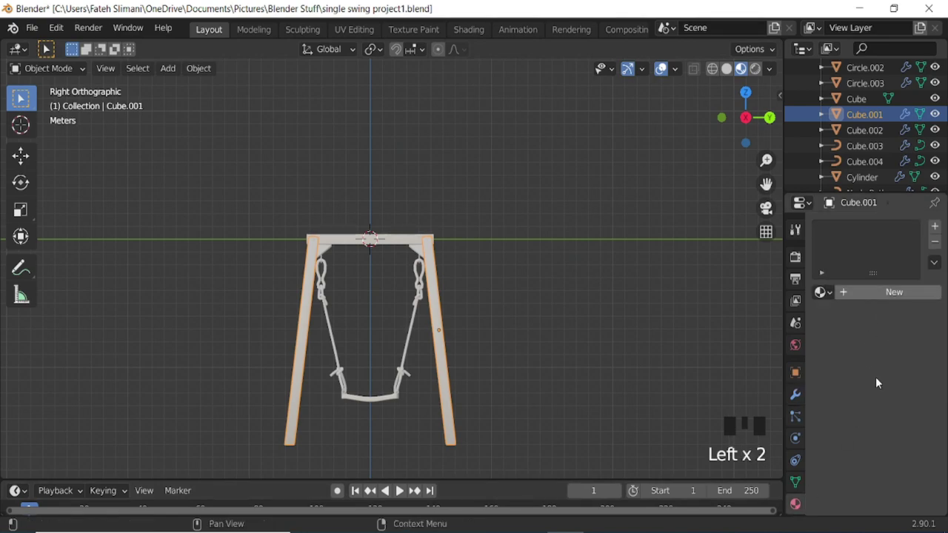
left_click_drag(874, 377, 872, 458)
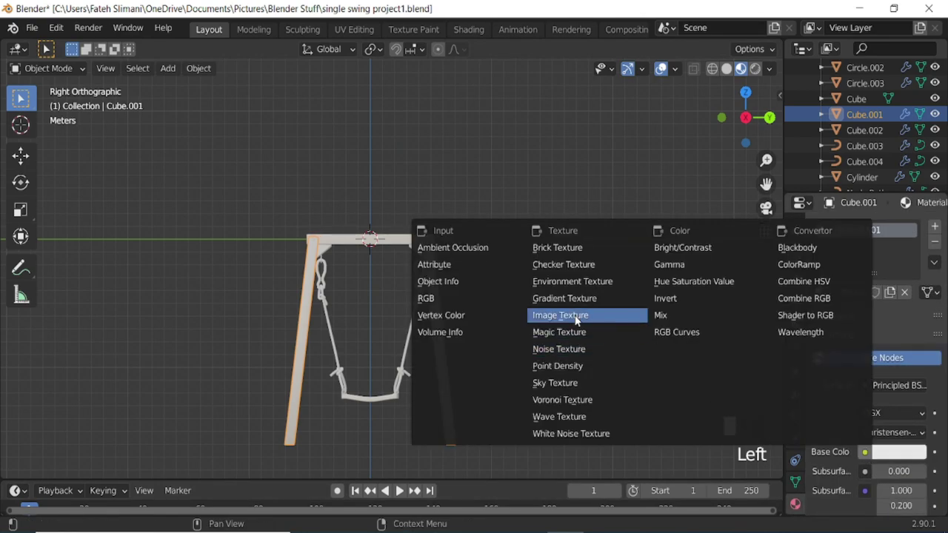
left_click_drag(579, 320, 915, 474)
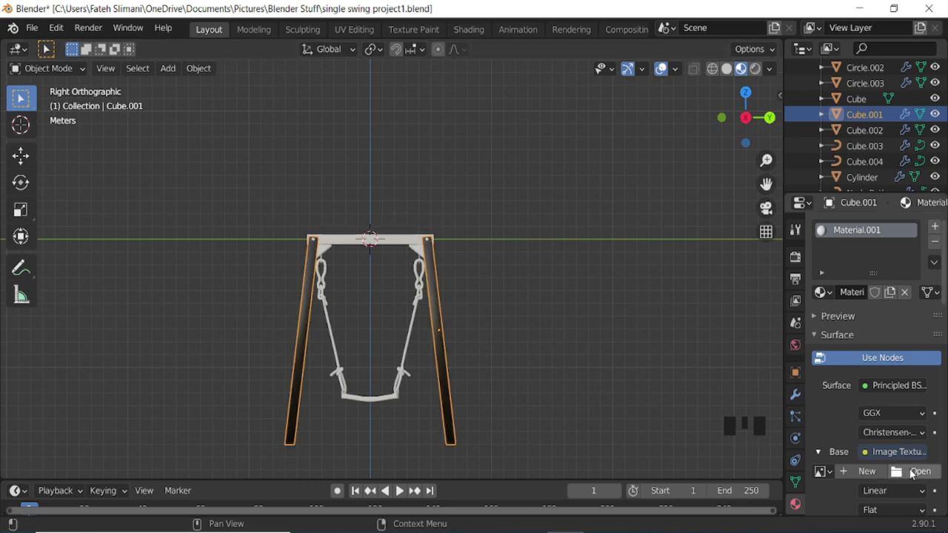
left_click(914, 473)
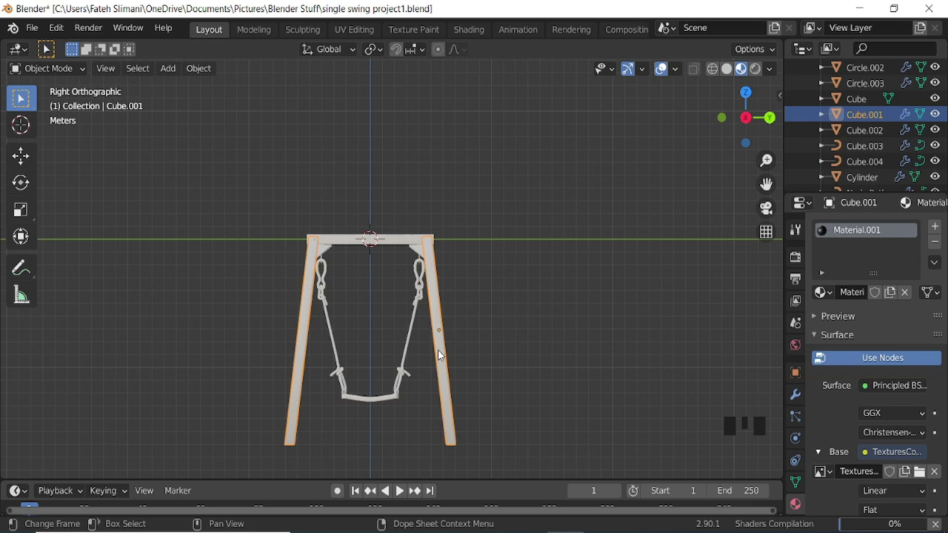
scroll("up", 3)
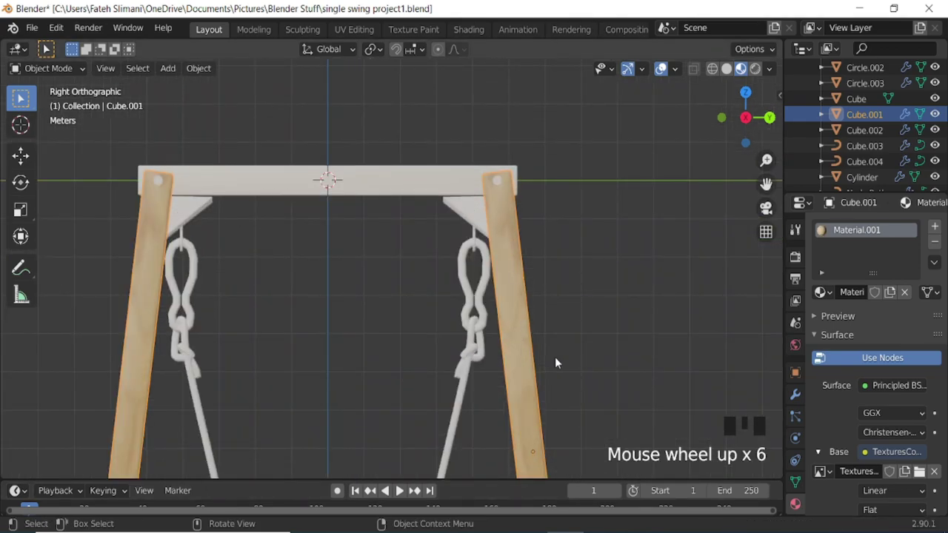
- Cube-projection unwrap the leg and link Material.001 to the crossbar Cube
key("Tab")
key("a")
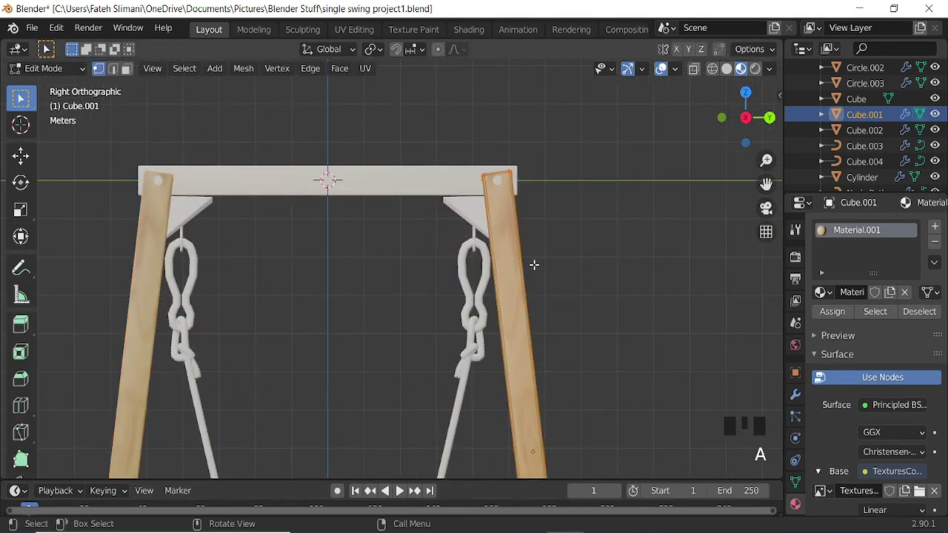
key("u")
key("Tab")
key("ctrl+l")
left_click_drag(402, 186, 412, 215)
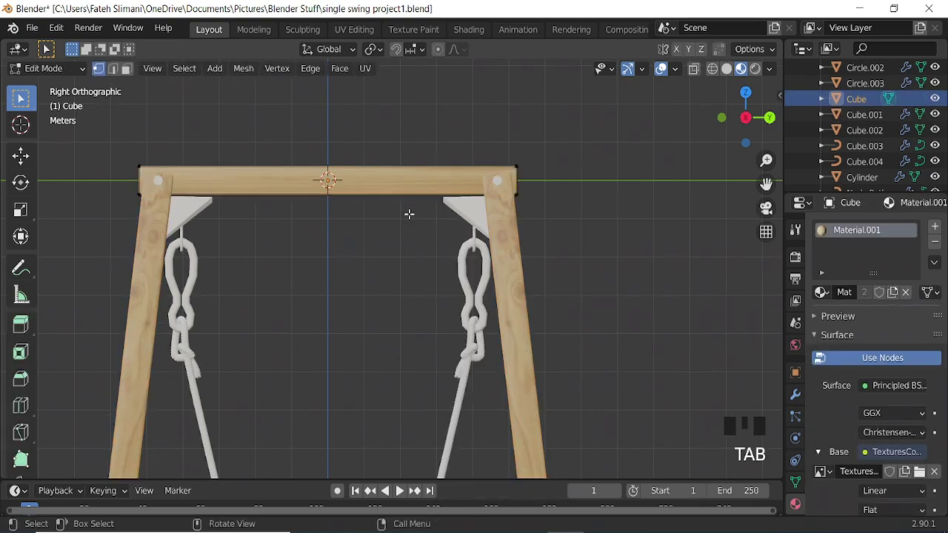
- Cube-projection unwrap the crossbar so its wood grain matches the legs
key("a")
key("u")
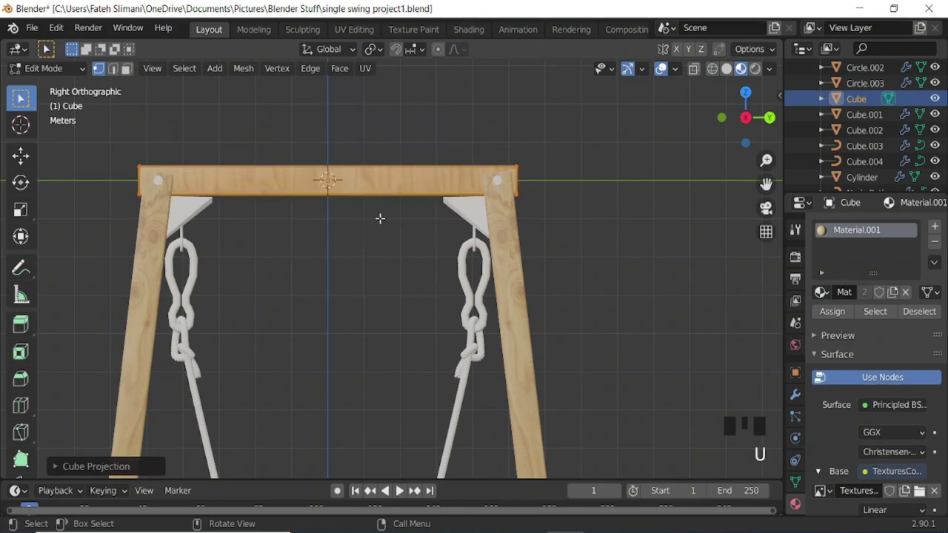
key("Tab")
key("ctrl+KP_2")
key("ctrl+KP_2")
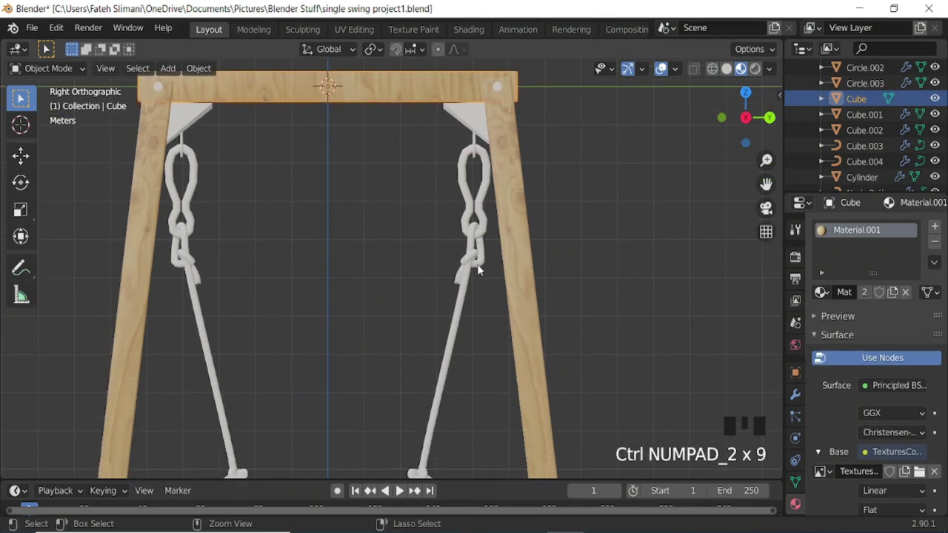
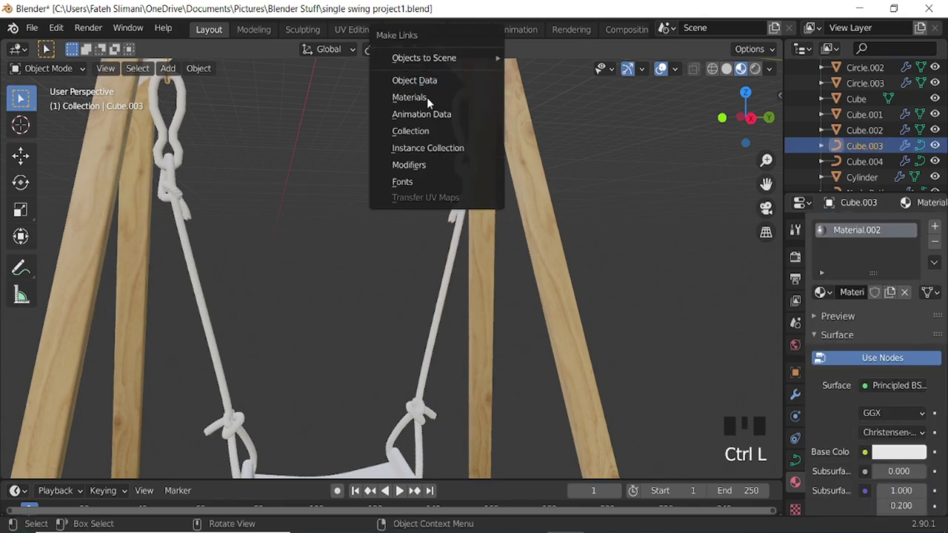
- Link materials between the two hook rings
key("ctrl+KP_8")
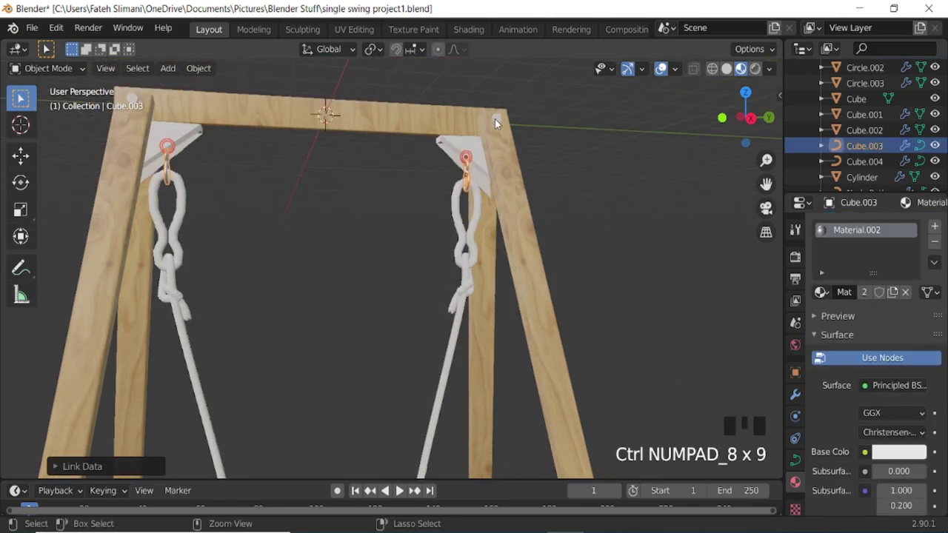
left_click(501, 123)
left_click(471, 177)
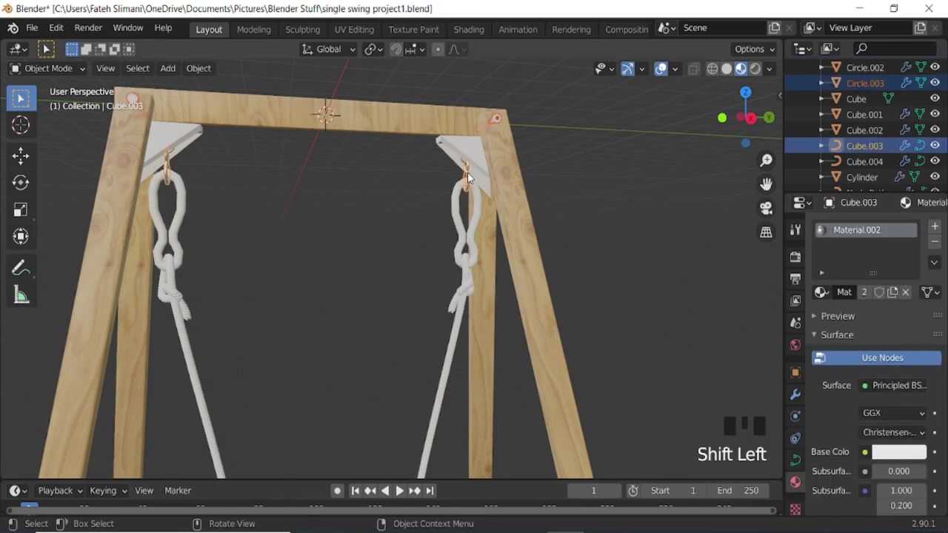
key("ctrl+l")
left_click_drag(505, 173, 436, 172)
- Give the triangular brackets a green base colour and link it between them
left_click(435, 171)
left_click(470, 142)
key("ctrl+l")
left_click(743, 370)
left_click_drag(897, 328, 894, 456)
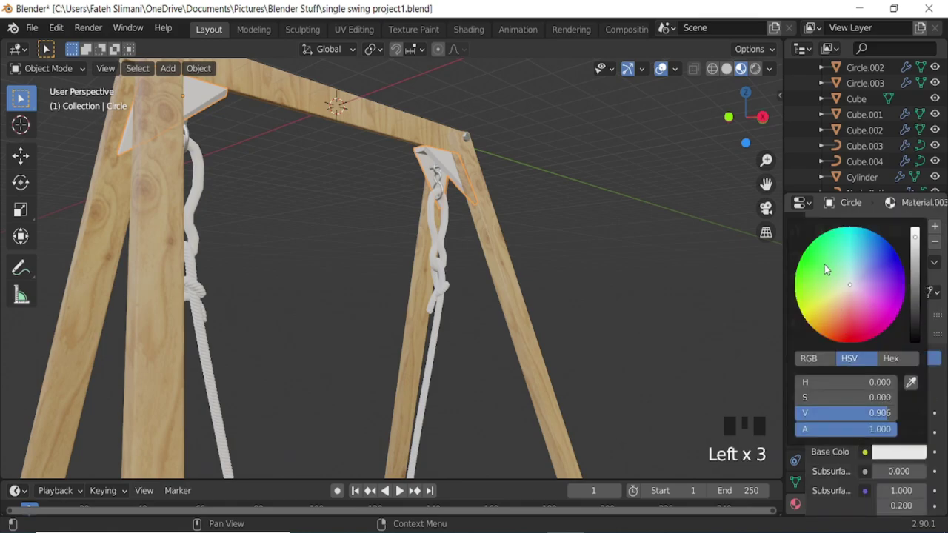
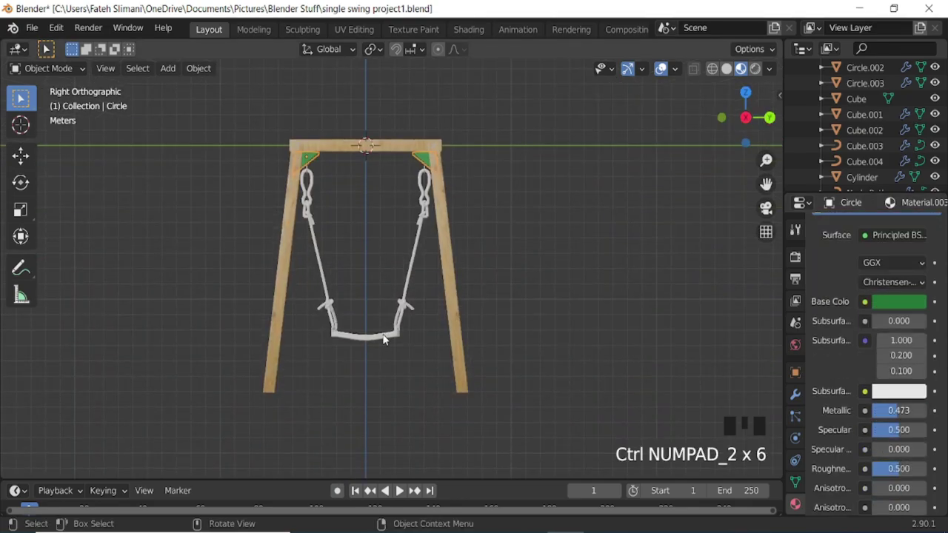
- Link the green material to the swing seat, then select the hook rings
left_click(386, 338)
left_click(429, 162)
key("ctrl+l")
scroll("up", 3)
left_click(426, 257)
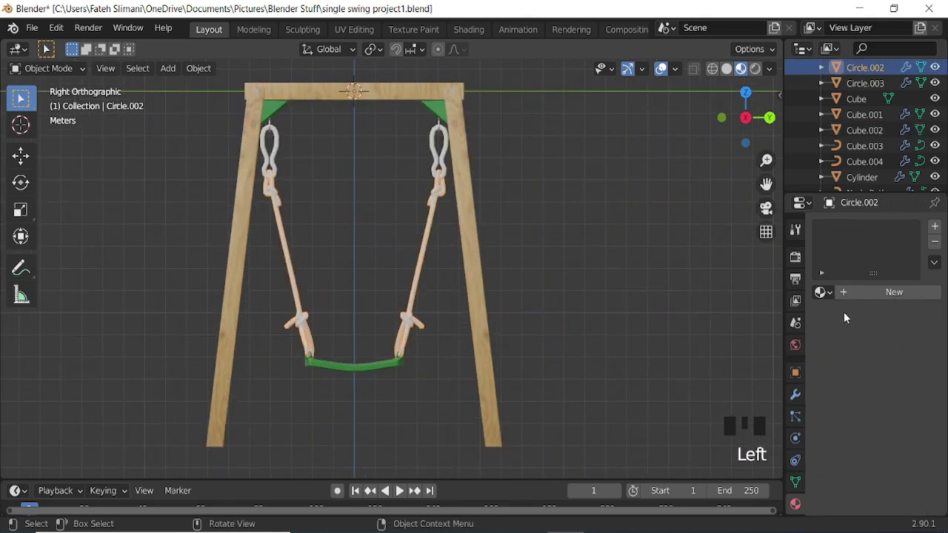
- Pick a base colour on the colour wheel for the hook rings' new material
left_click_drag(862, 294, 903, 459)
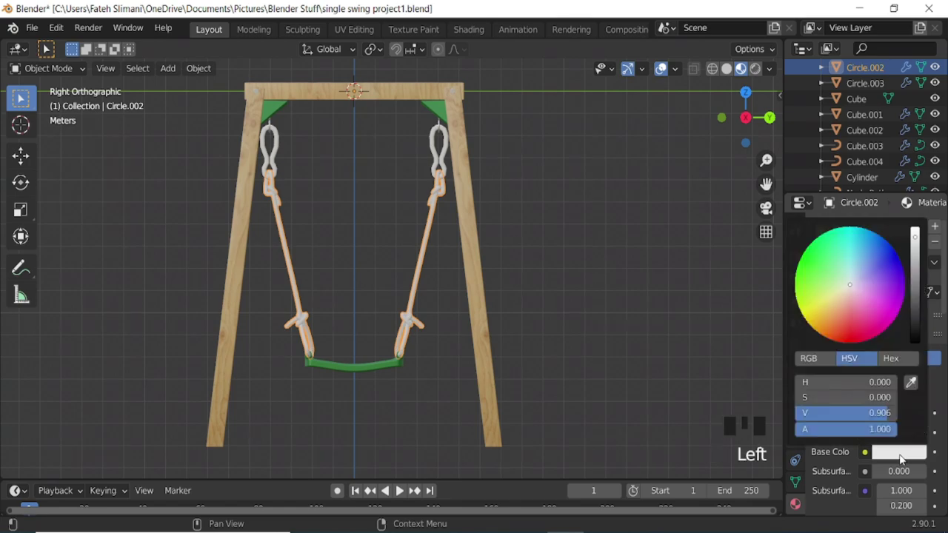
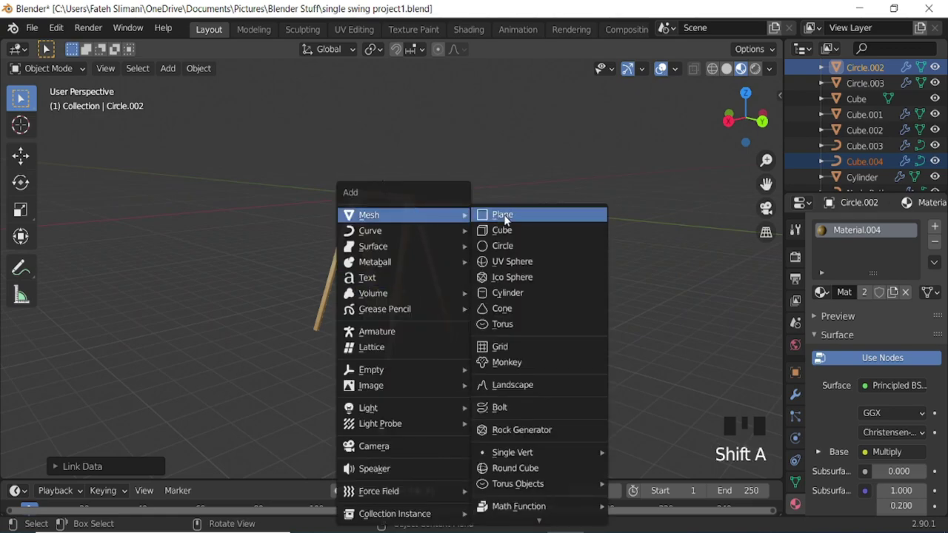
- Add a plane, scale it up and lower it along Z to the base of the swing's legs
key("s")
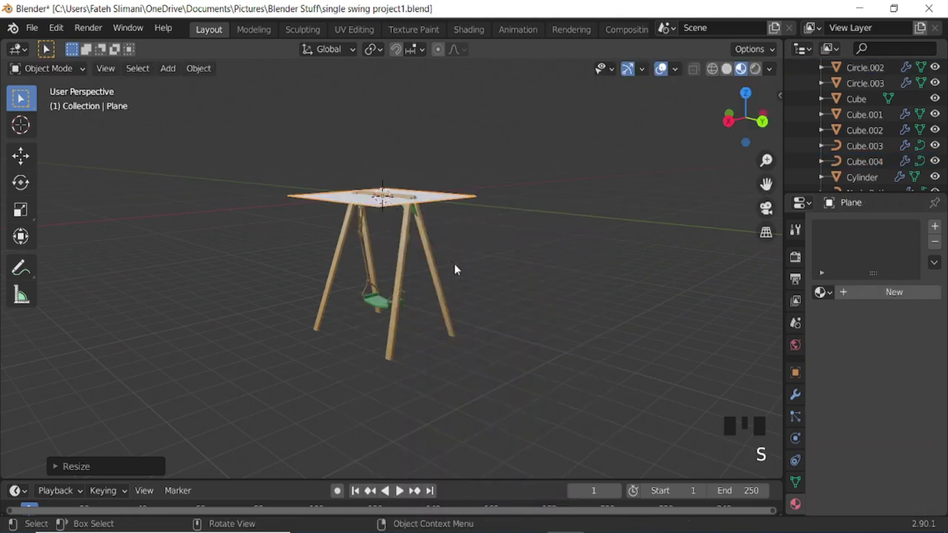
key("s")
key("KP_3")
key("g")
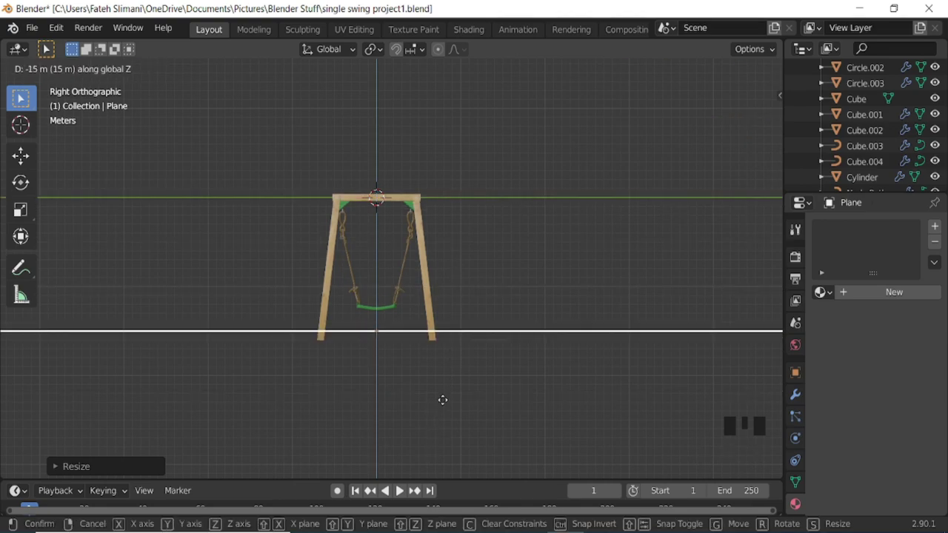
left_click_drag(459, 341, 433, 349)
scroll("down", 3)
left_click_drag(457, 306, 458, 305)
- Add a camera and switch to its view to frame the swing set
key("shift+a")
left_click_drag(408, 350, 391, 320)
key("ctrl+alt+KP_0")
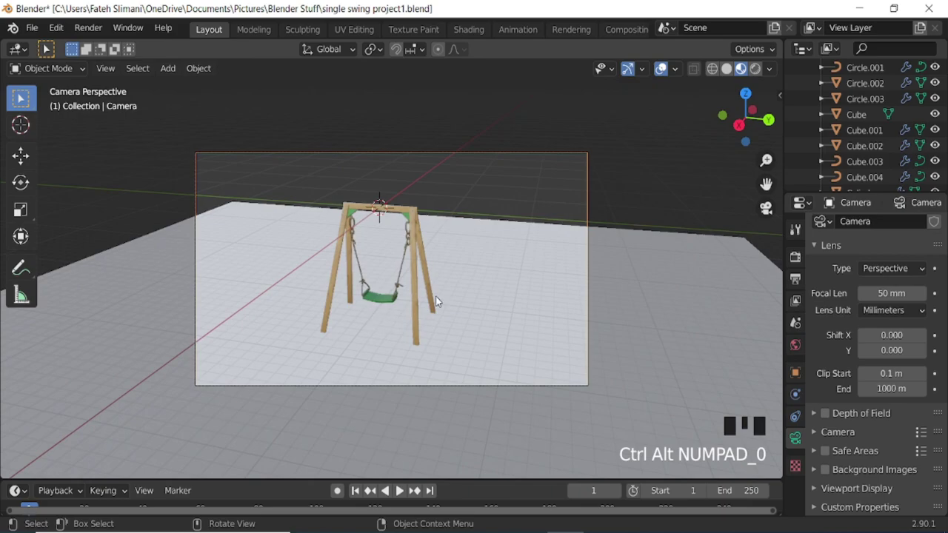
- Slide the ground plane along X and scale it up to fill the camera view
left_click(484, 291)
key("g")
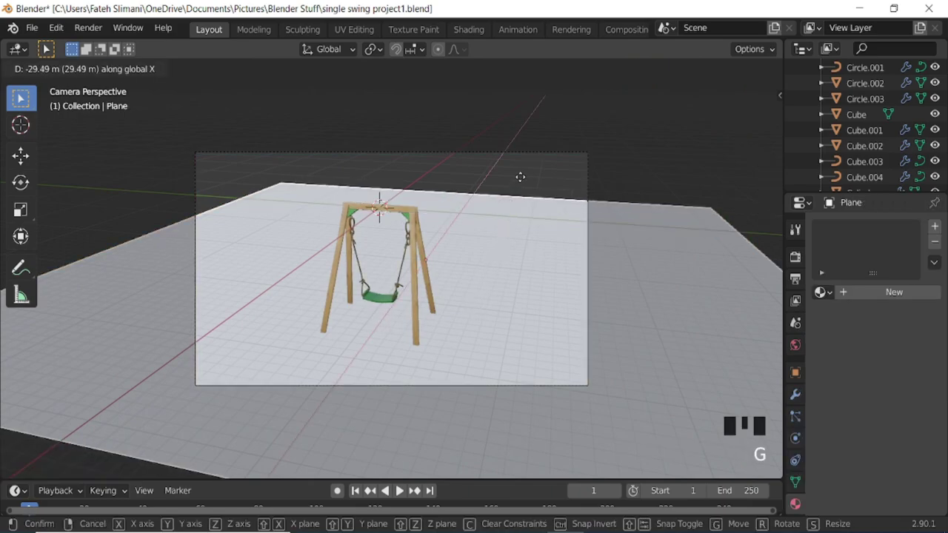
key("s")
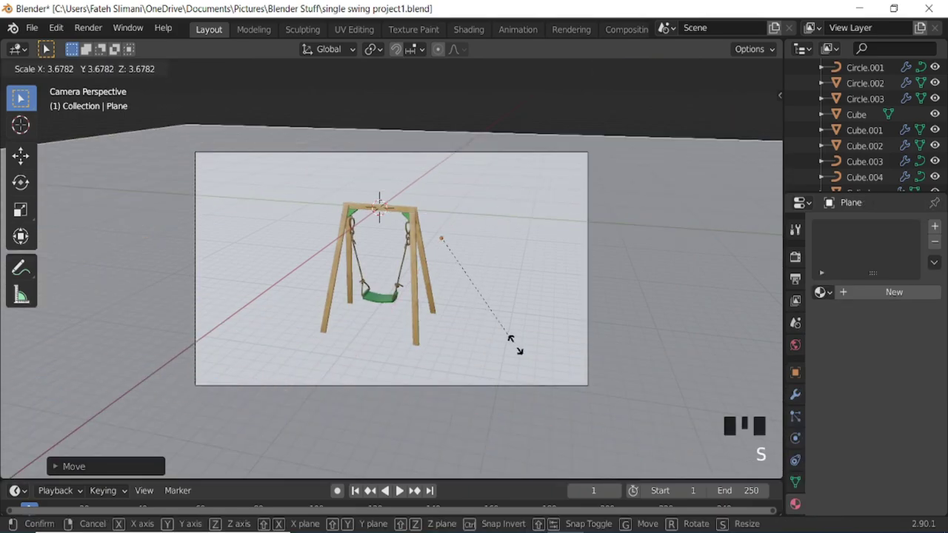
- Set the world colour to an Environment Texture and load the HDRI image file
left_click(801, 349)
left_click_drag(867, 329, 582, 162)
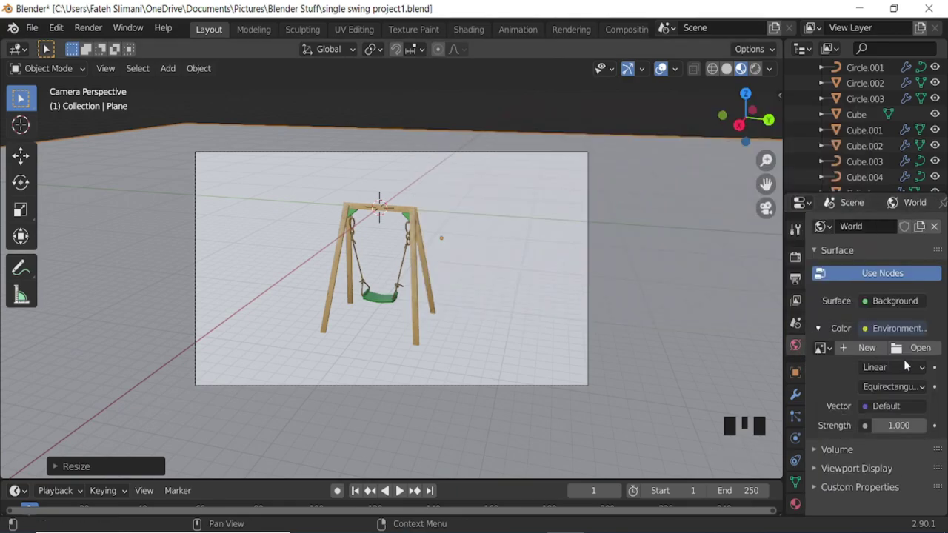
left_click(905, 353)
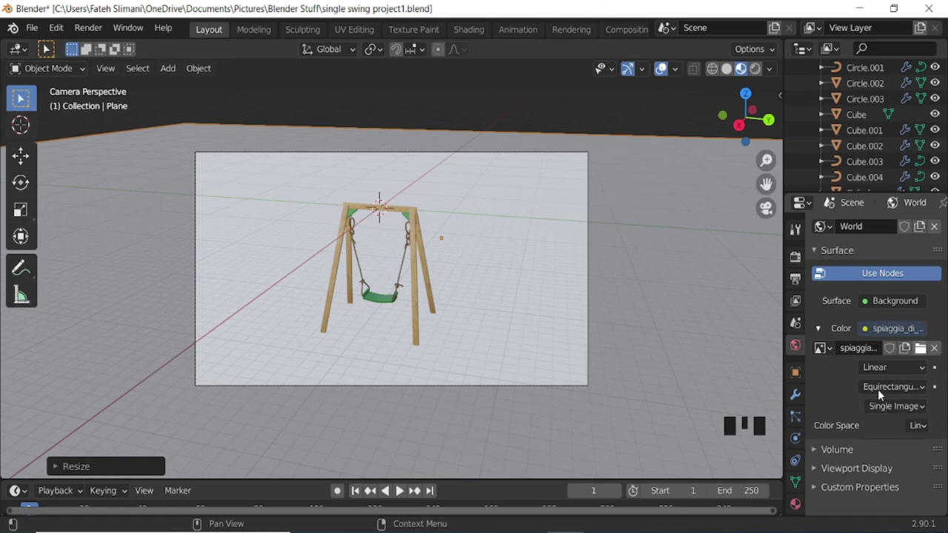
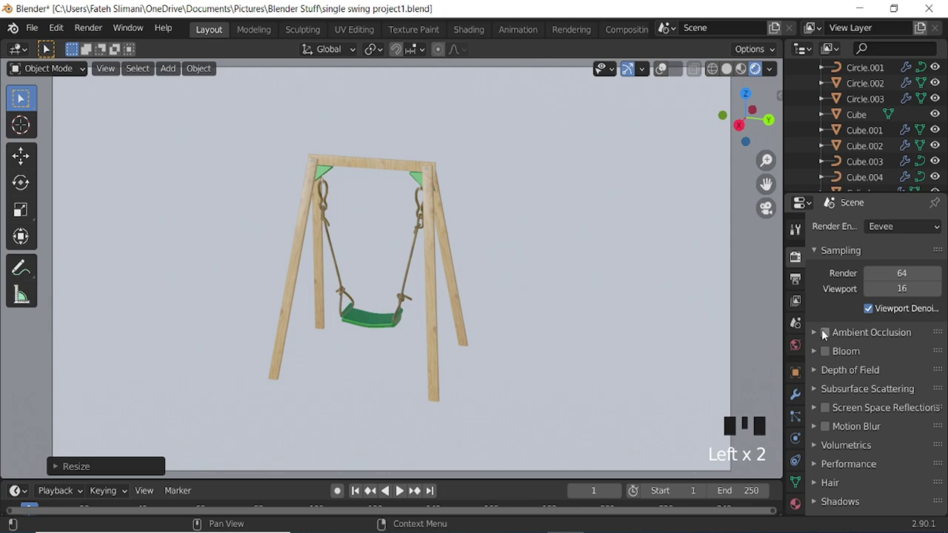
- Enable Ambient Occlusion and other Eevee effects in Render Properties
left_click(828, 335)
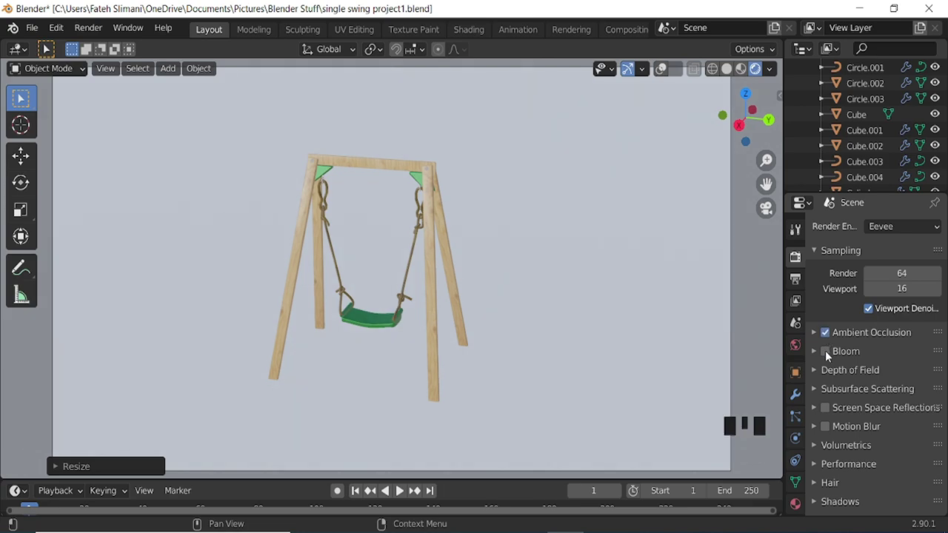
left_click(829, 354)
scroll("down", 3)
left_click(892, 415)
scroll("down", 3)
scroll("down", 3)
left_click_drag(888, 432, 864, 402)
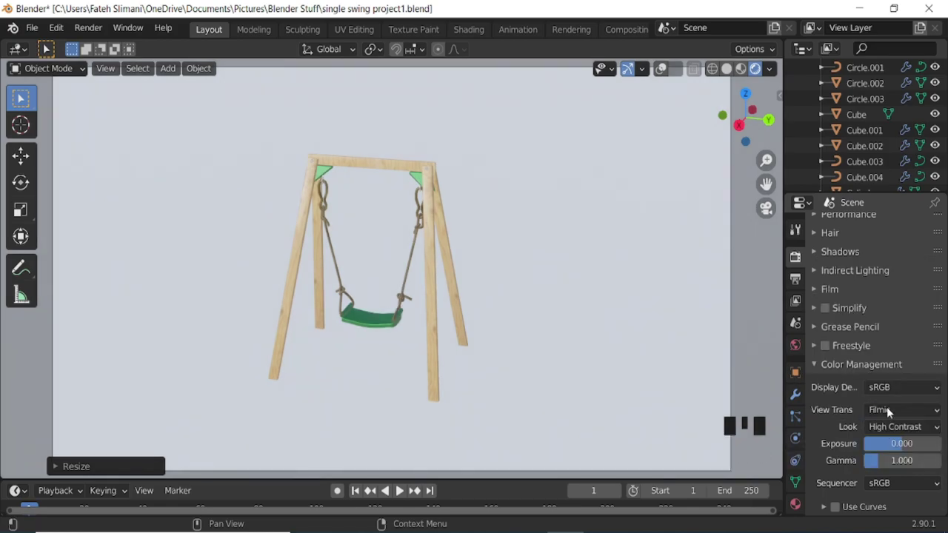
- Raise the Color Management look and exposure, then render the swing set with shadows
left_click_drag(892, 410, 876, 393)
left_click_drag(771, 71, 757, 204)
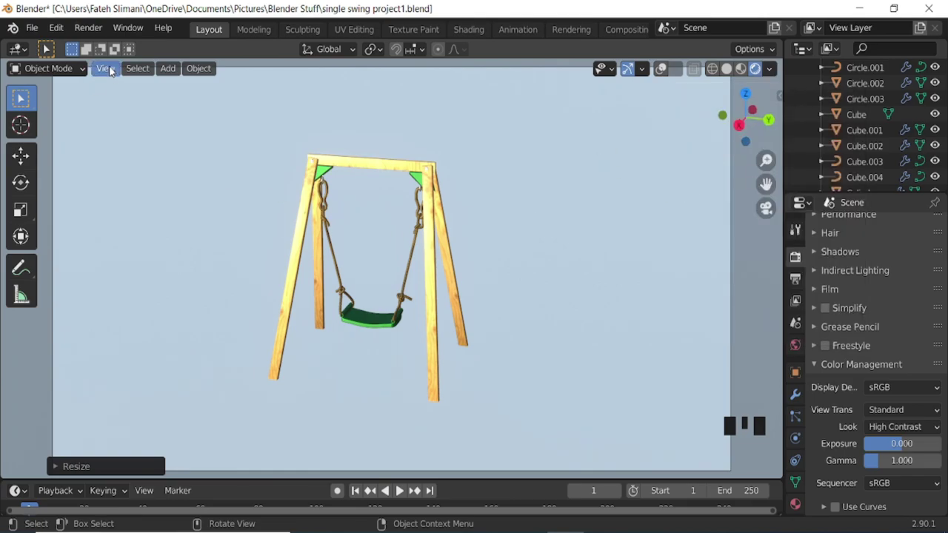
left_click_drag(350, 299, 152, 351)
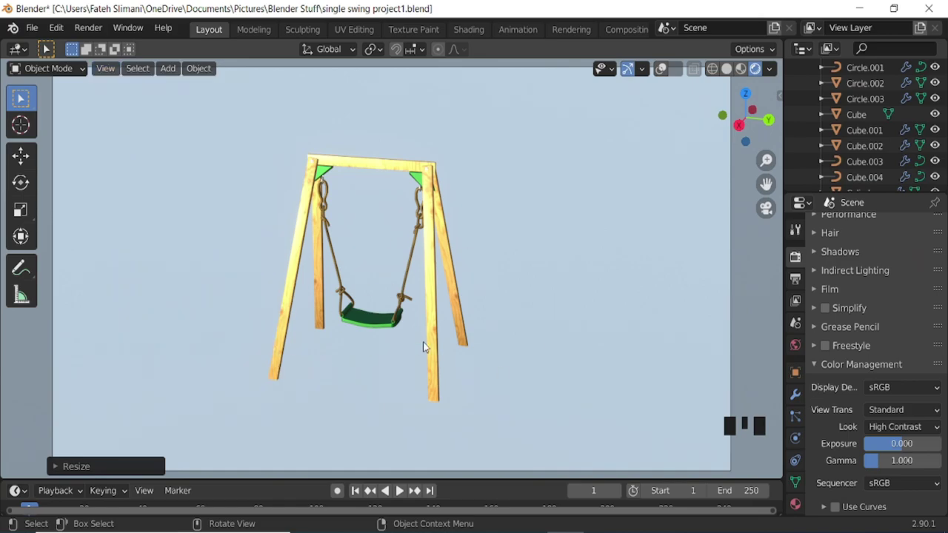